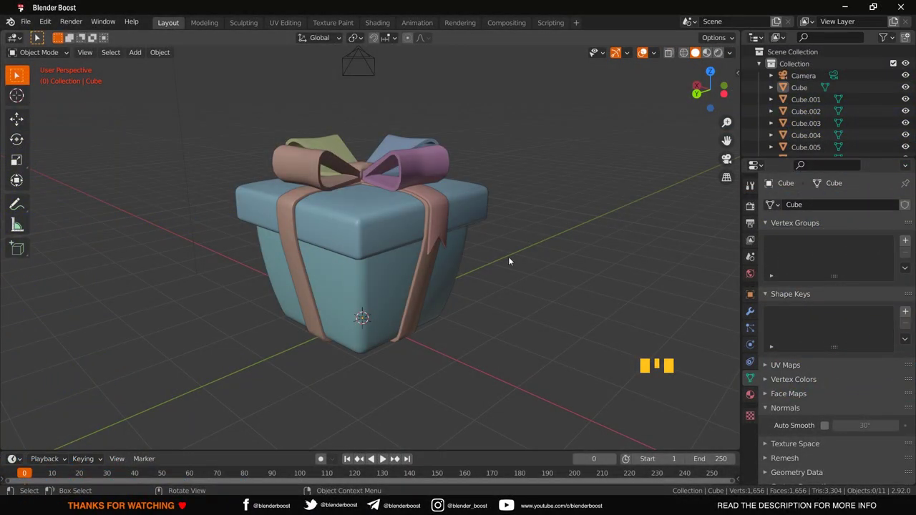
- Box-select all nine gift box parts and show their Object Properties (location, rotation, scale)
{"action": "scroll", "scroll_direction": "down", "scroll_amount": 3}
{"action": "left_click", "coordinate": [479, 302]}
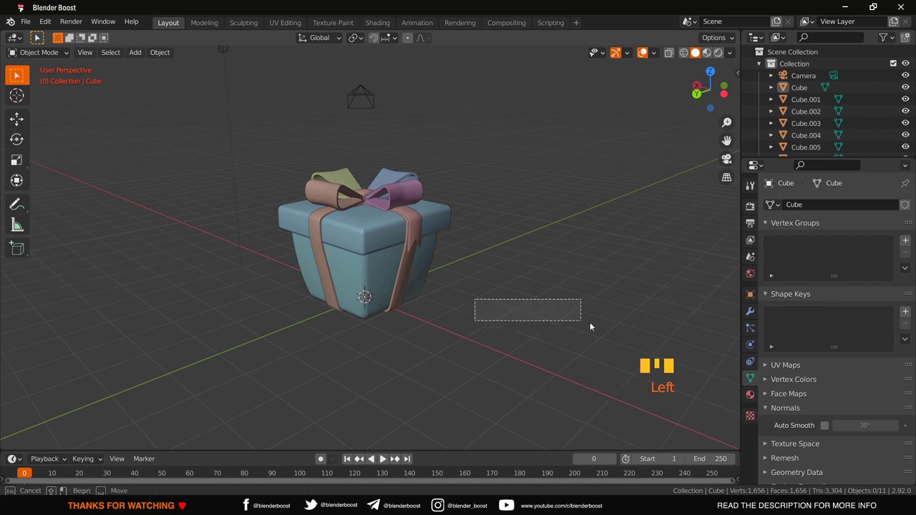
{"action": "left_click_drag", "start_coordinate": [415, 317], "coordinate": [245, 320]}
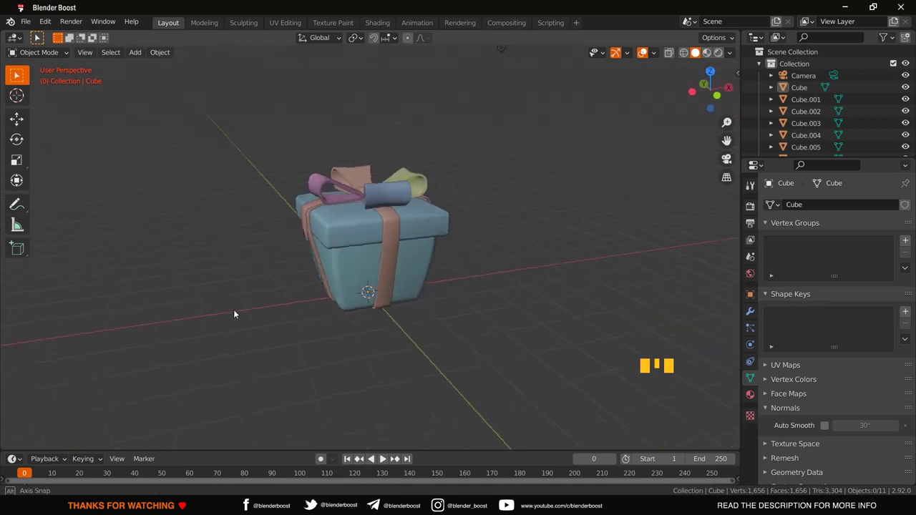
{"action": "left_click_drag", "start_coordinate": [241, 156], "coordinate": [302, 205]}
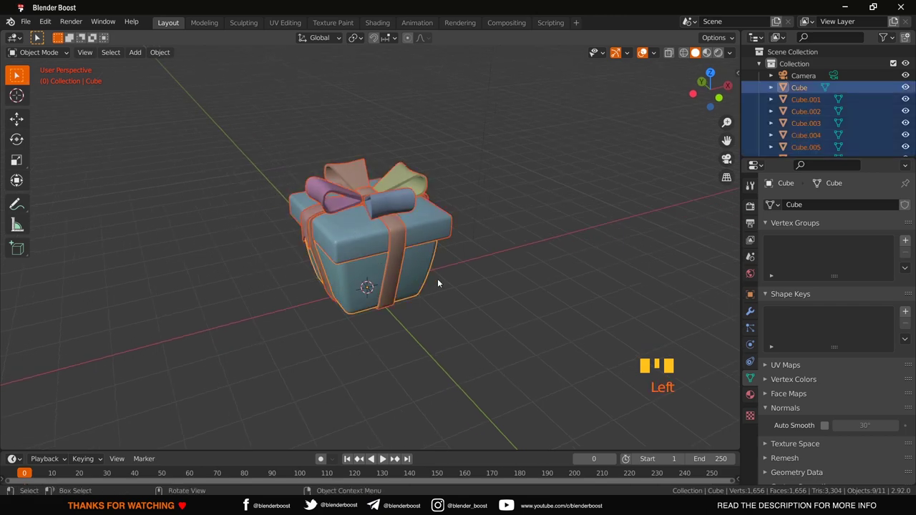
{"action": "left_click", "coordinate": [757, 297]}
{"action": "left_click_drag", "start_coordinate": [571, 325], "coordinate": [376, 281]}
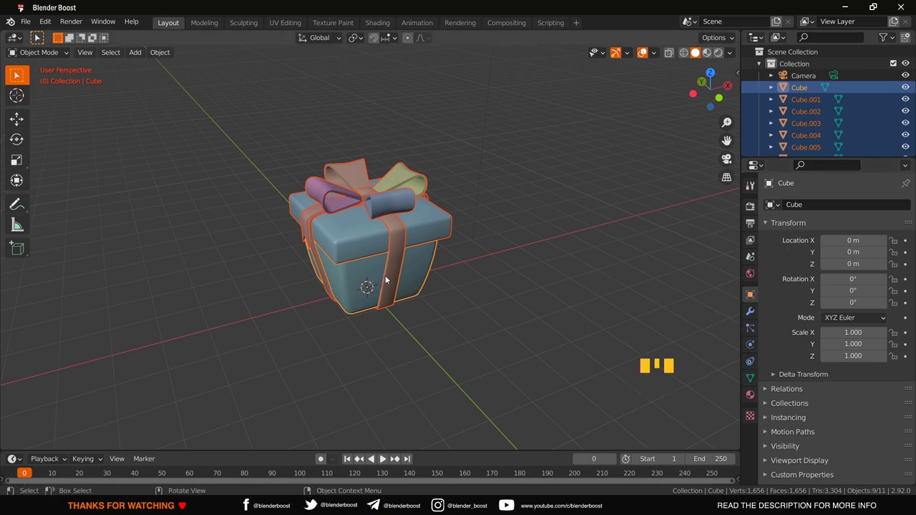
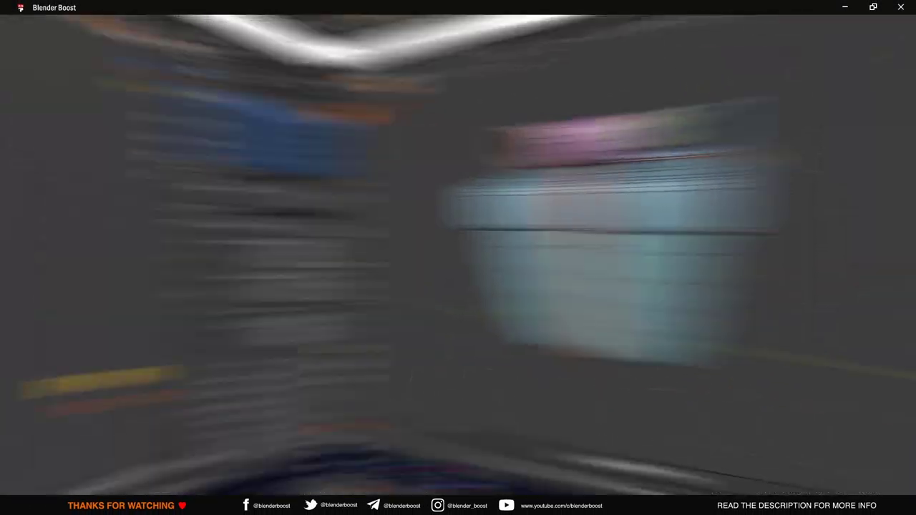
- Reselect all gift box pieces and move them (M) into a new collection named Gift Box
{"action": "key", "text": "Tab"}
{"action": "left_click", "coordinate": [510, 351]}
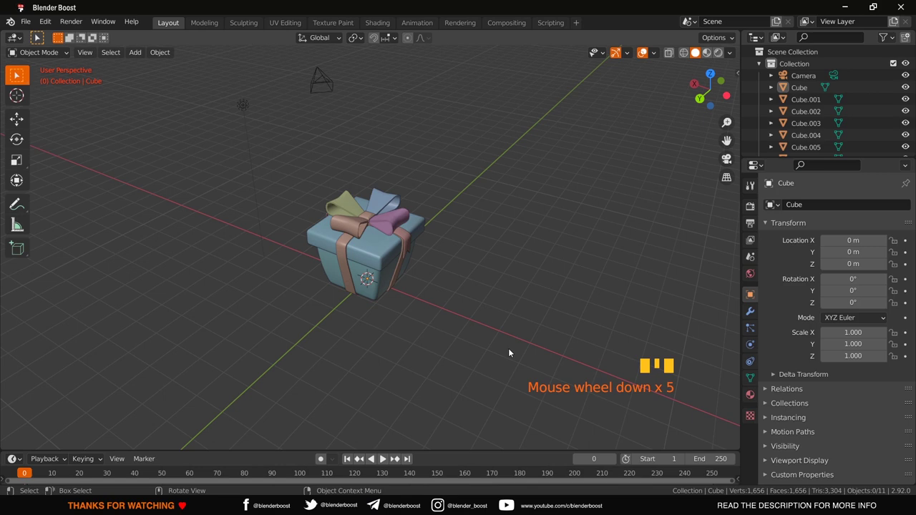
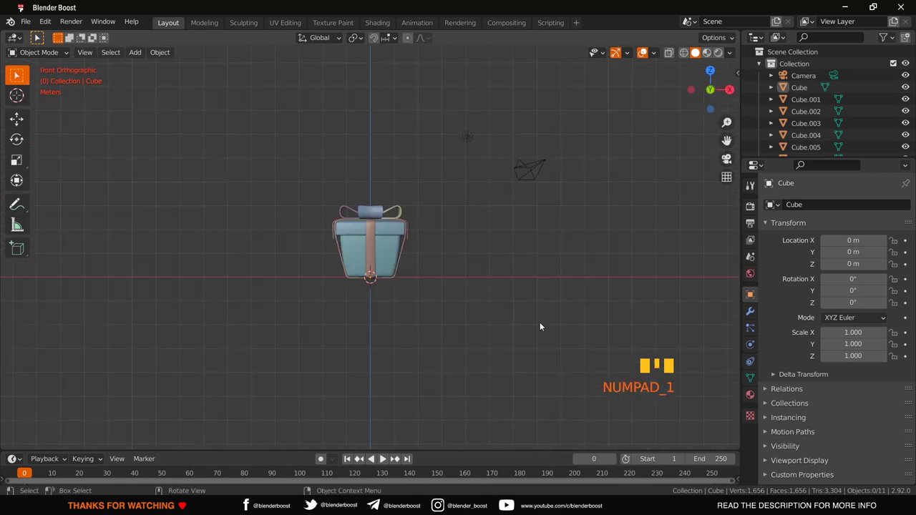
{"action": "left_click", "coordinate": [271, 177]}
{"action": "left_click_drag", "start_coordinate": [443, 278], "coordinate": [373, 284]}
{"action": "scroll", "scroll_direction": "up", "scroll_amount": 3}
{"action": "scroll", "scroll_direction": "down", "scroll_amount": 3}
{"action": "key", "text": "m"}
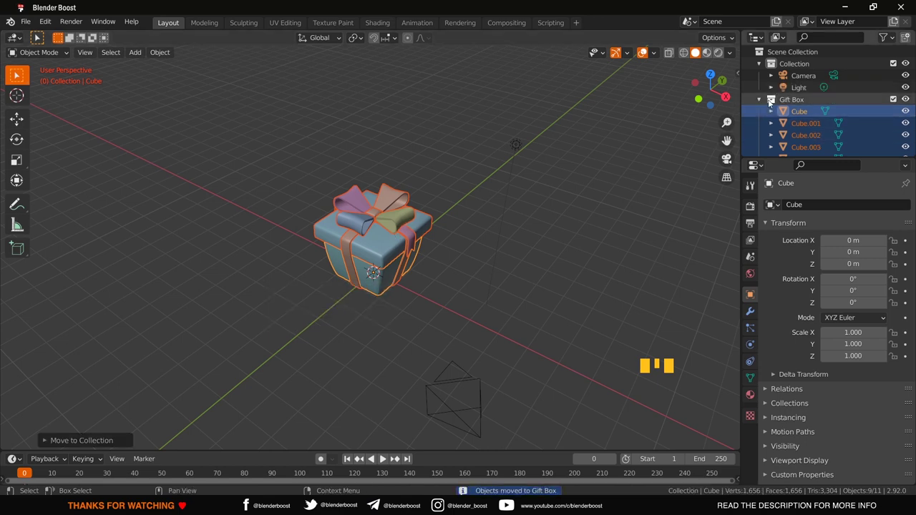
- Collapse the Collection and Gift Box entries in the Outliner and toggle their visibility eyes
{"action": "left_click", "coordinate": [763, 101]}
{"action": "left_click", "coordinate": [763, 66]}
{"action": "left_click", "coordinate": [564, 162]}
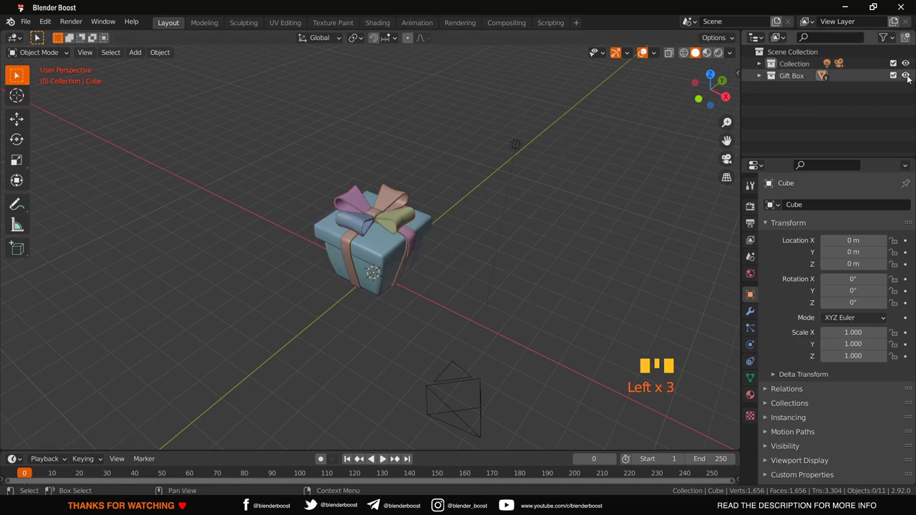
{"action": "left_click", "coordinate": [911, 78]}
{"action": "left_click", "coordinate": [911, 78]}
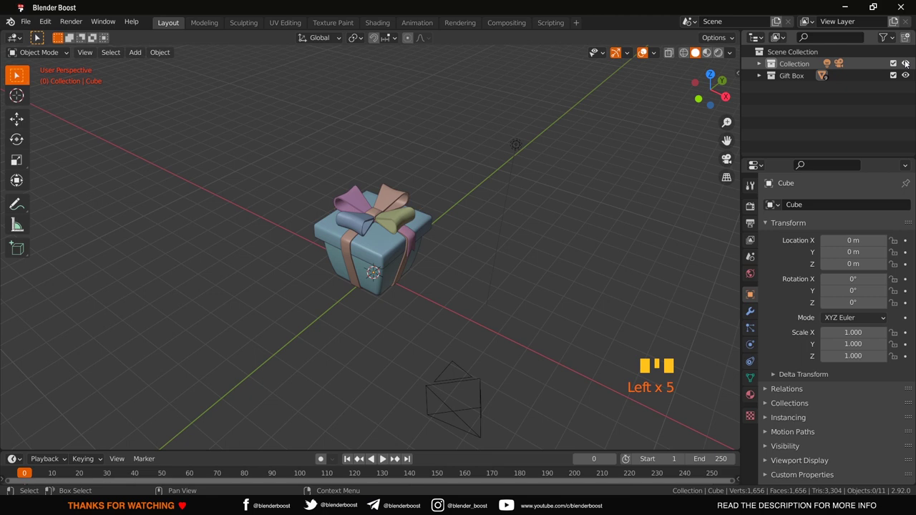
{"action": "left_click", "coordinate": [908, 63]}
{"action": "left_click", "coordinate": [909, 63]}
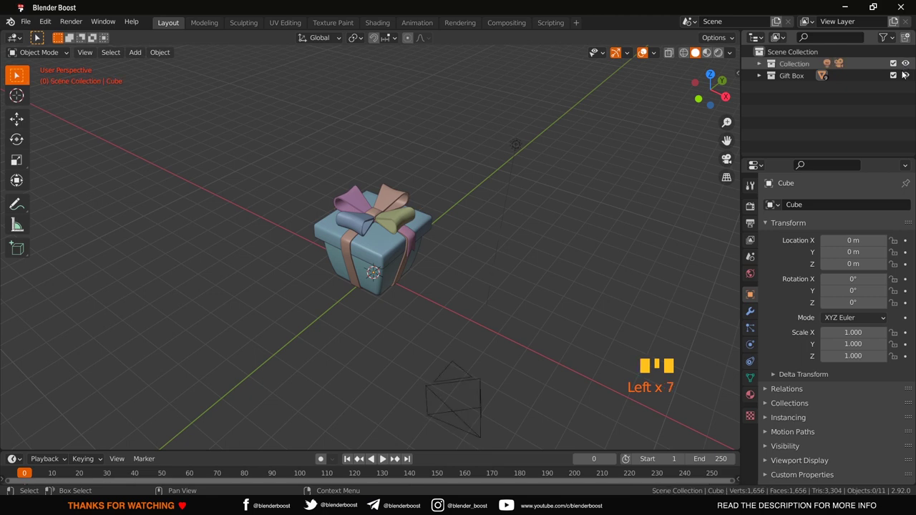
{"action": "left_click", "coordinate": [763, 78]}
{"action": "left_click", "coordinate": [763, 77]}
- Select all the gift box pieces from the Scene Collection and view them from the front
{"action": "left_click", "coordinate": [315, 191]}
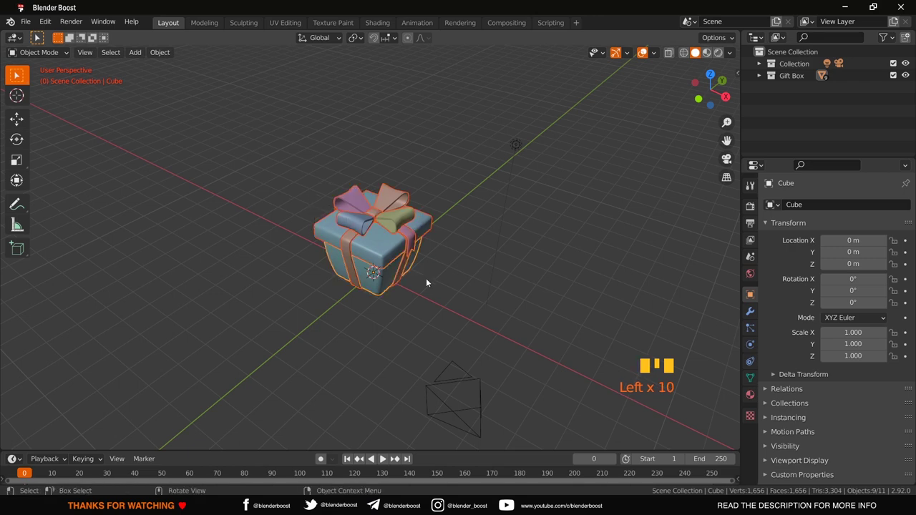
{"action": "left_click_drag", "start_coordinate": [430, 281], "coordinate": [478, 279]}
{"action": "key", "text": "KP_1"}
{"action": "scroll", "scroll_direction": "up", "scroll_amount": 3}
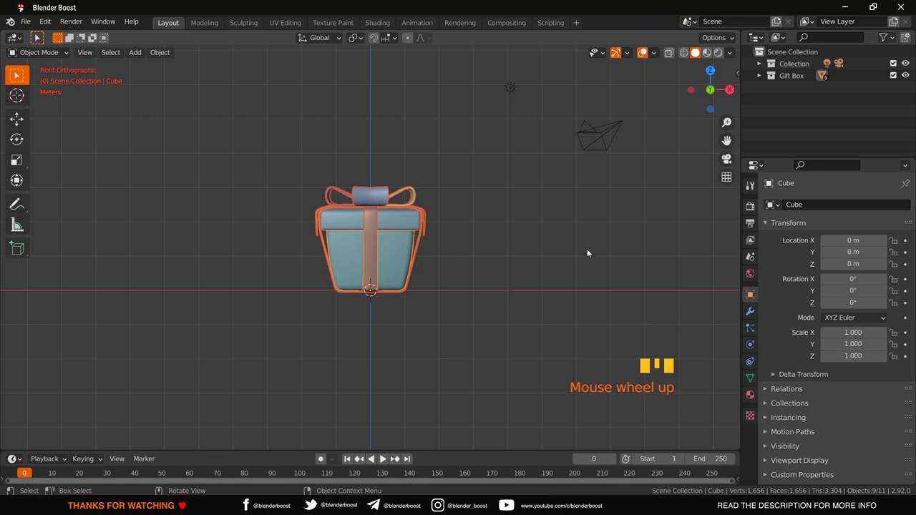
- Scale the gift box down to about a quarter size and check it in wireframe from the front
{"action": "key", "text": "s"}
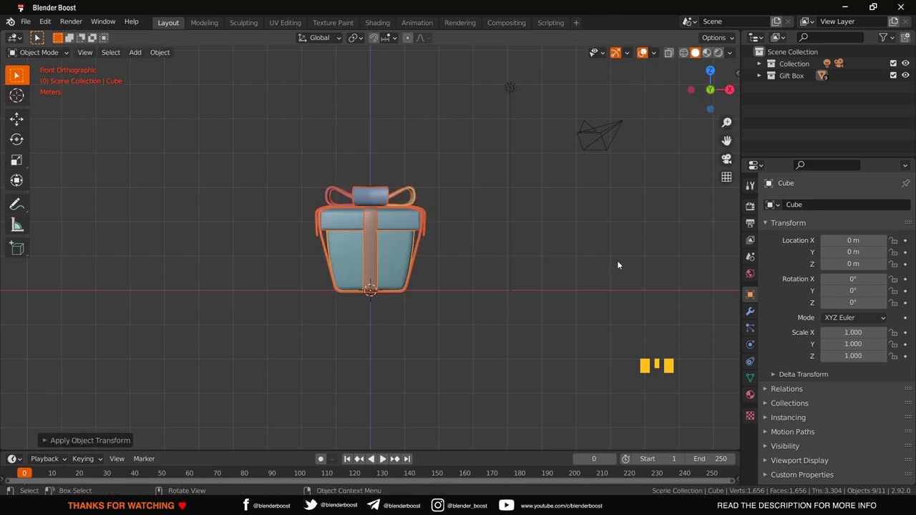
{"action": "key", "text": "s"}
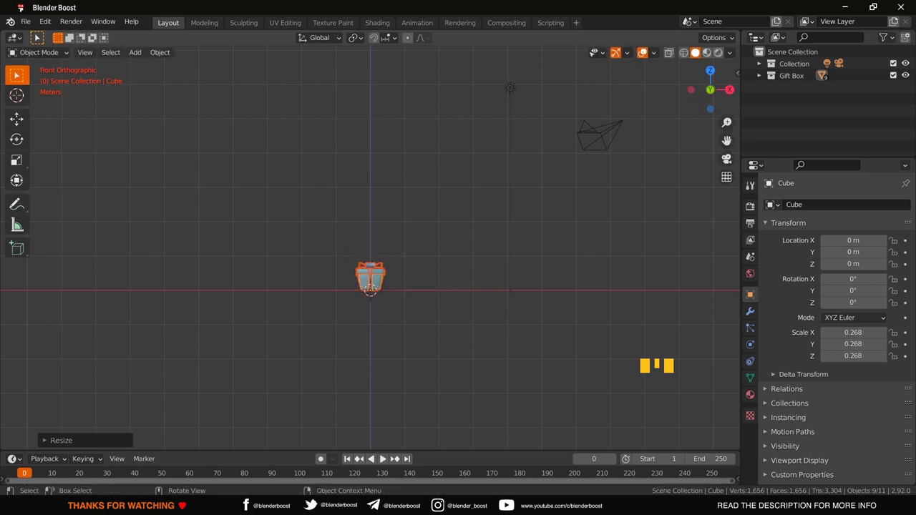
{"action": "scroll", "scroll_direction": "up", "scroll_amount": 3}
{"action": "left_click", "coordinate": [438, 291]}
{"action": "left_click_drag", "start_coordinate": [439, 291], "coordinate": [458, 282]}
{"action": "key", "text": "KP_1"}
{"action": "key", "text": "shift+z"}
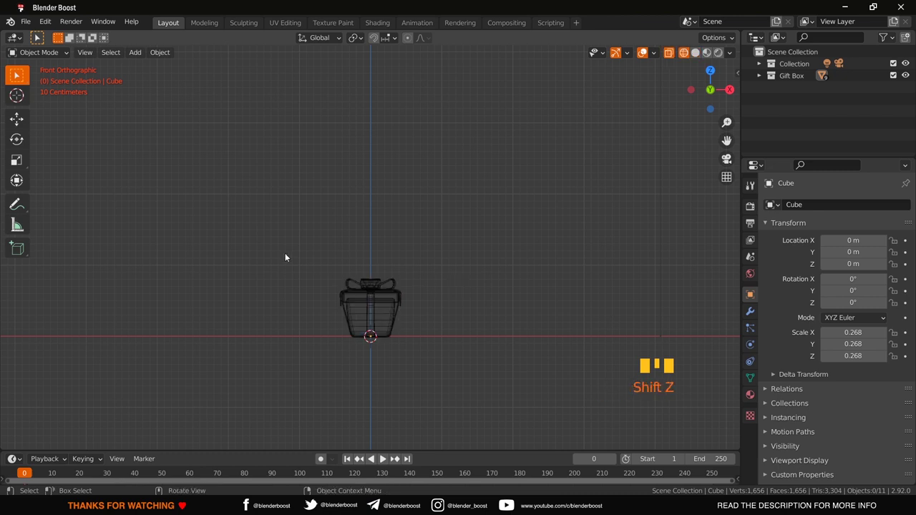
{"action": "left_click_drag", "start_coordinate": [285, 255], "coordinate": [409, 340]}
{"action": "key", "text": "shift+z"}
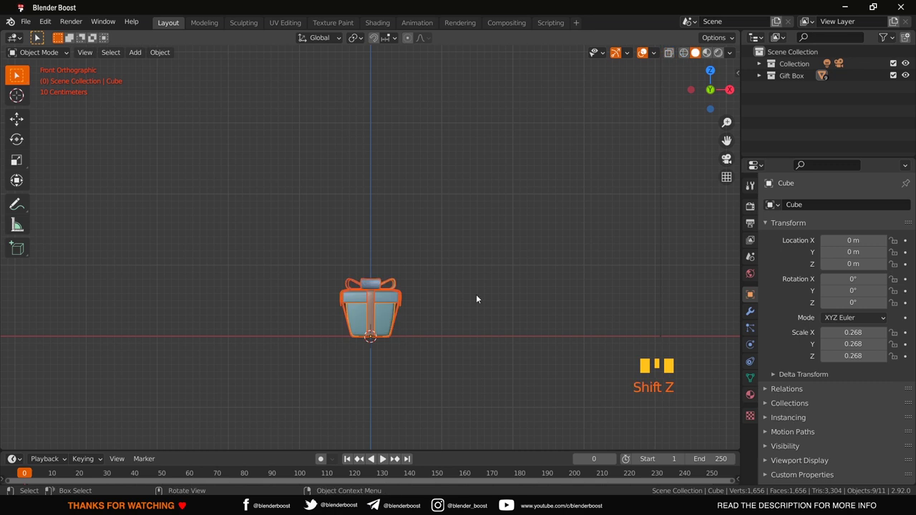
{"action": "left_click_drag", "start_coordinate": [478, 292], "coordinate": [478, 355]}
{"action": "key", "text": "KP_1"}
- Scale the gift box again to roughly 0.21 of original size, then hide the Gift Box collection
{"action": "key", "text": "s"}
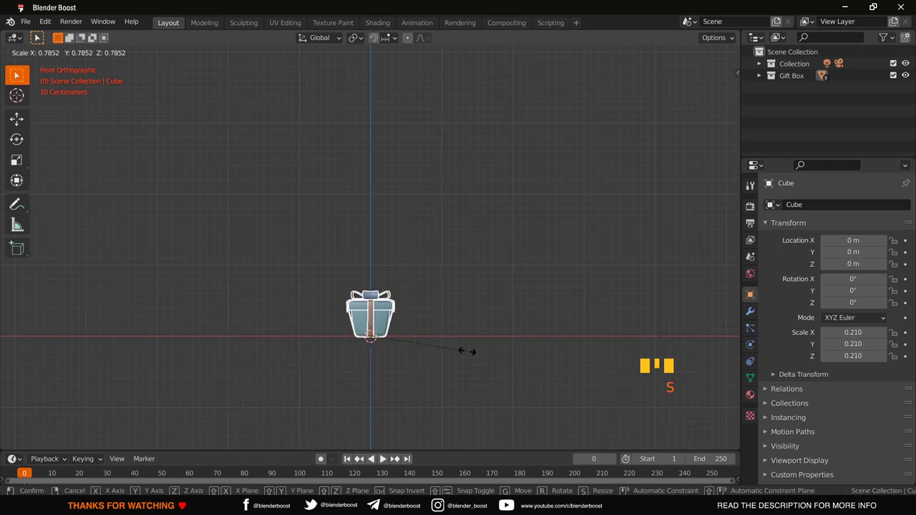
{"action": "left_click", "coordinate": [469, 353]}
{"action": "scroll", "scroll_direction": "down", "scroll_amount": 3}
{"action": "left_click_drag", "start_coordinate": [469, 353], "coordinate": [460, 376]}
{"action": "left_click", "coordinate": [460, 375]}
{"action": "scroll", "scroll_direction": "up", "scroll_amount": 3}
{"action": "scroll", "scroll_direction": "up", "scroll_amount": 3}
{"action": "left_click_drag", "start_coordinate": [460, 376], "coordinate": [472, 377]}
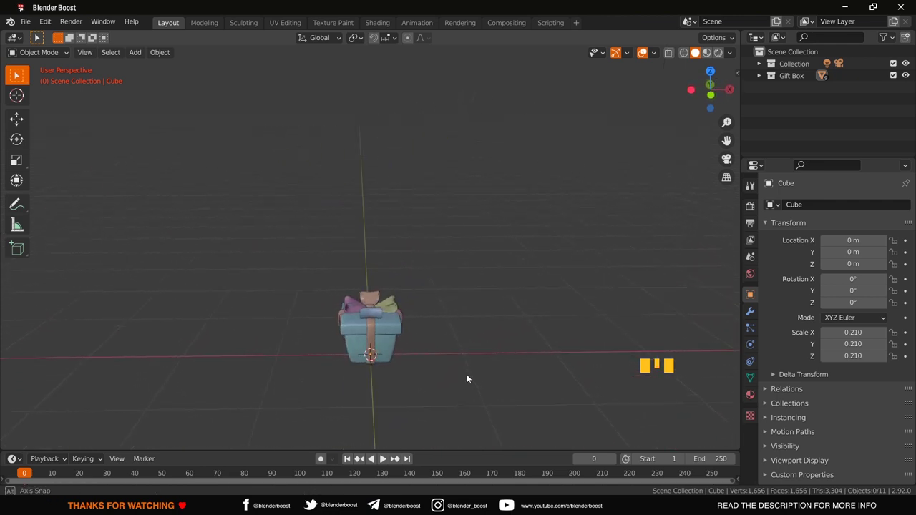
{"action": "left_click", "coordinate": [908, 78]}
- Add a UV sphere, raise it off the ground and unhide the Gift Box collection
{"action": "key", "text": "shift+a"}
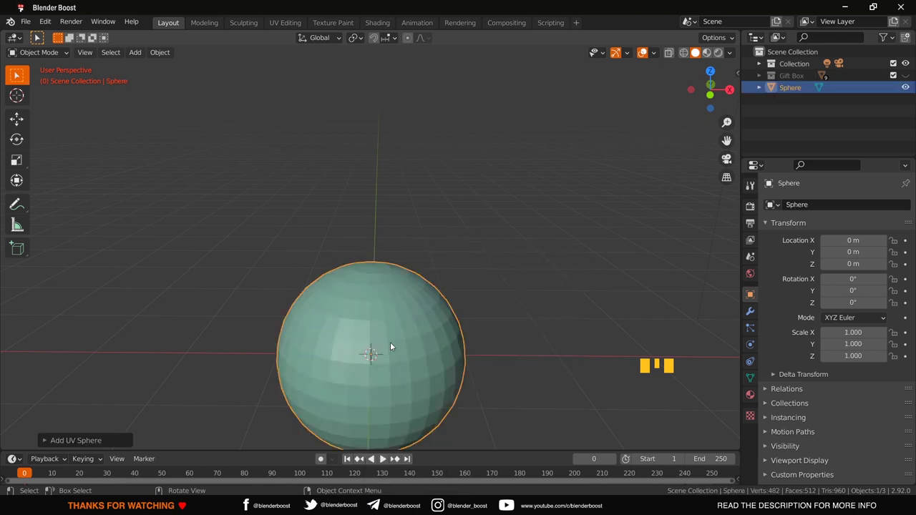
{"action": "key", "text": "g"}
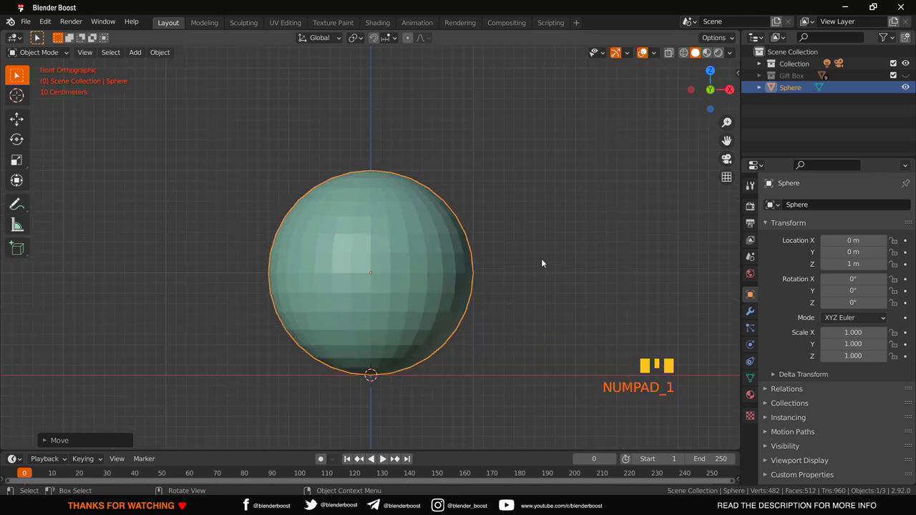
{"action": "left_click", "coordinate": [909, 74]}
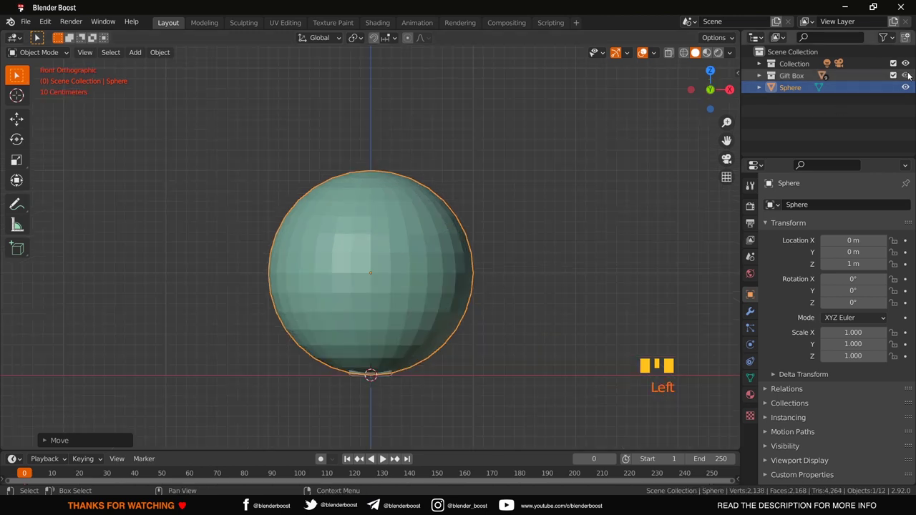
{"action": "left_click", "coordinate": [439, 223]}
{"action": "left_click", "coordinate": [523, 195]}
{"action": "left_click", "coordinate": [457, 231]}
- Lift the sphere along Z to about 2 m so it sits above the gift box
{"action": "key", "text": "g"}
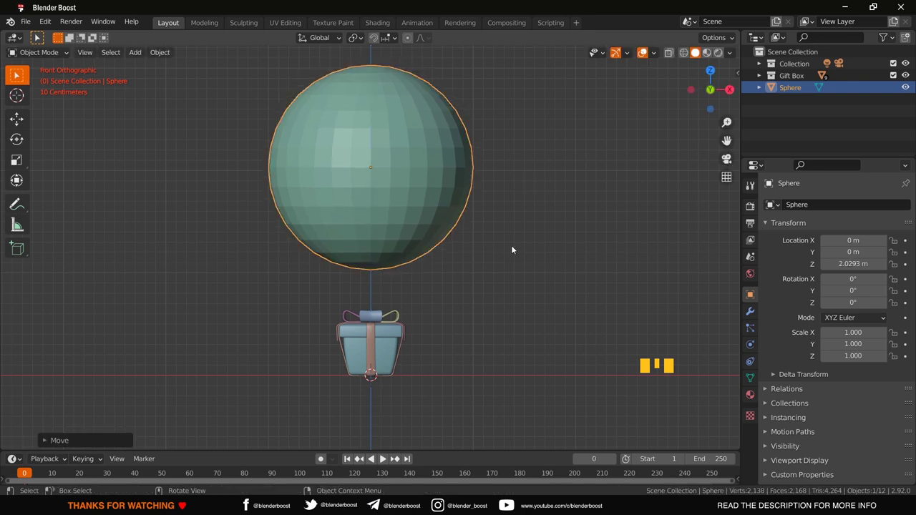
{"action": "left_click", "coordinate": [515, 249]}
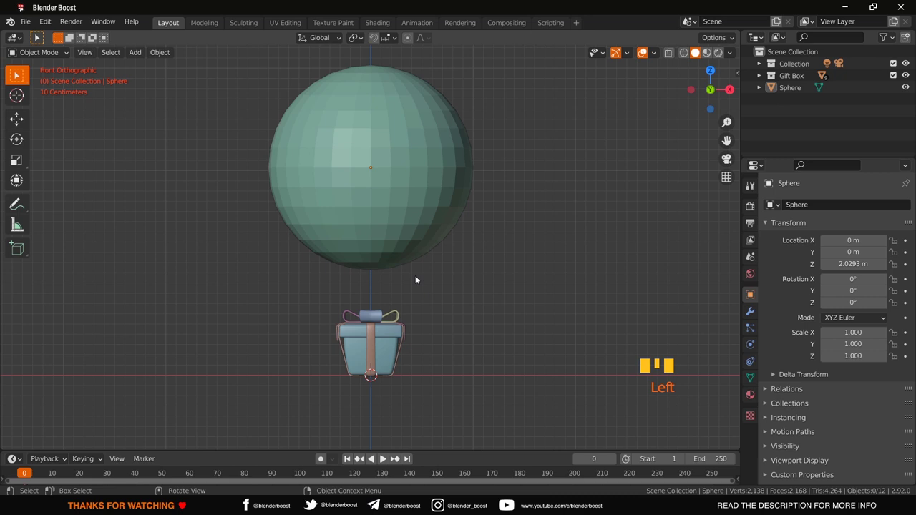
{"action": "left_click", "coordinate": [402, 254]}
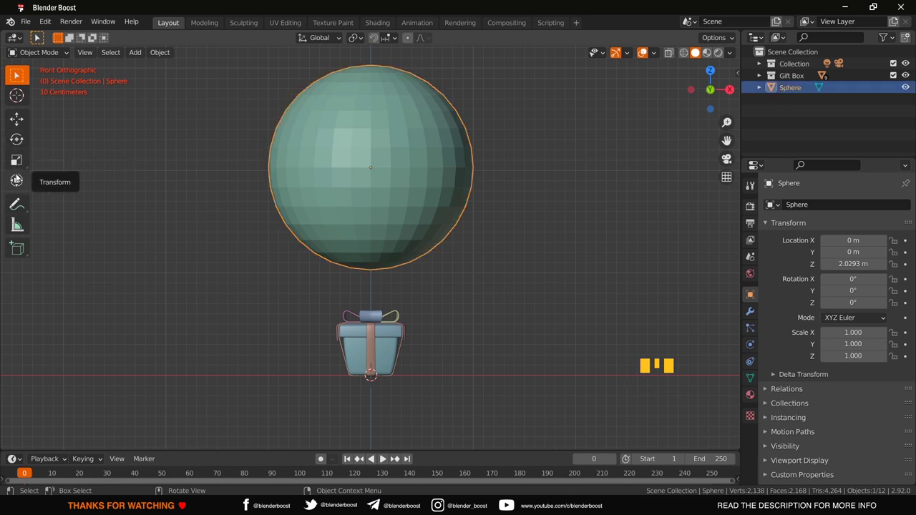
- Pull the sphere's bottom pole vertex down along Z with proportional falloff into a teardrop
{"action": "left_click_drag", "start_coordinate": [19, 118], "coordinate": [371, 125]}
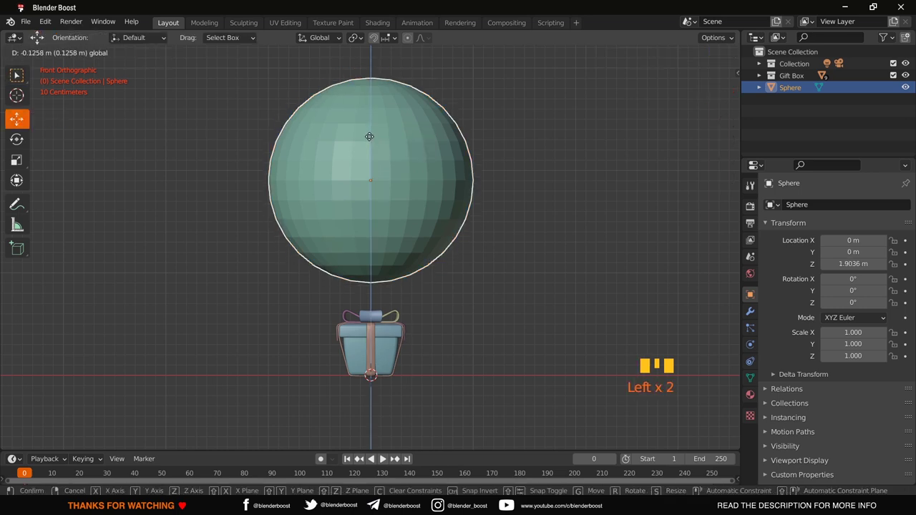
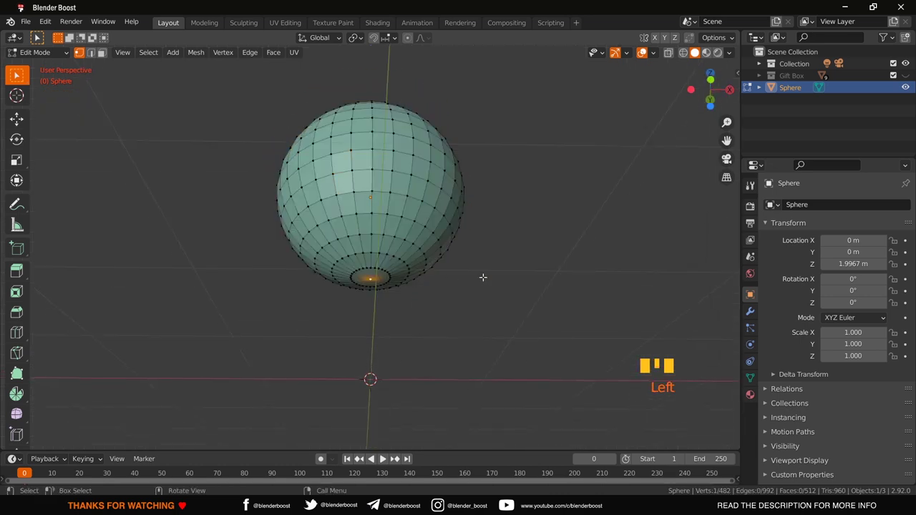
{"action": "key", "text": "KP_1"}
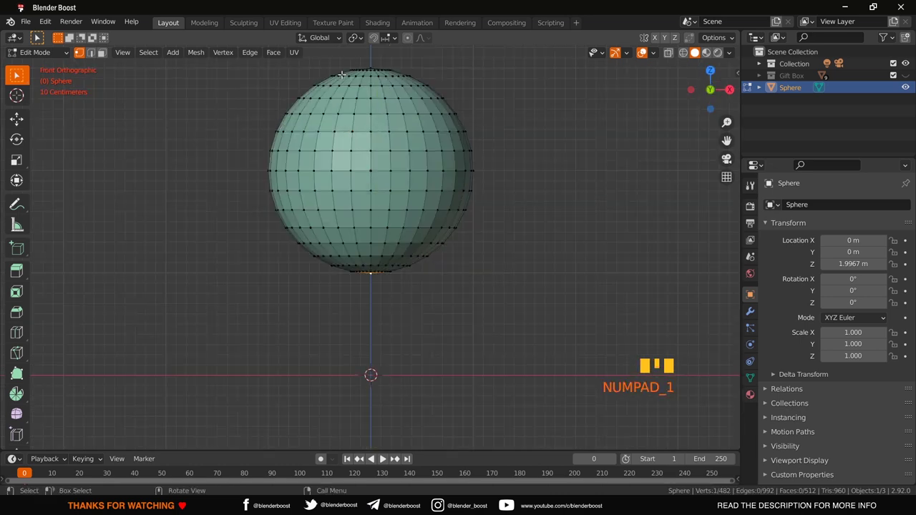
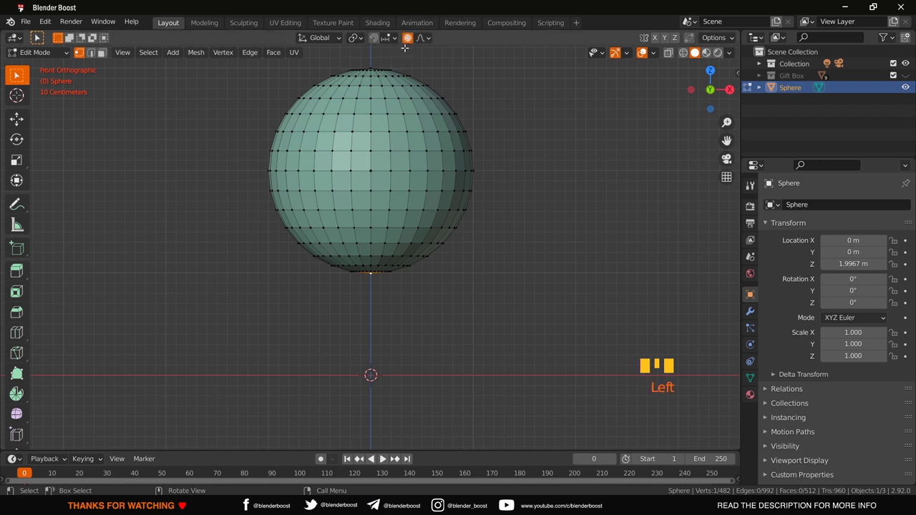
{"action": "key", "text": "g"}
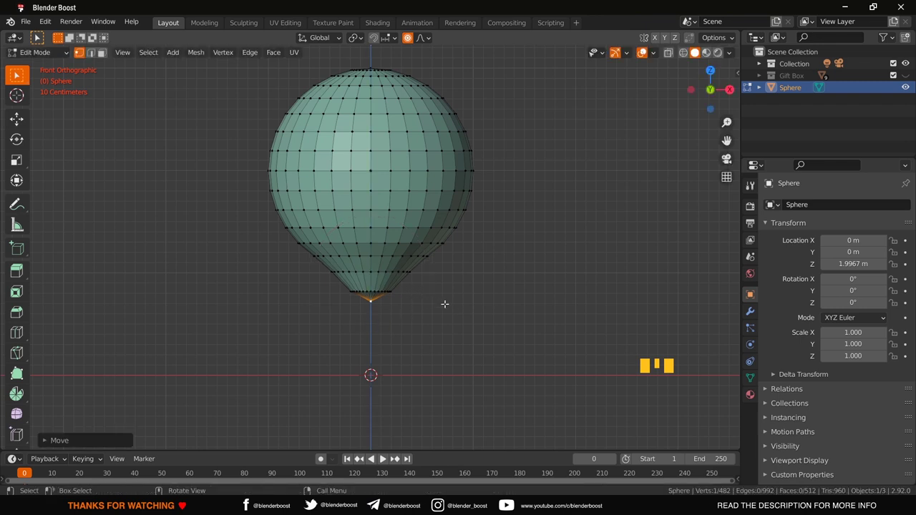
- Delete the bottom tip vertex and the top pole vertex so the envelope opens at both ends
{"action": "key", "text": "x"}
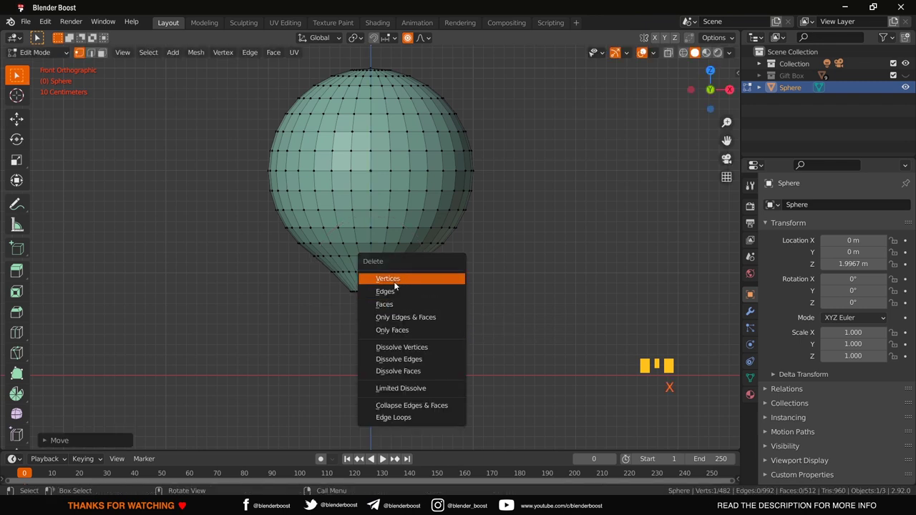
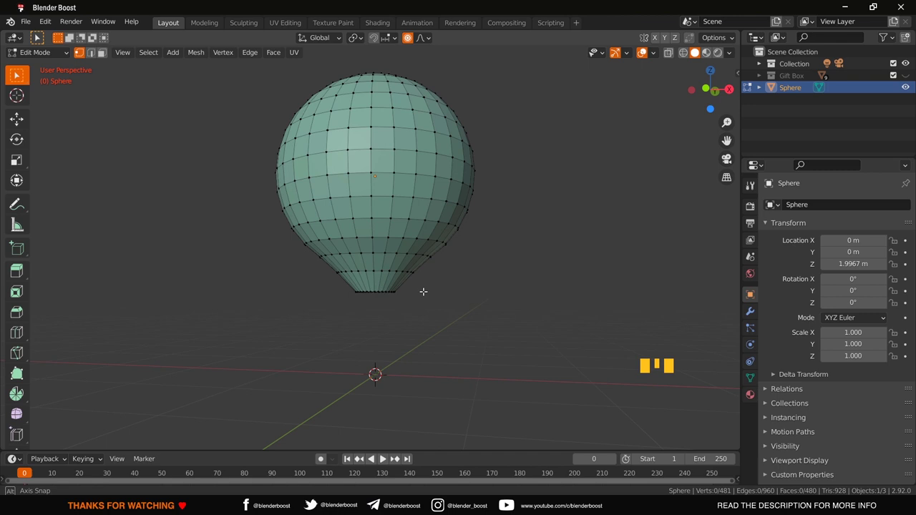
{"action": "key", "text": "KP_1"}
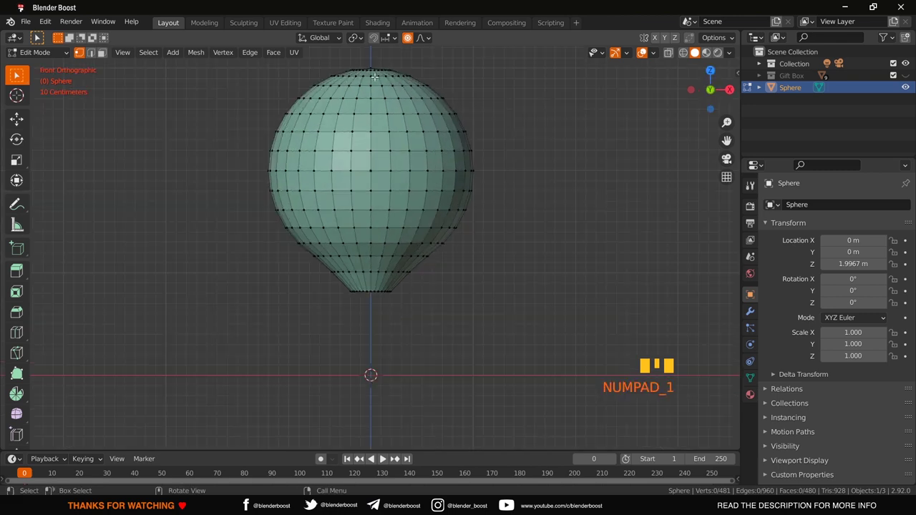
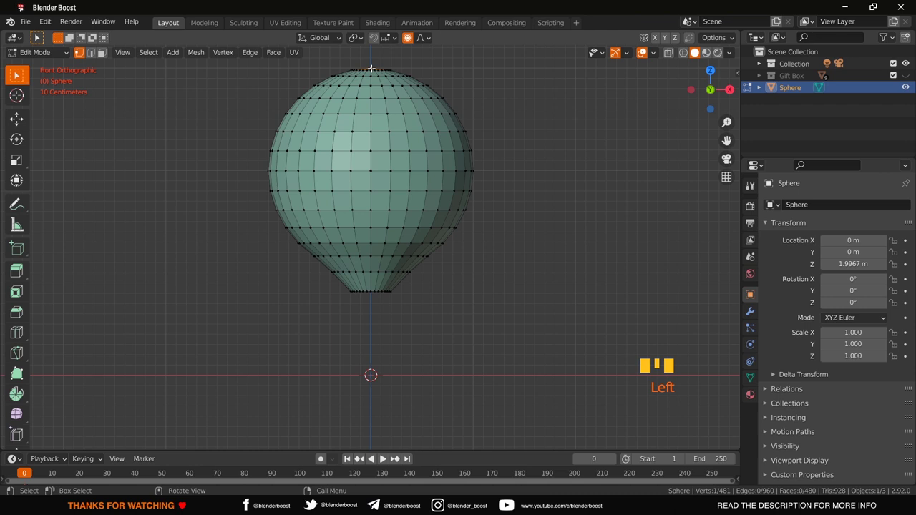
{"action": "key", "text": "g"}
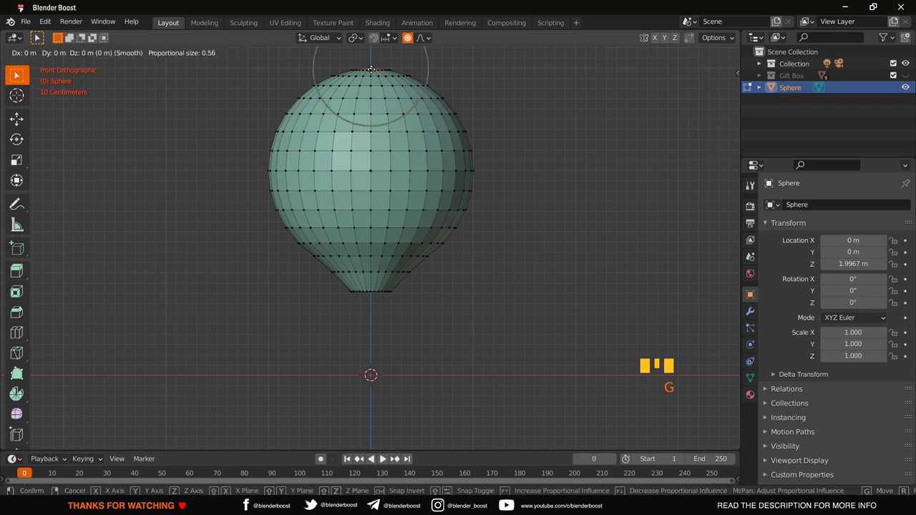
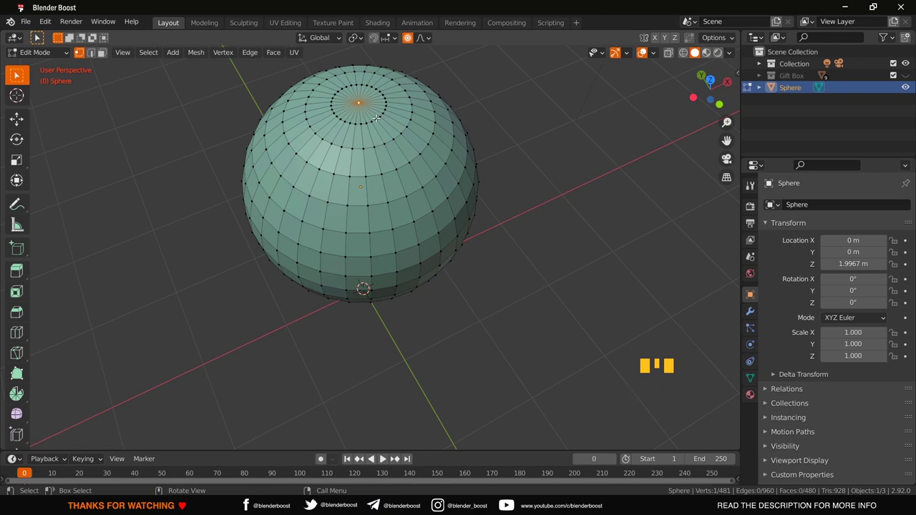
{"action": "key", "text": "x"}
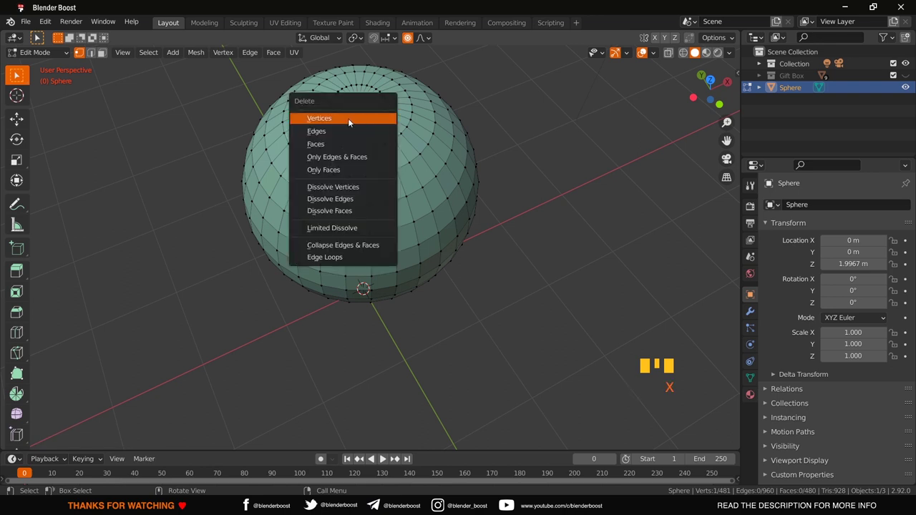
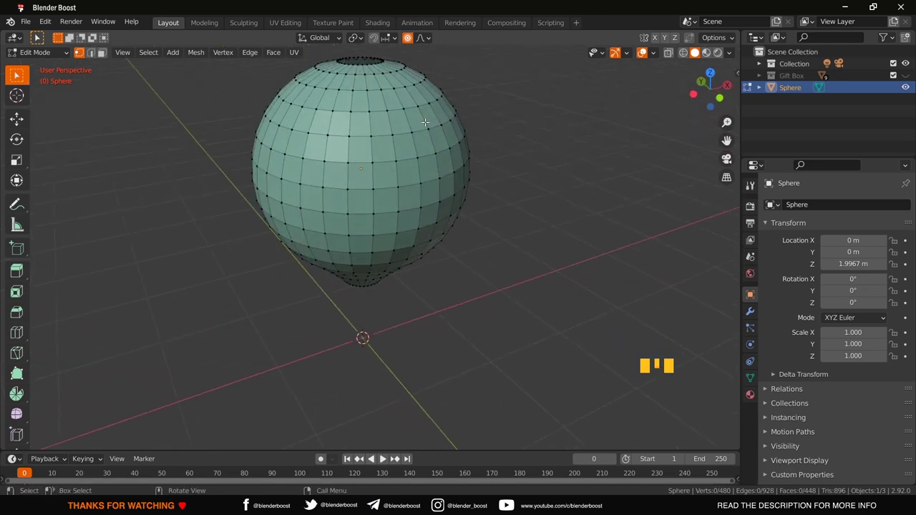
- Apply level-2 Subdivision Surface with smooth shading and inspect the rounded body and narrow neck
{"action": "key", "text": "KP_1"}
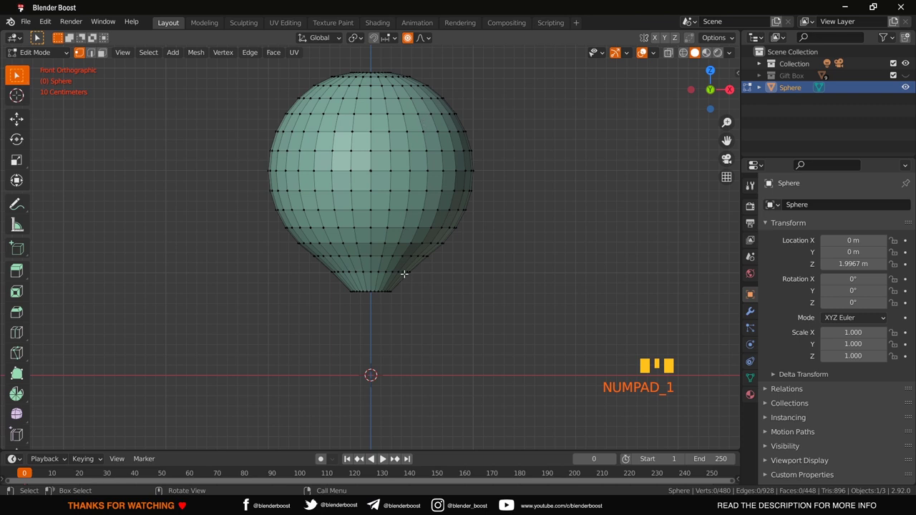
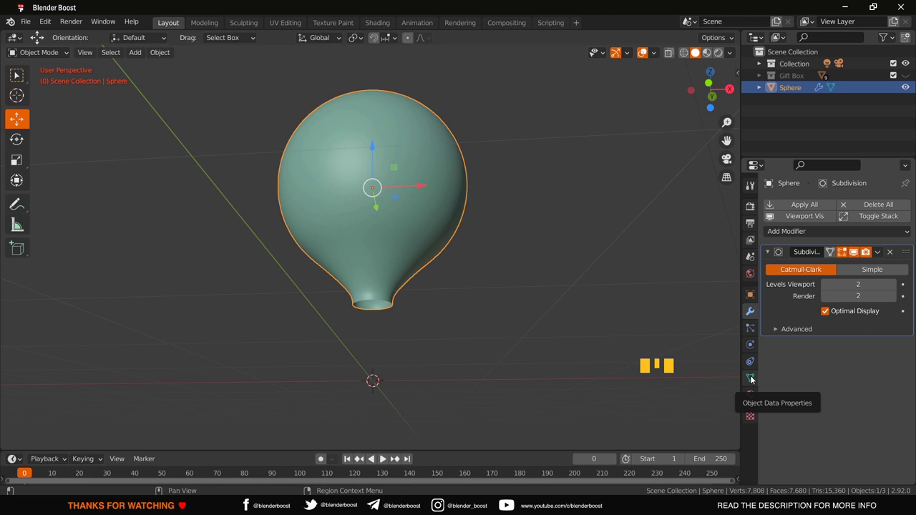
{"action": "left_click", "coordinate": [752, 378]}
{"action": "left_click", "coordinate": [823, 430]}
{"action": "left_click_drag", "start_coordinate": [597, 325], "coordinate": [571, 435]}
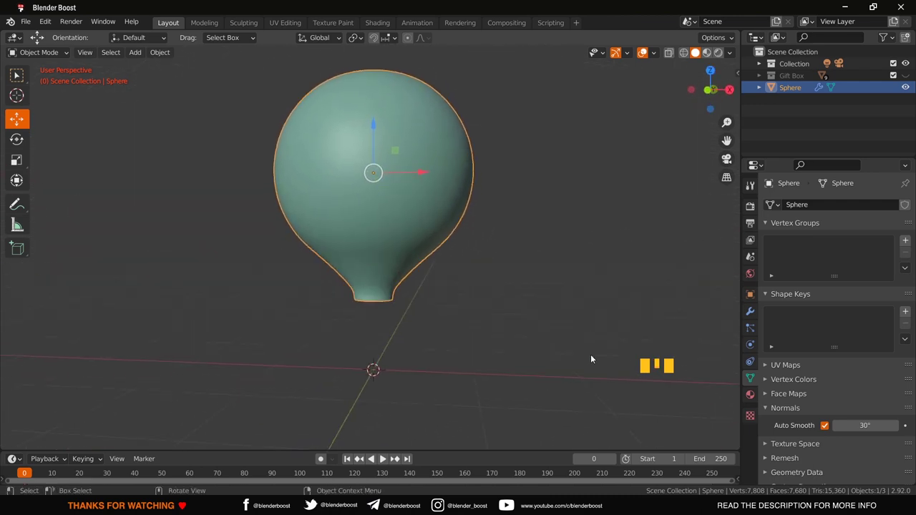
- Enter Edit Mode on the envelope to begin selecting alternating vertical edge loops
{"action": "key", "text": "Tab"}
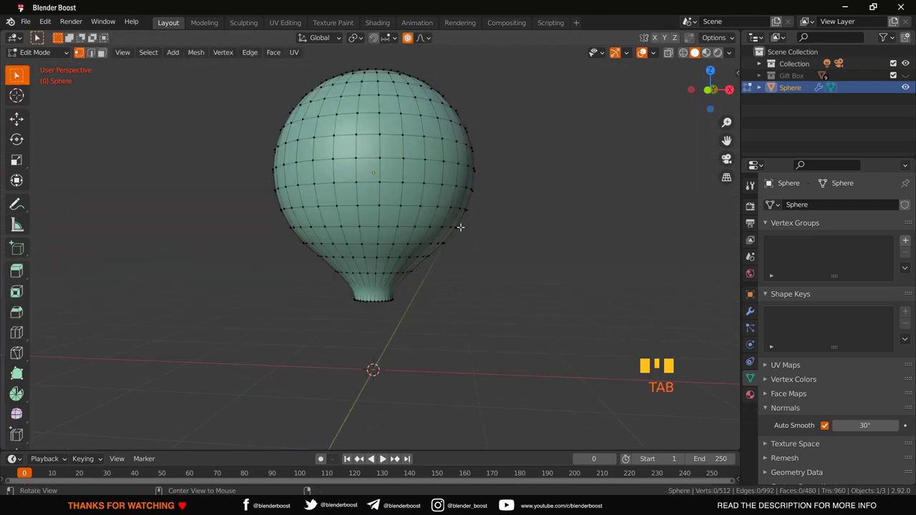
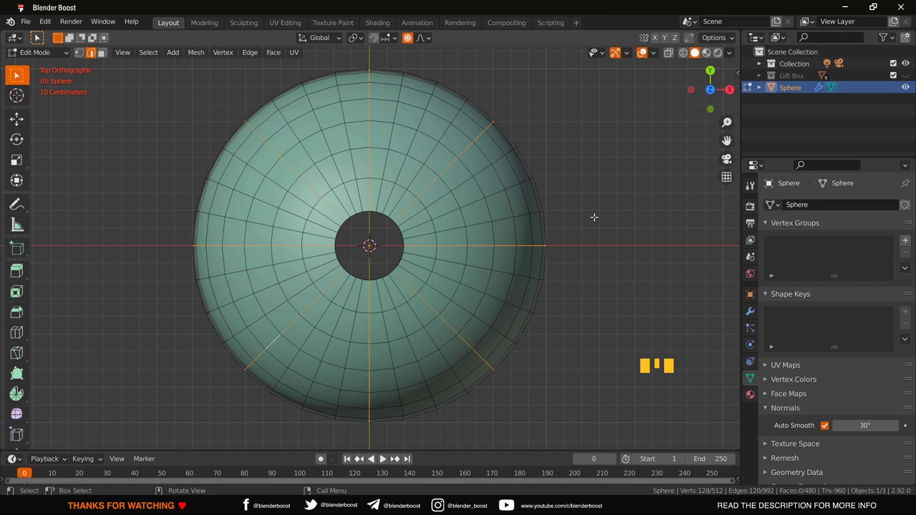
- Undo an accidental edge slide and bring up the Edge menu for Offset Edge Slide on the eight loops
{"action": "key", "text": "ctrl+shift+r"}
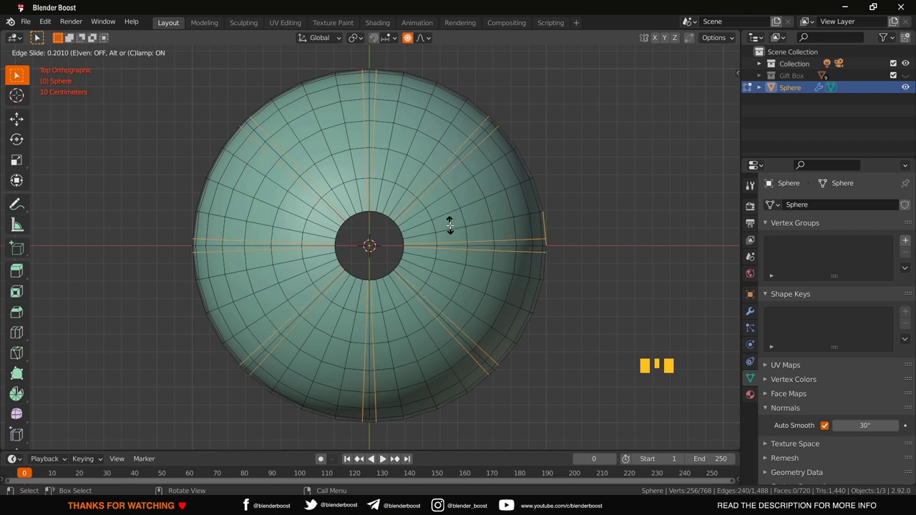
{"action": "key", "text": "ctrl+z"}
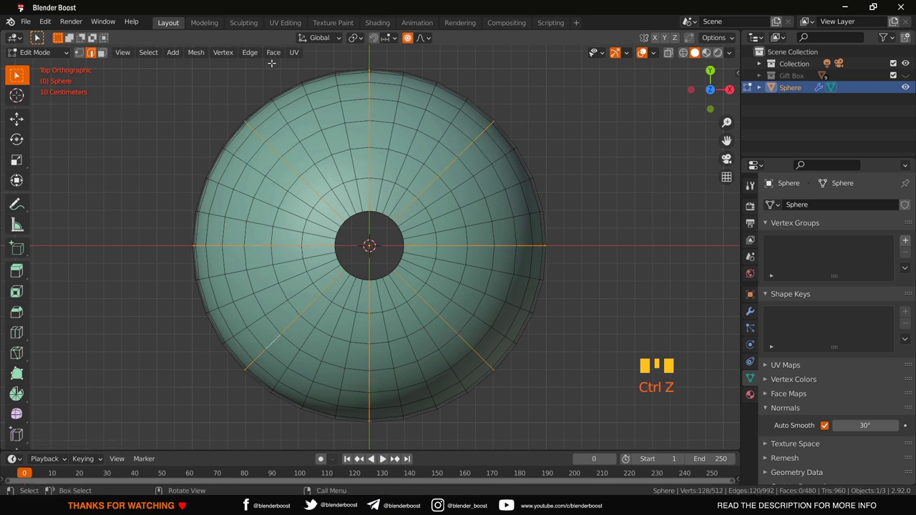
{"action": "left_click_drag", "start_coordinate": [250, 56], "coordinate": [265, 219]}
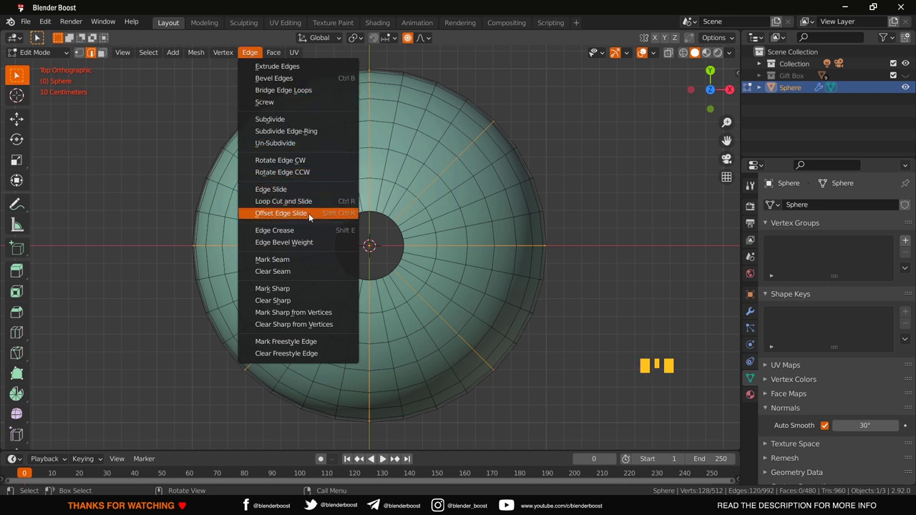
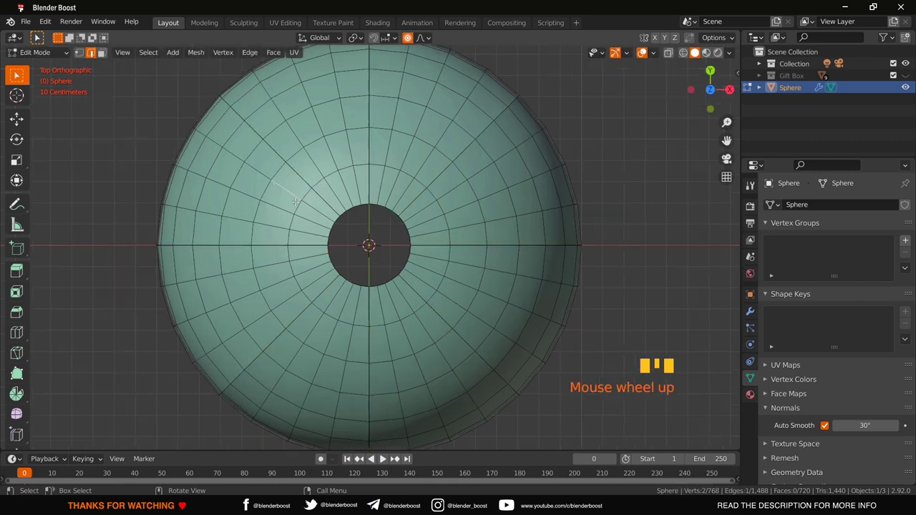
- Undo the previous offset and re-slide the eight vertical loops into close parallel pairs
{"action": "scroll", "scroll_direction": "up", "scroll_amount": 3}
{"action": "key", "text": "ctrl+z"}
{"action": "key", "text": "ctrl+z"}
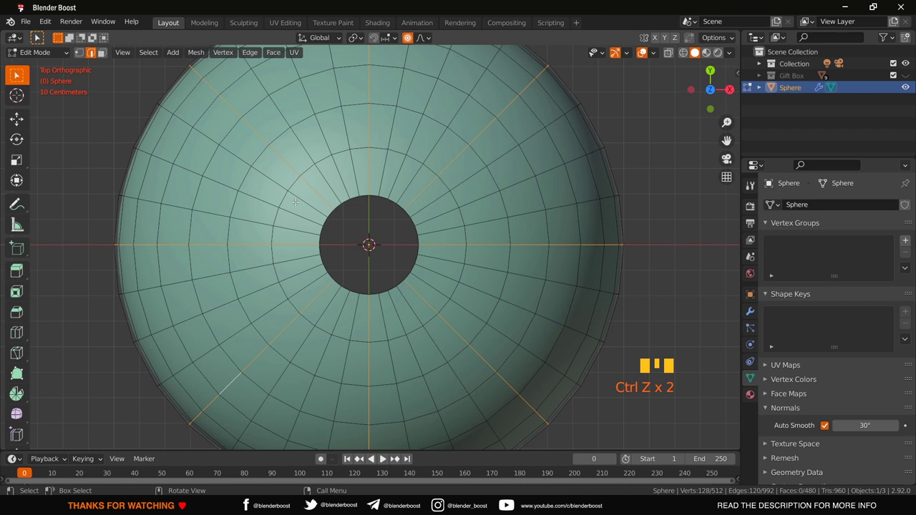
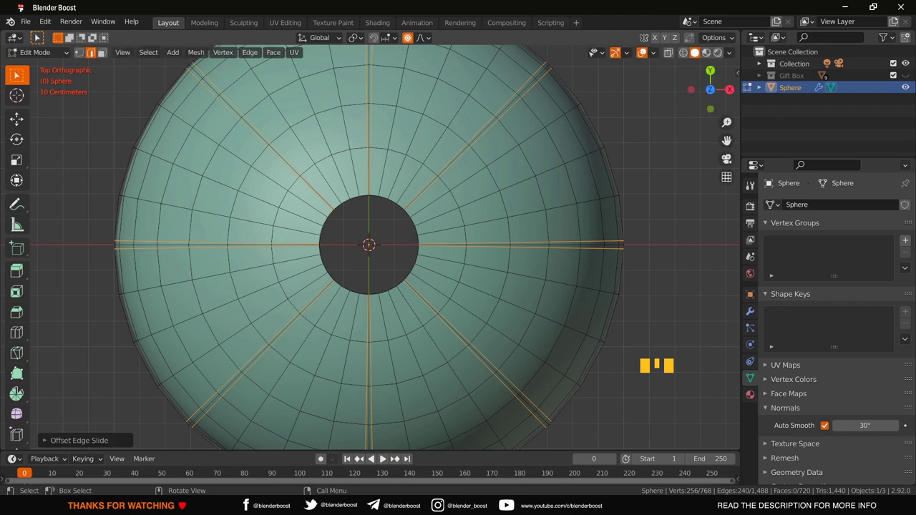
{"action": "scroll", "scroll_direction": "down", "scroll_amount": 3}
{"action": "scroll", "scroll_direction": "up", "scroll_amount": 3}
{"action": "scroll", "scroll_direction": "up", "scroll_amount": 3}
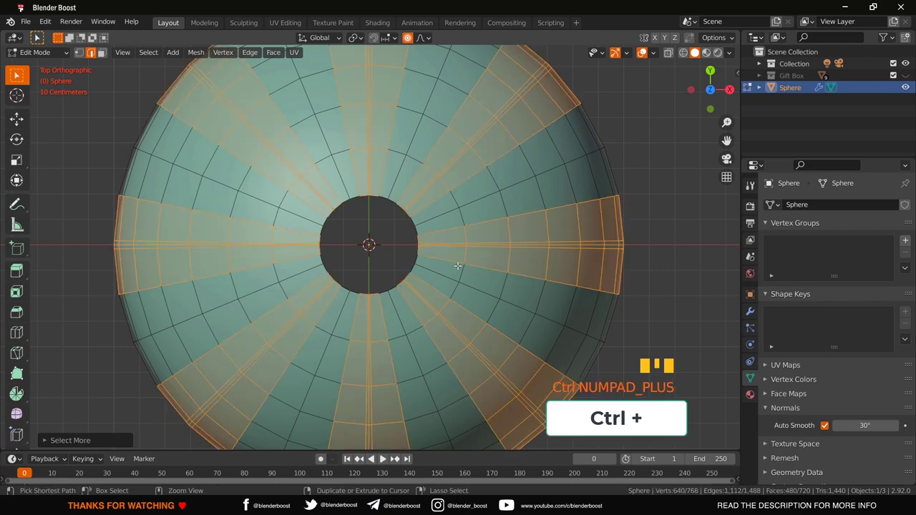
- Grow then shrink the selection so only the narrow rib strips between each pair remain selected
{"action": "key", "text": "ctrl+KP_Subtract"}
{"action": "key", "text": "ctrl+KP_Subtract"}
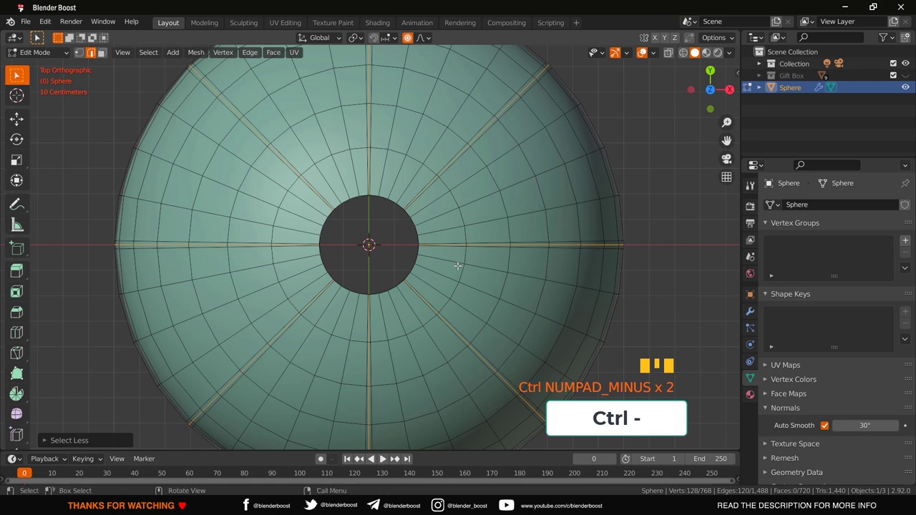
{"action": "scroll", "scroll_direction": "down", "scroll_amount": 3}
{"action": "scroll", "scroll_direction": "up", "scroll_amount": 3}
{"action": "scroll", "scroll_direction": "down", "scroll_amount": 3}
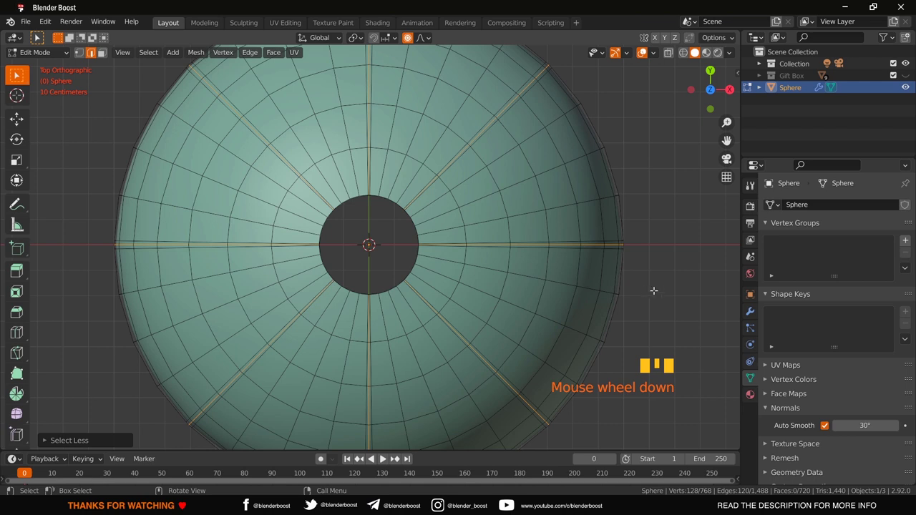
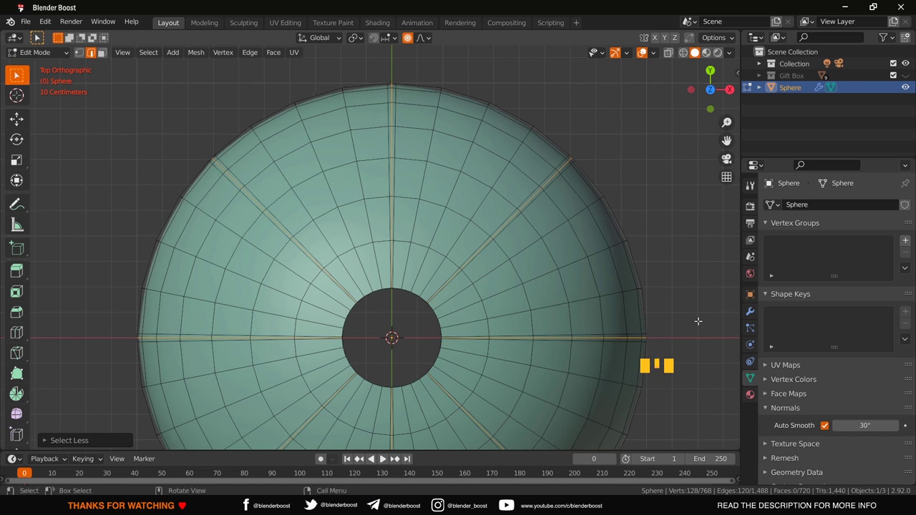
- Scale the rib strips inward without proportional influence to carve grooves into the envelope
{"action": "key", "text": "s"}
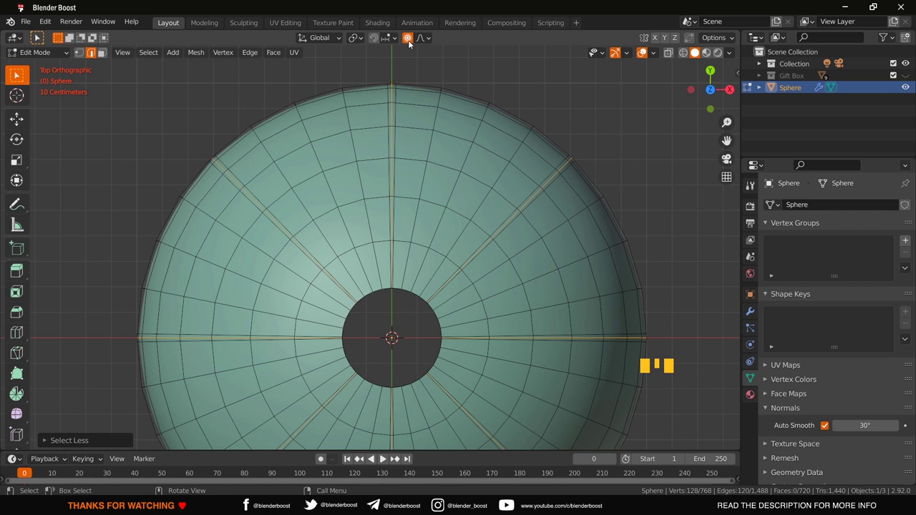
{"action": "left_click", "coordinate": [410, 43]}
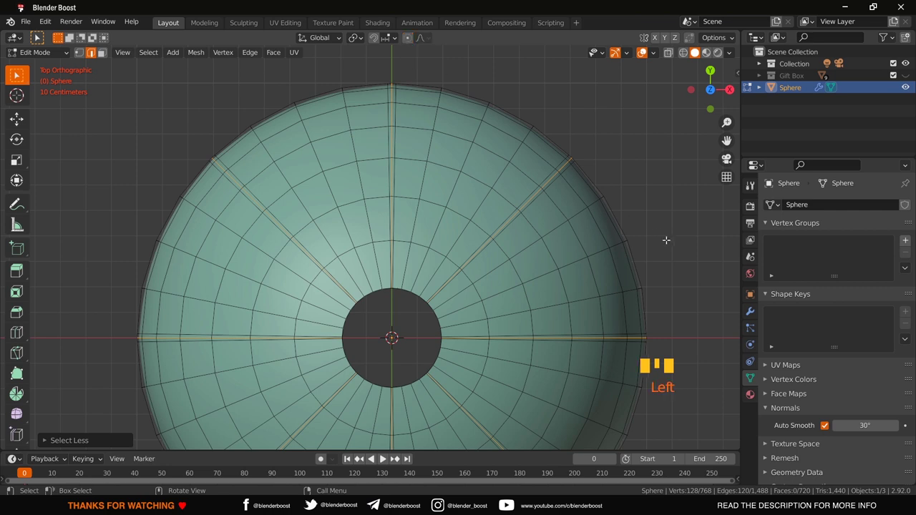
{"action": "key", "text": "s"}
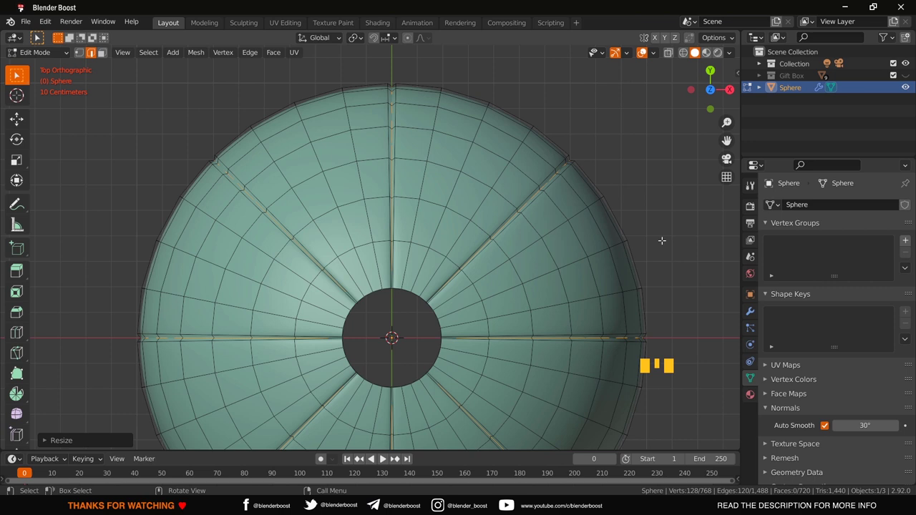
- Invert to the loops between ribs and scale them with soft falloff to scallop the outline into lobes
{"action": "key", "text": "ctrl+i"}
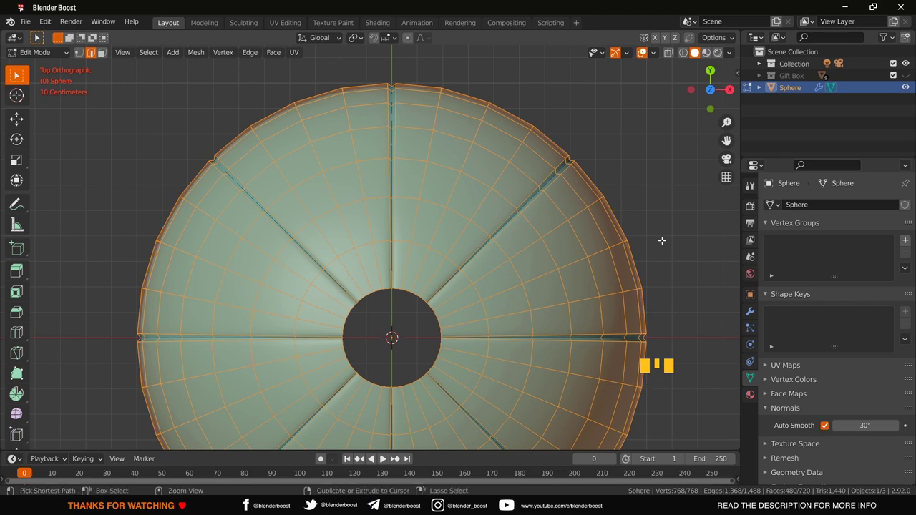
{"action": "key", "text": "ctrl+KP_Subtract"}
{"action": "key", "text": "ctrl+KP_Subtract"}
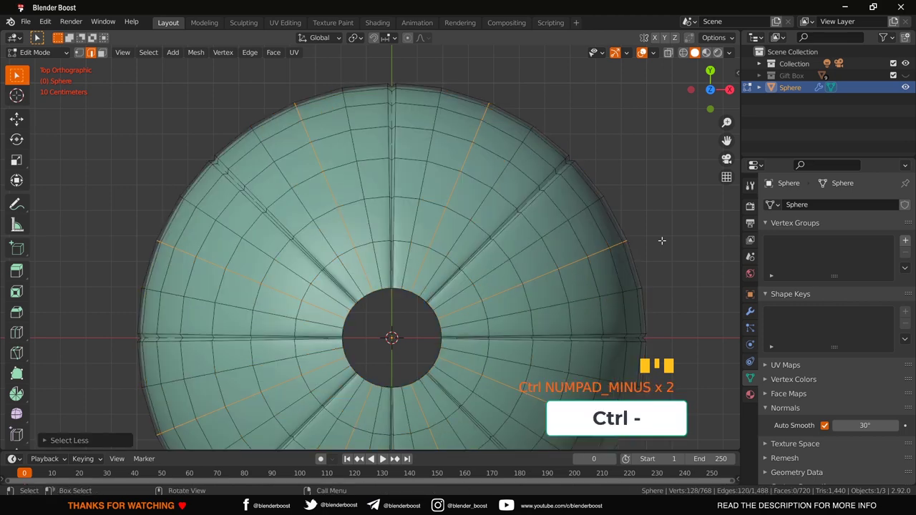
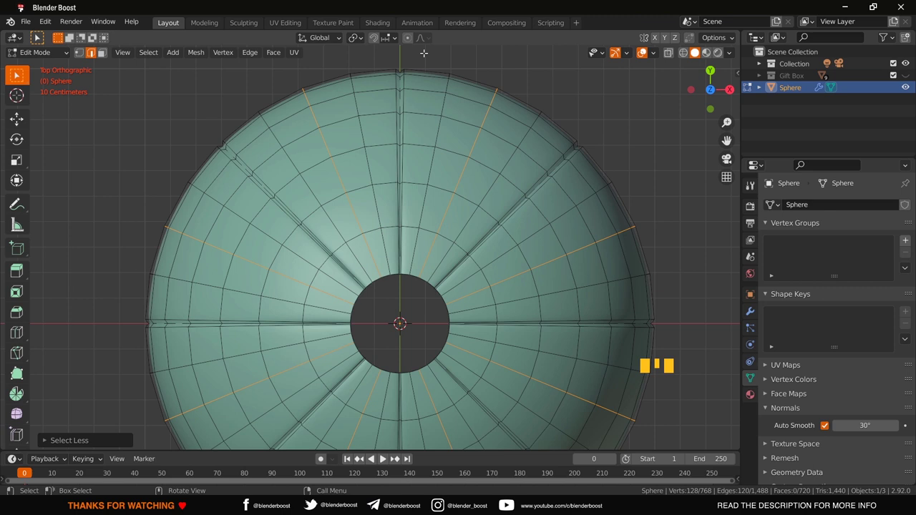
{"action": "left_click", "coordinate": [409, 41]}
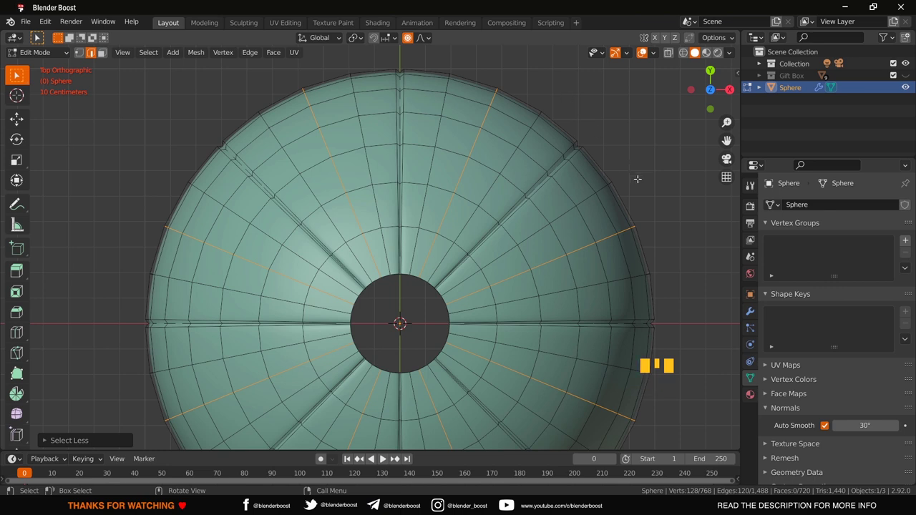
{"action": "key", "text": "s"}
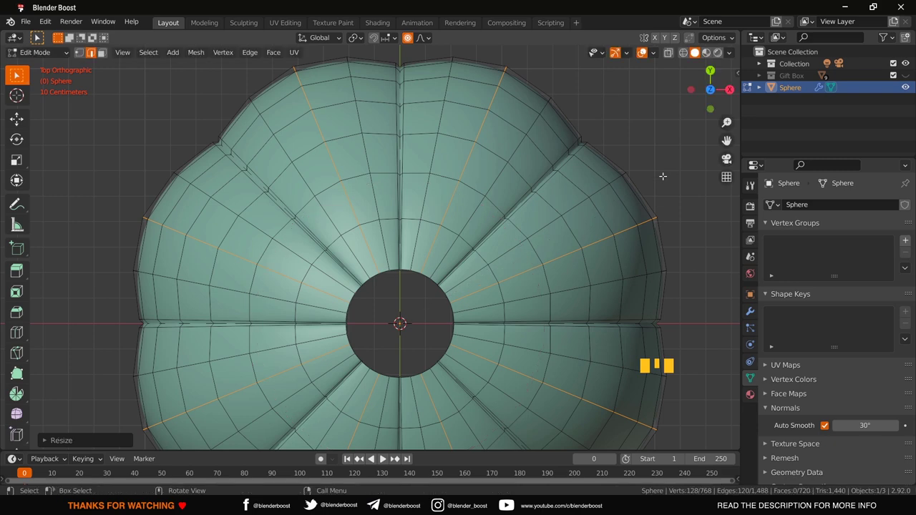
{"action": "scroll", "scroll_direction": "down", "scroll_amount": 3}
{"action": "scroll", "scroll_direction": "down", "scroll_amount": 3}
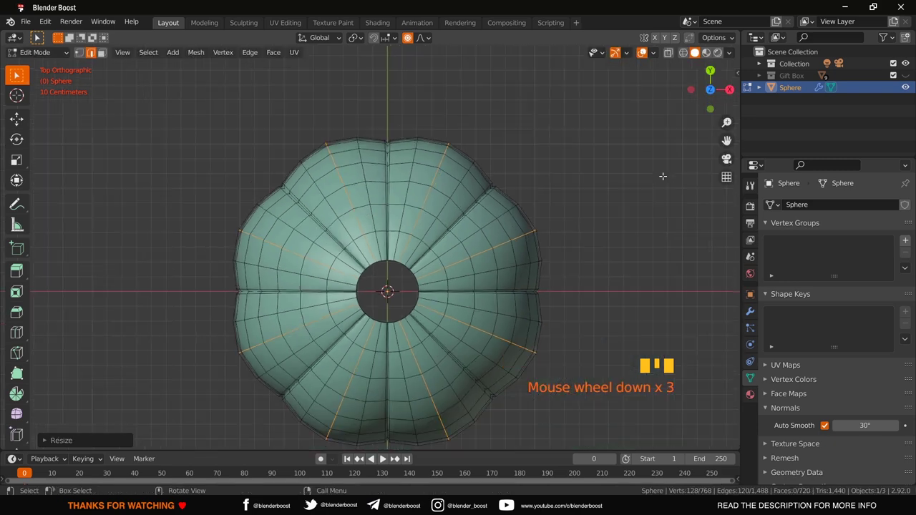
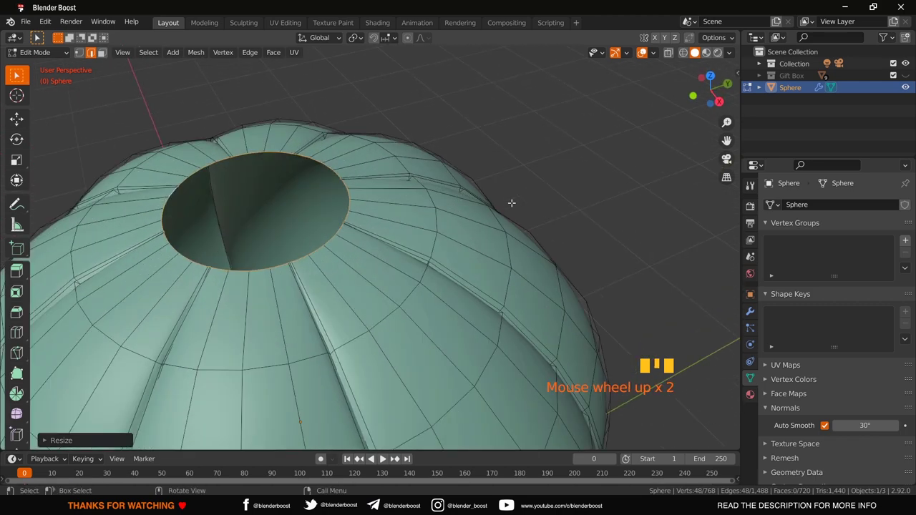
- Apply To Sphere at factor 1 to the top opening's edge loop so its rim becomes a clean circle
{"action": "scroll", "scroll_direction": "up", "scroll_amount": 3}
{"action": "key", "text": "shift+alt+s"}
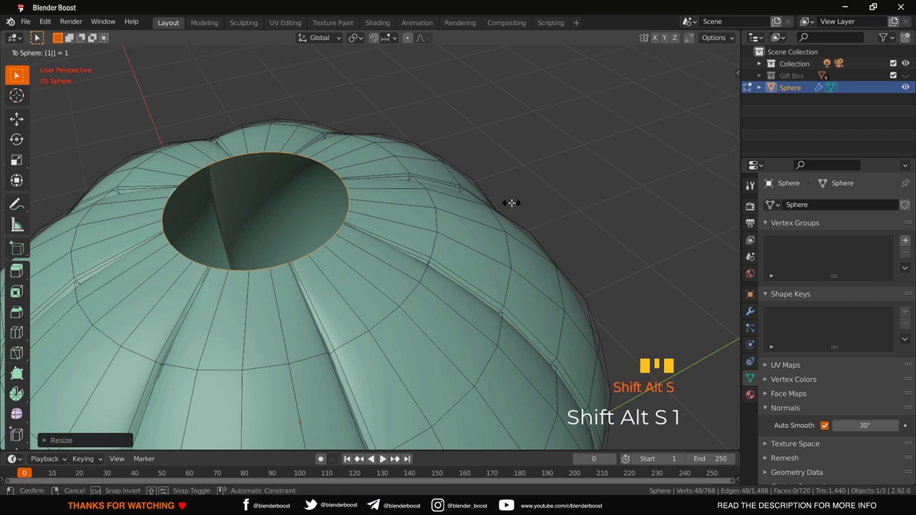
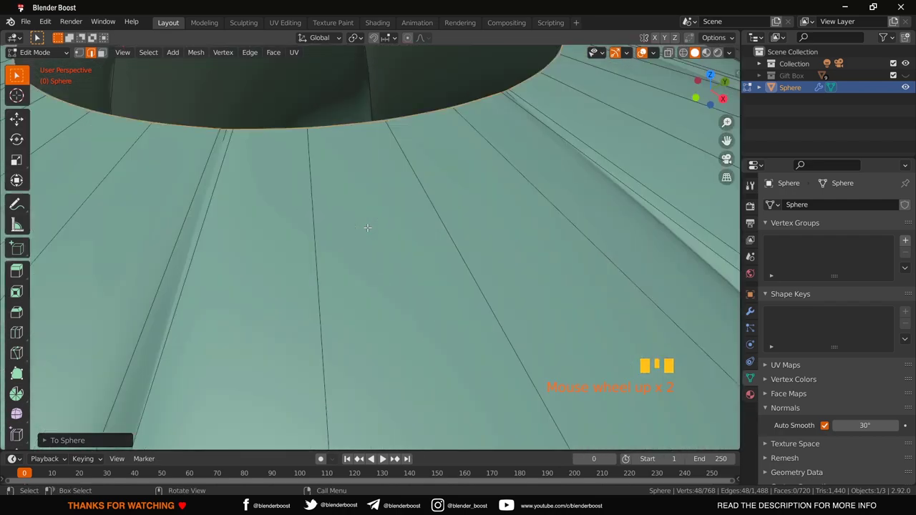
{"action": "scroll", "scroll_direction": "down", "scroll_amount": 3}
{"action": "scroll", "scroll_direction": "up", "scroll_amount": 3}
{"action": "scroll", "scroll_direction": "up", "scroll_amount": 3}
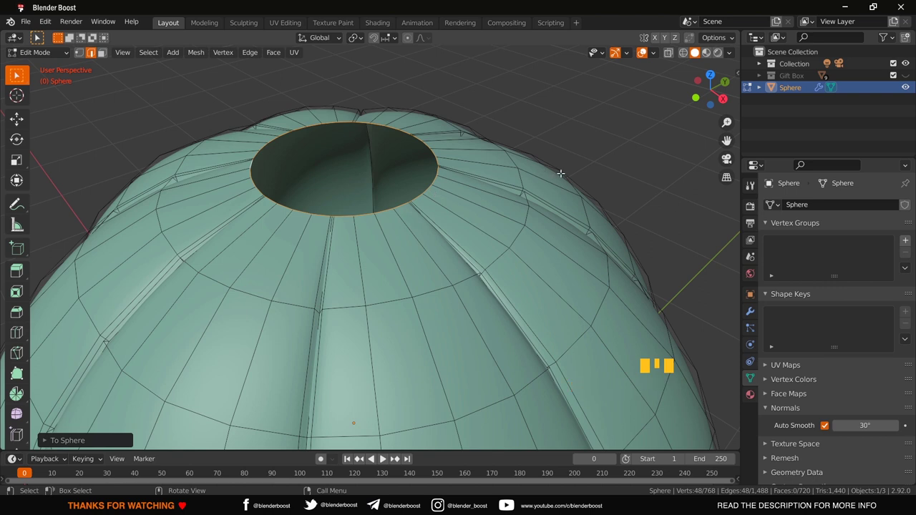
- Extrude the top rim inward to about half size and bring up the merge options to close it
{"action": "key", "text": "e"}
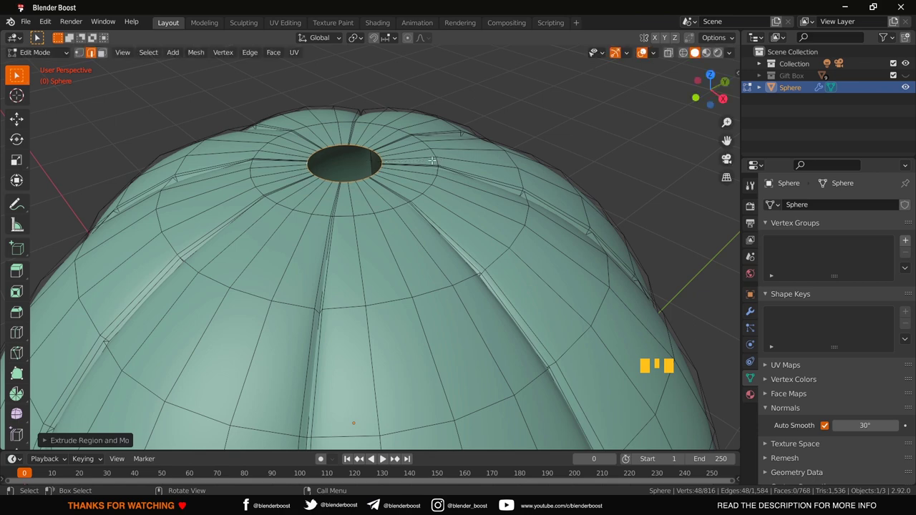
{"action": "key", "text": "m"}
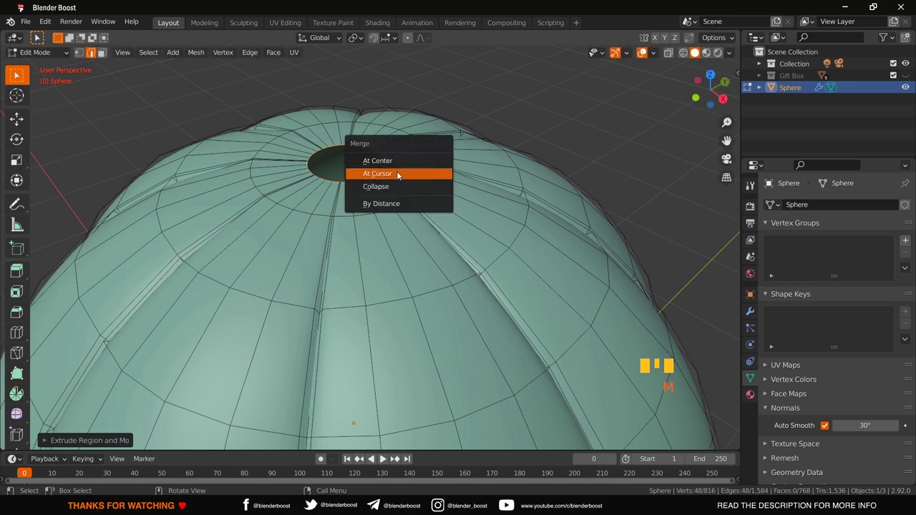
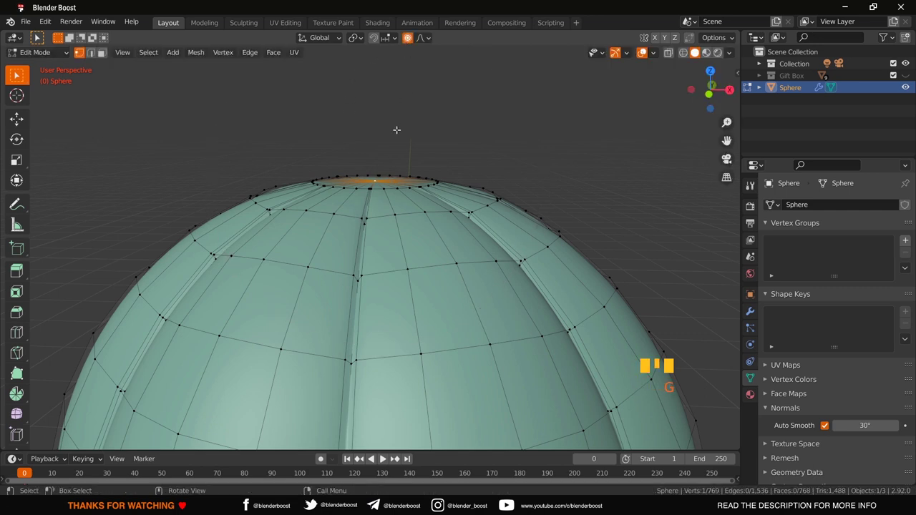
- Move the merged crown vertex up along Z with proportional smooth falloff
{"action": "key", "text": "g"}
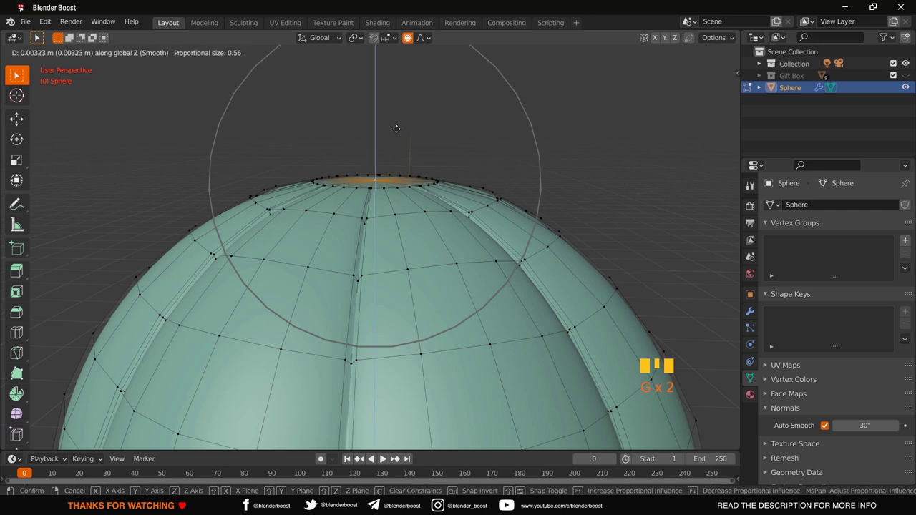
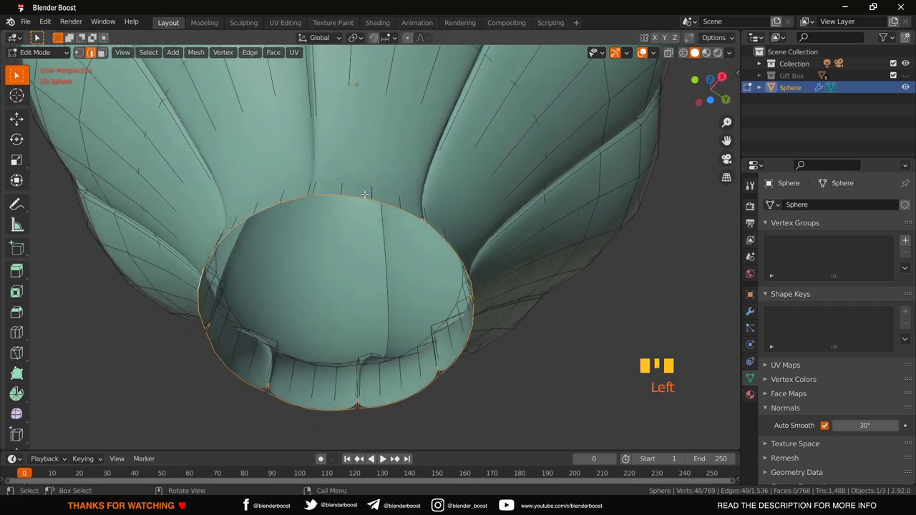
- Scale the bottom opening's rim level and apply To Sphere to make it circular
{"action": "key", "text": "s"}
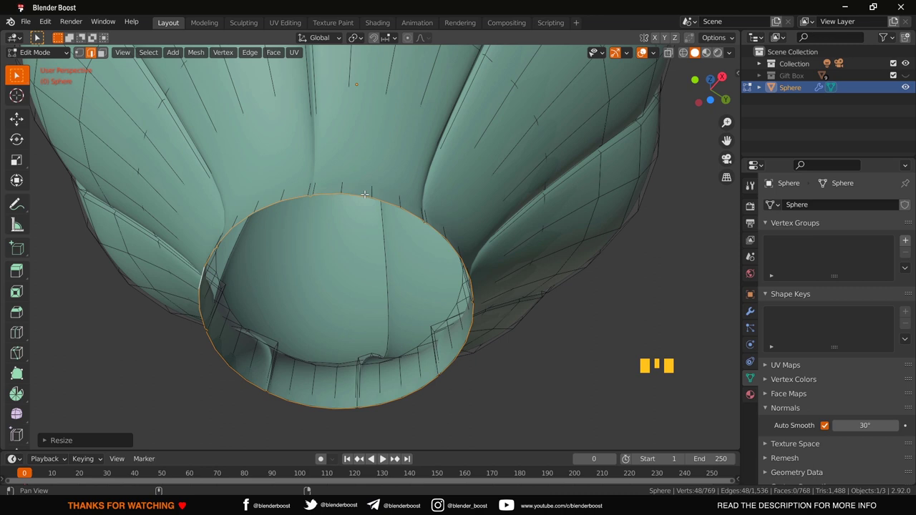
{"action": "key", "text": "shift+alt+s"}
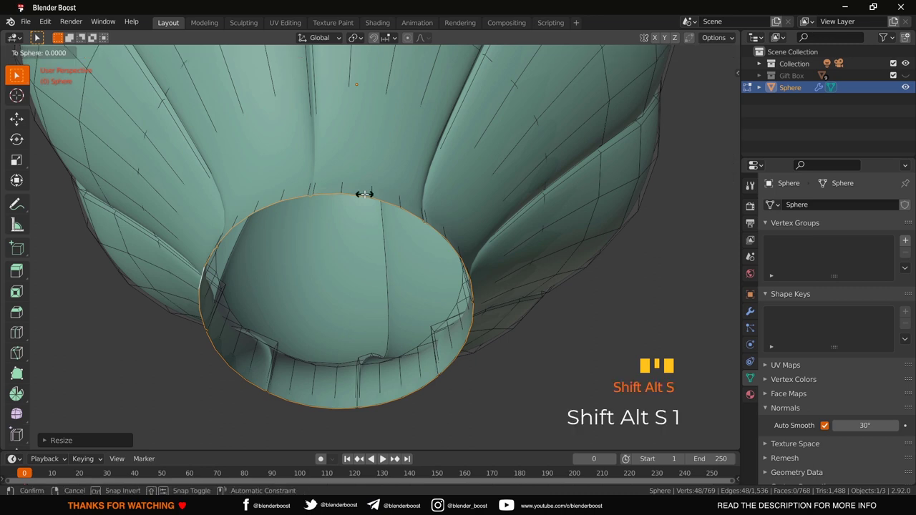
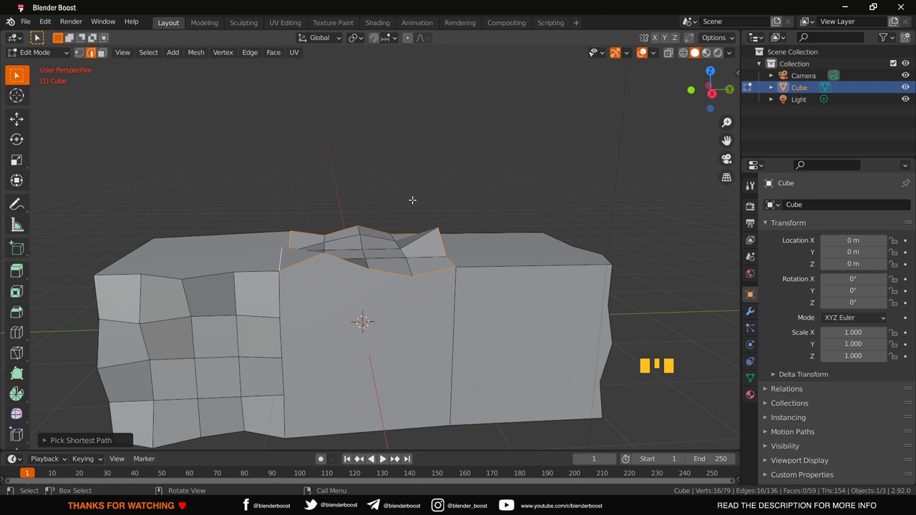
- Scale the crumpled notch and the top faces to zero height so the box top lies flat
{"action": "key", "text": "s"}
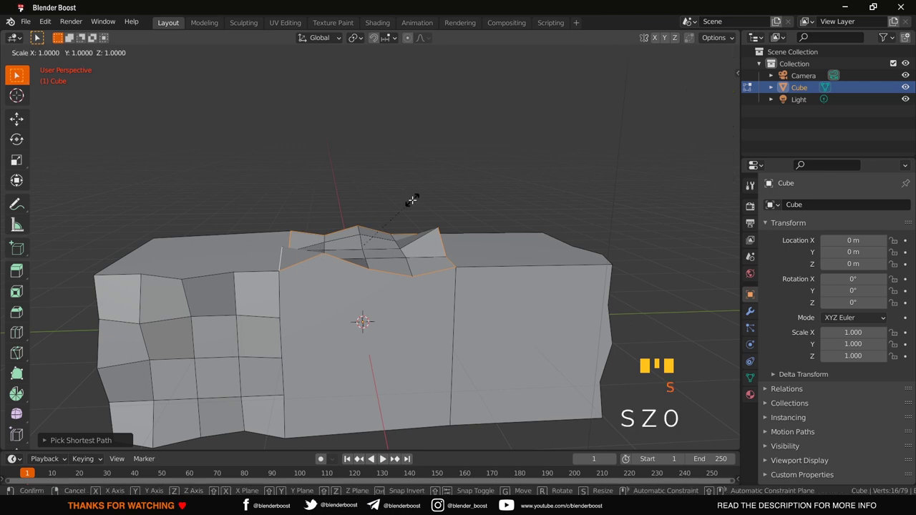
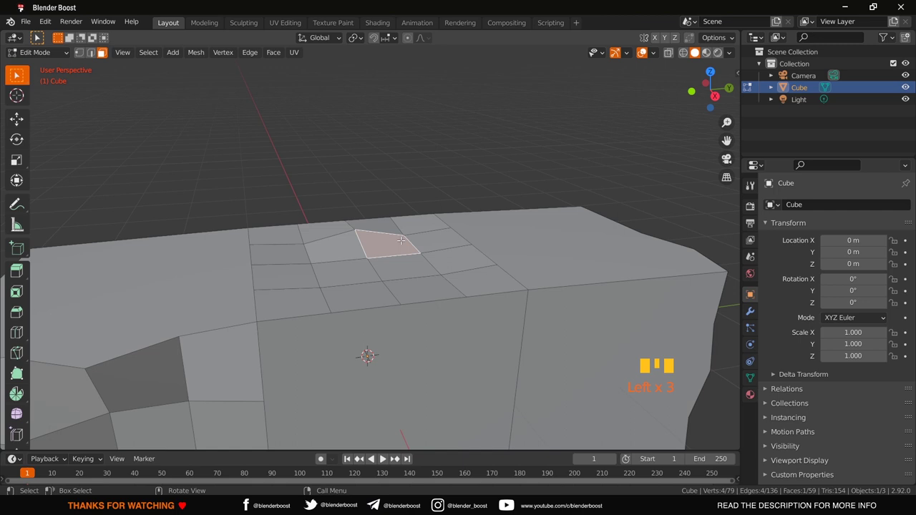
{"action": "key", "text": "KP_7"}
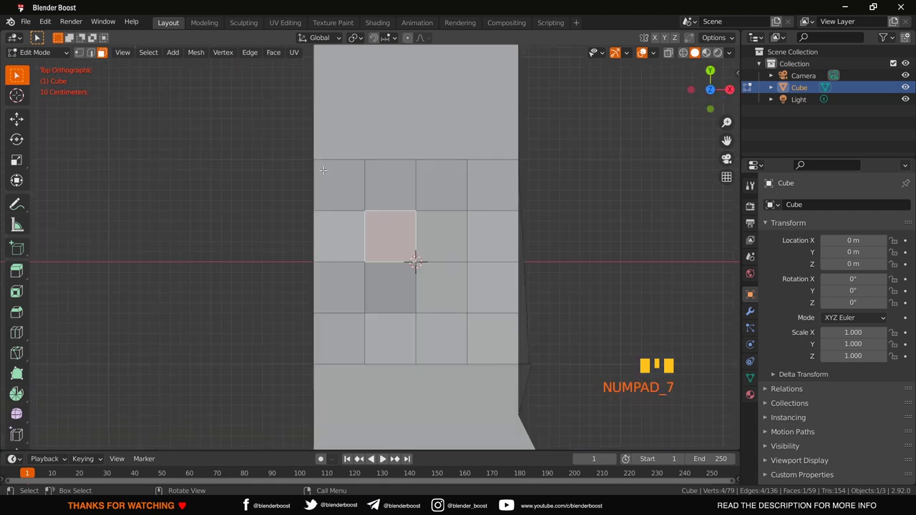
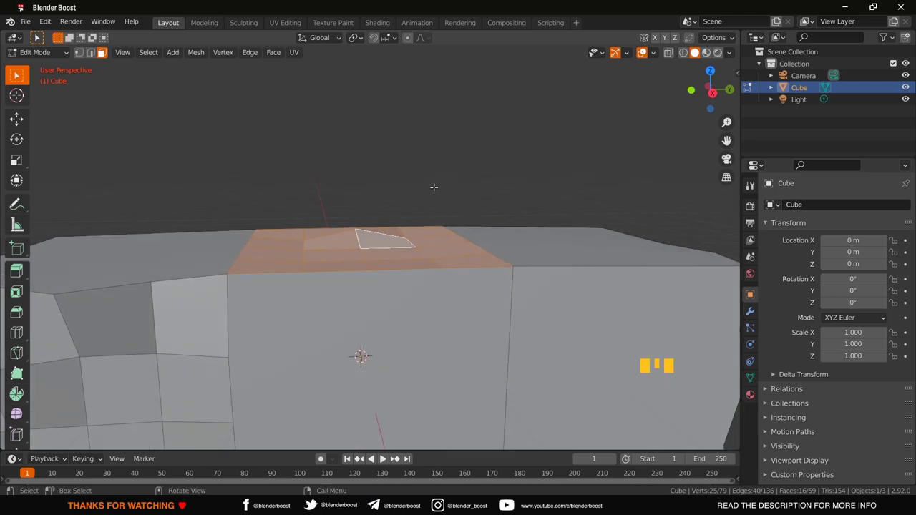
{"action": "key", "text": "s"}
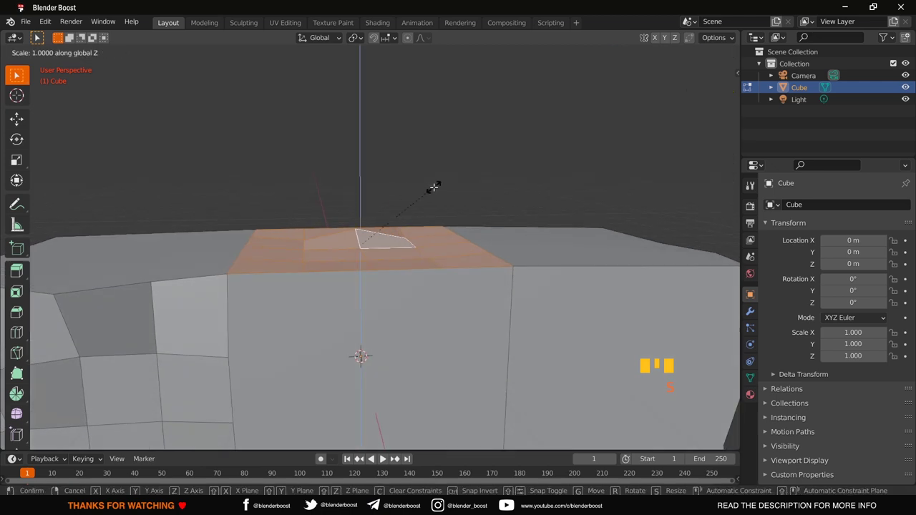
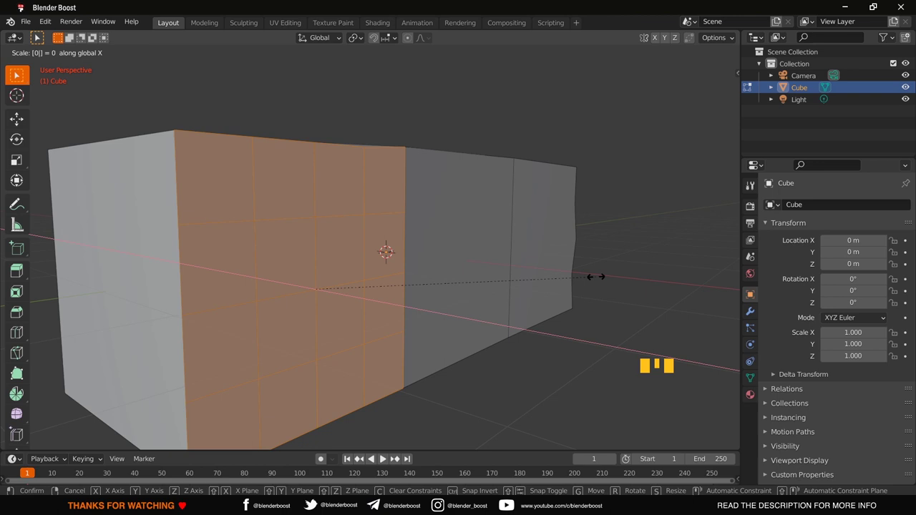
- Scale the bumpy end faces to zero along Y so the box becomes a squared-off block
{"action": "scroll", "scroll_direction": "down", "scroll_amount": 3}
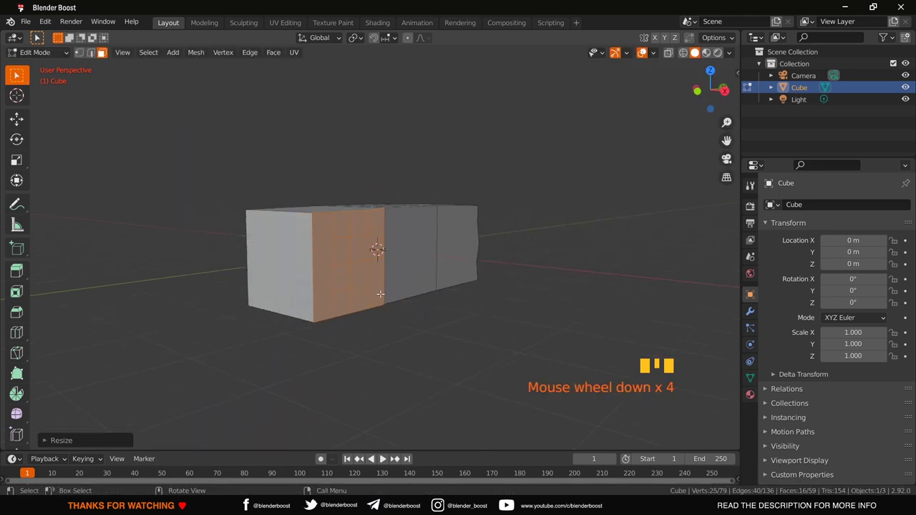
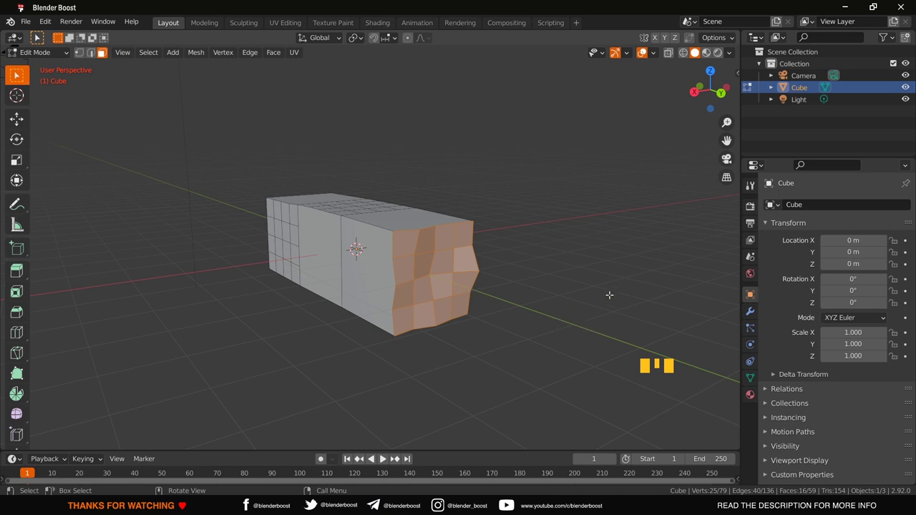
{"action": "key", "text": "s"}
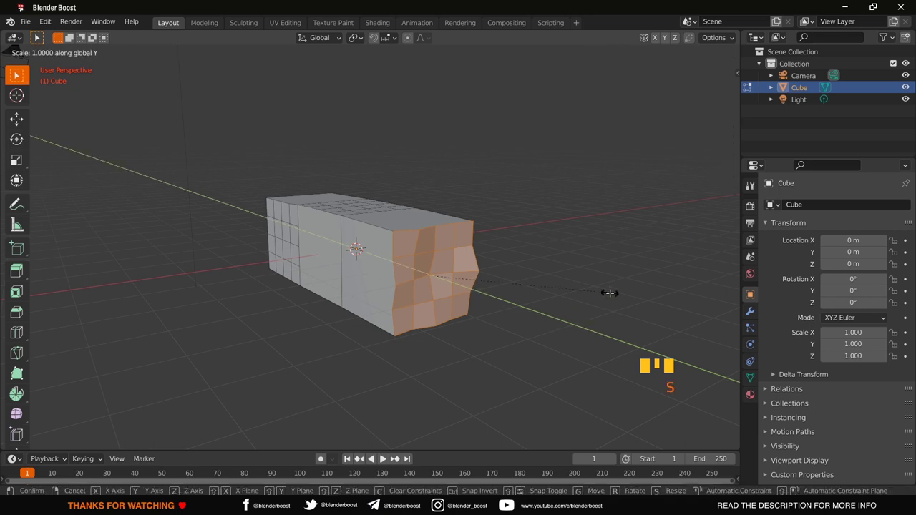
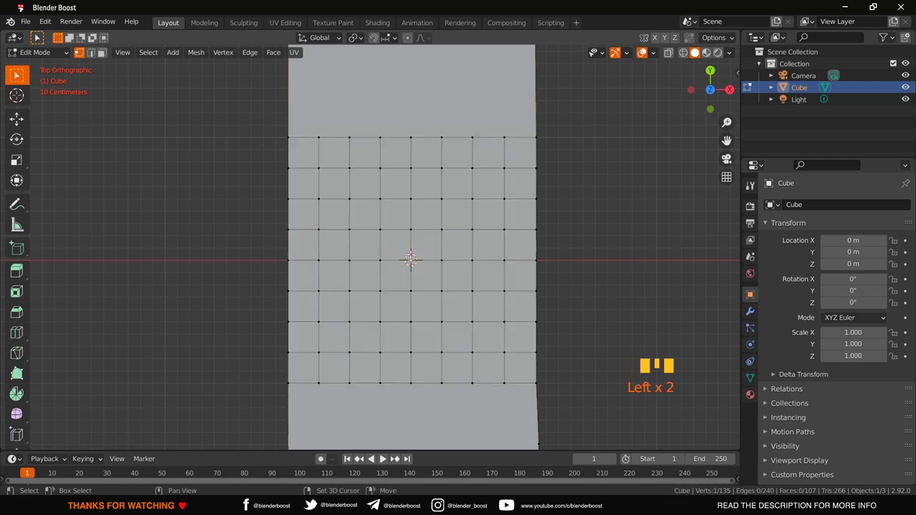
- Delete one vertex on the gridded top to open a square hole through the surface
{"action": "key", "text": "x"}
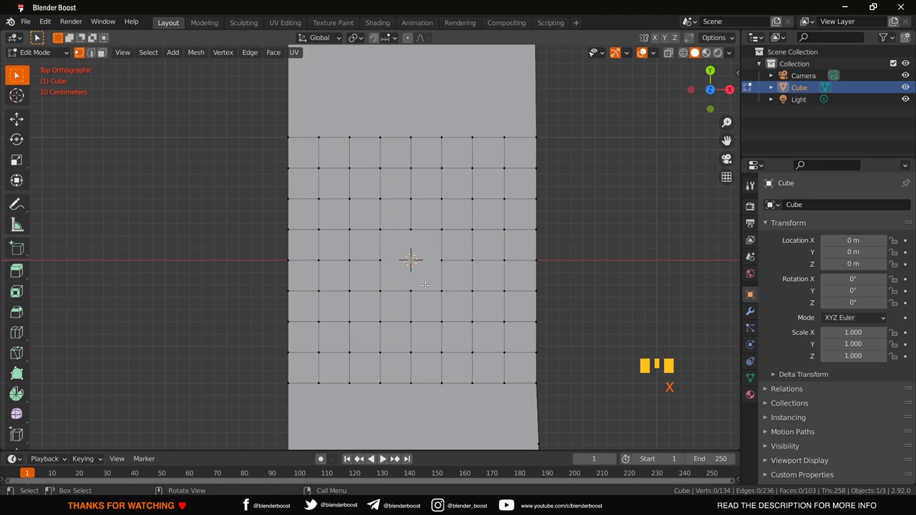
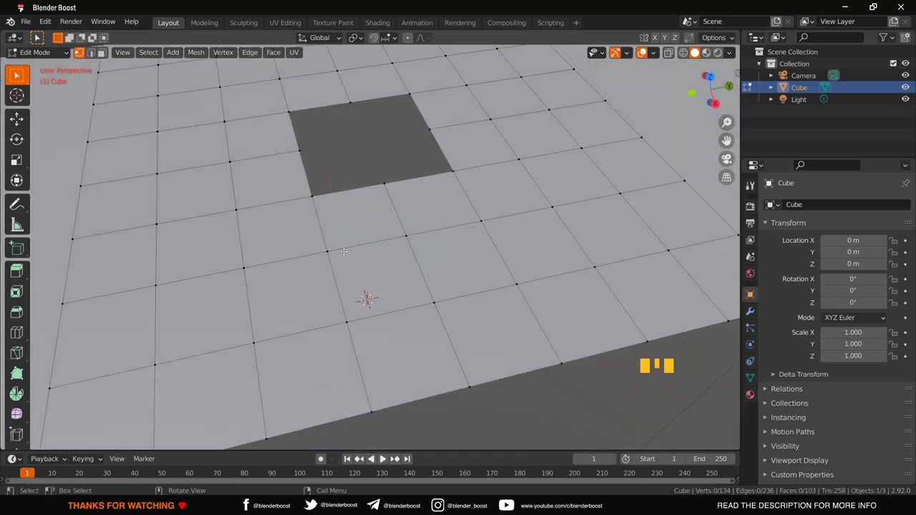
{"action": "scroll", "scroll_direction": "down", "scroll_amount": 3}
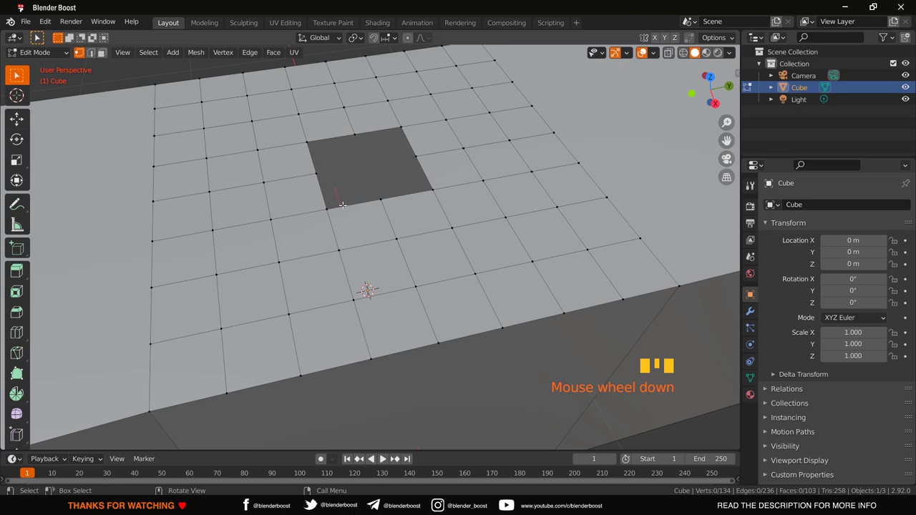
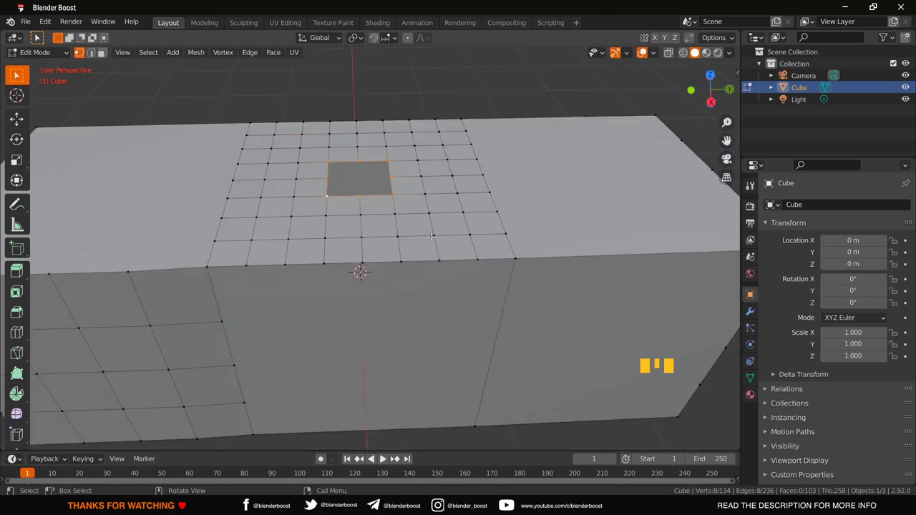
- Undo back to the square vertex loop and round it with To Sphere
{"action": "key", "text": "shift+alt+s"}
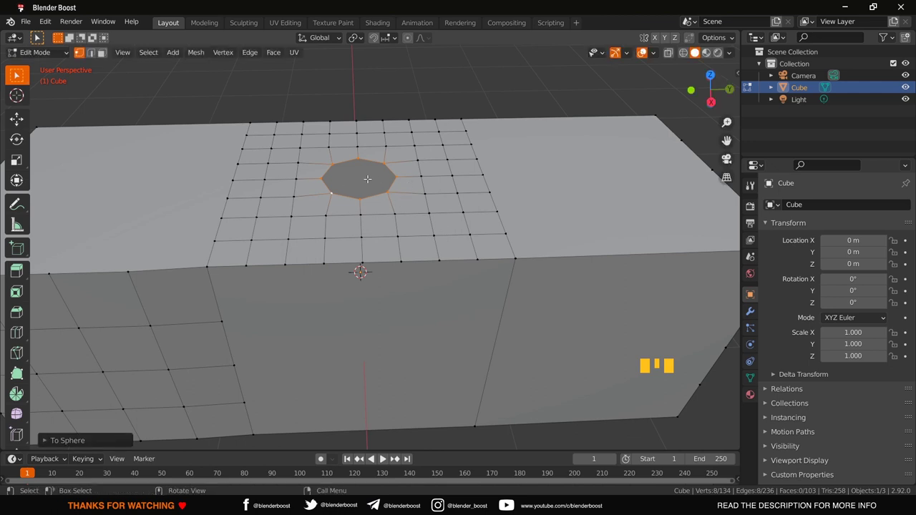
{"action": "key", "text": "ctrl+z"}
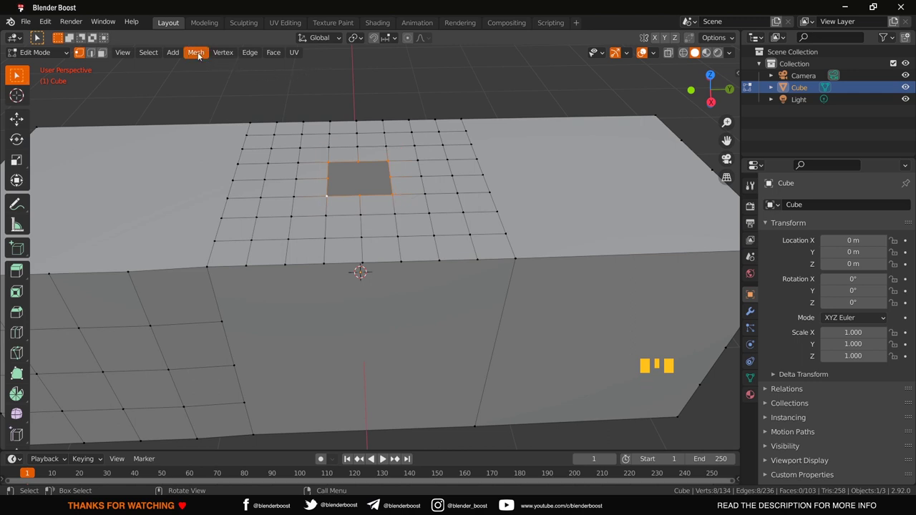
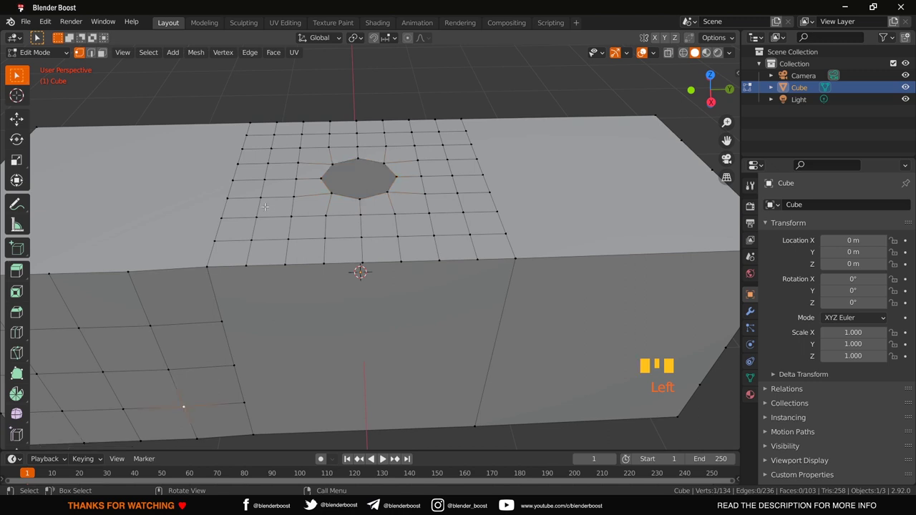
{"action": "key", "text": "ctrl+z"}
{"action": "key", "text": "ctrl+z"}
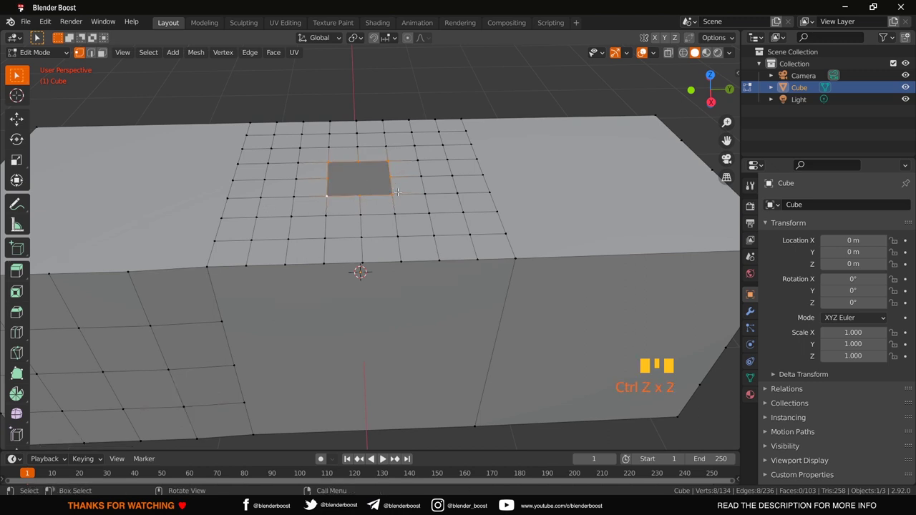
{"action": "key", "text": "shift+alt+s"}
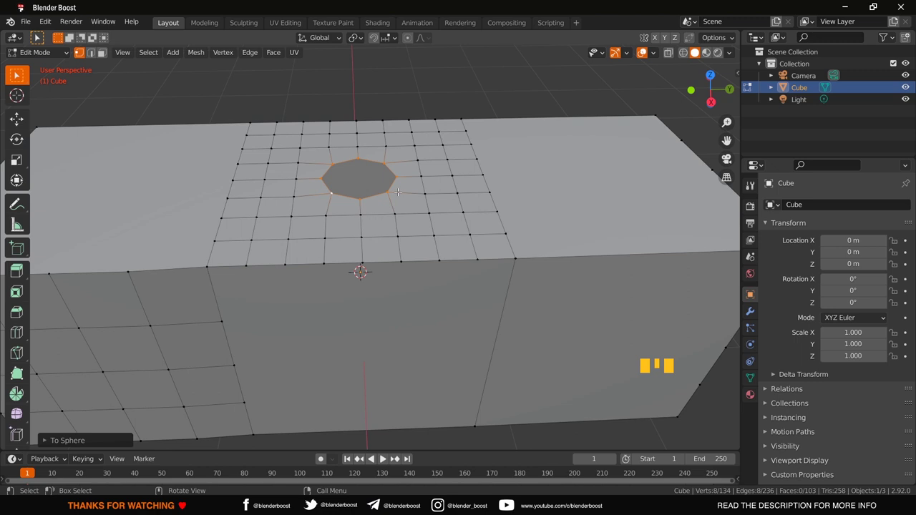
- Inspect the octagonal result, restore the loop and confirm To Sphere at full factor 1
{"action": "left_click_drag", "start_coordinate": [56, 440], "coordinate": [152, 423]}
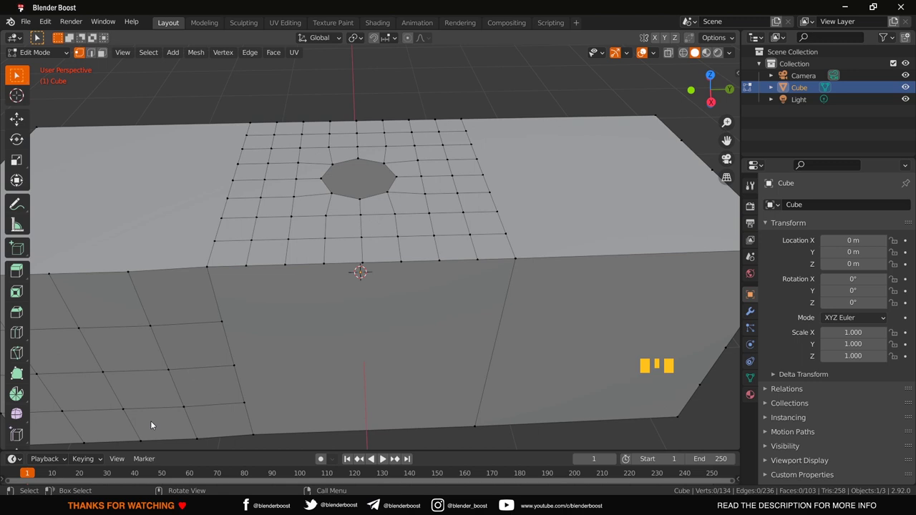
{"action": "key", "text": "ctrl+z"}
{"action": "key", "text": "ctrl+z"}
{"action": "key", "text": "shift+alt+s"}
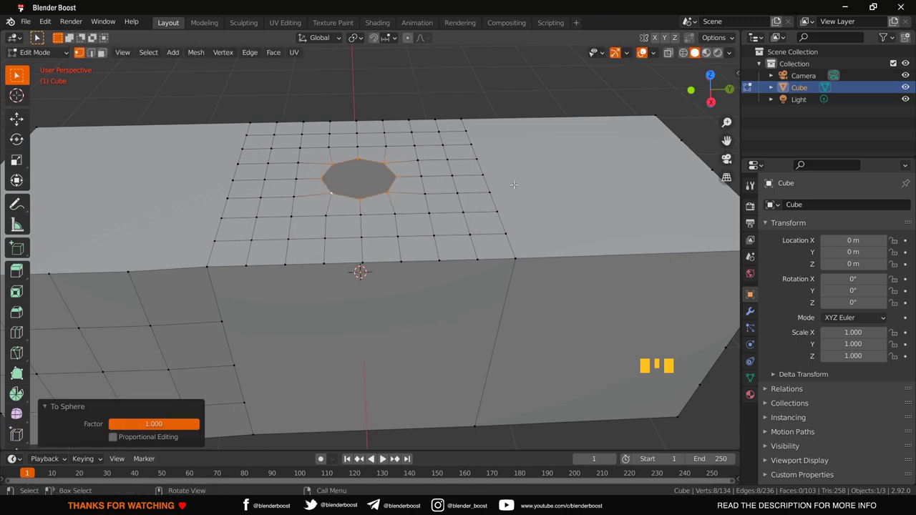
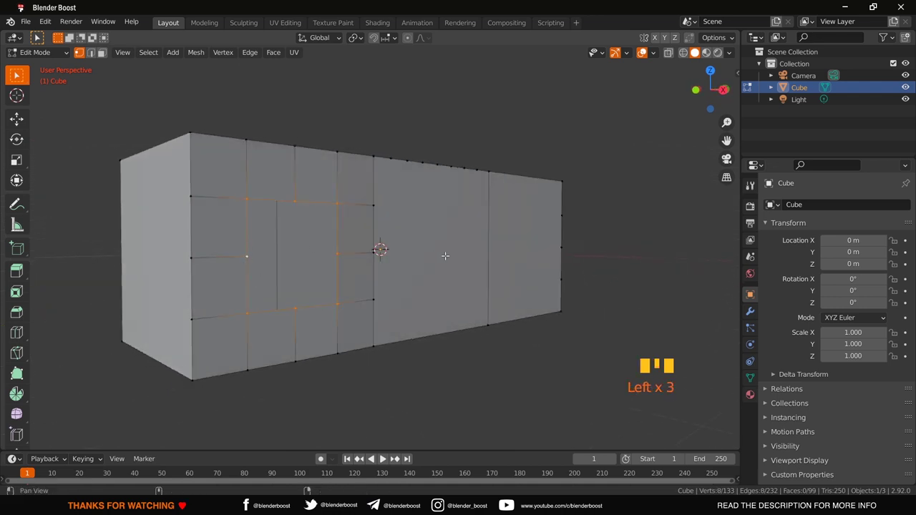
- Round the box side's square loop into a full circle with To Sphere
{"action": "key", "text": "shift+alt+s"}
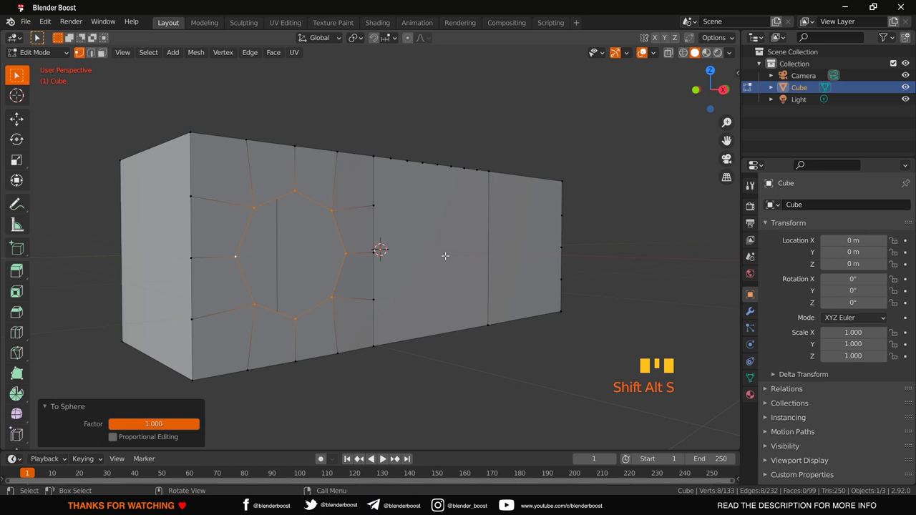
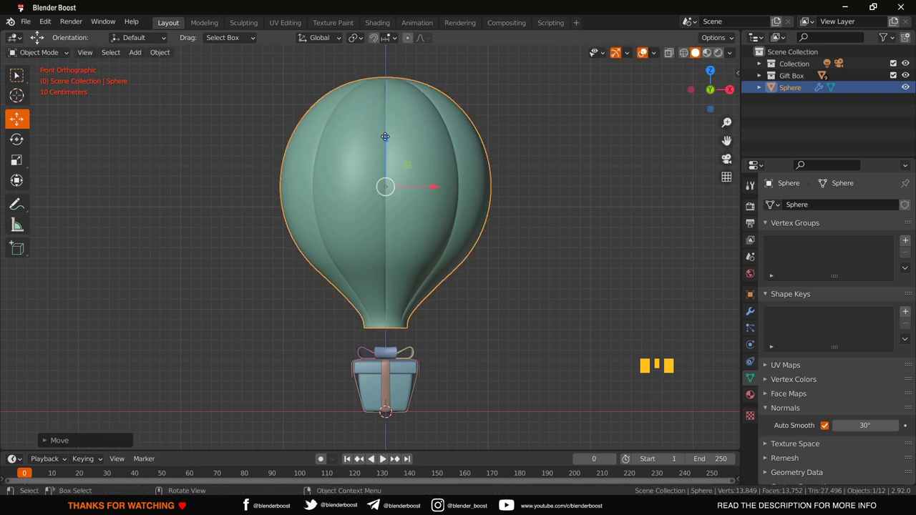
- Box-select the whole gift-box basket in X-ray and shrink it
{"action": "left_click", "coordinate": [514, 272]}
{"action": "scroll", "scroll_direction": "down", "scroll_amount": 3}
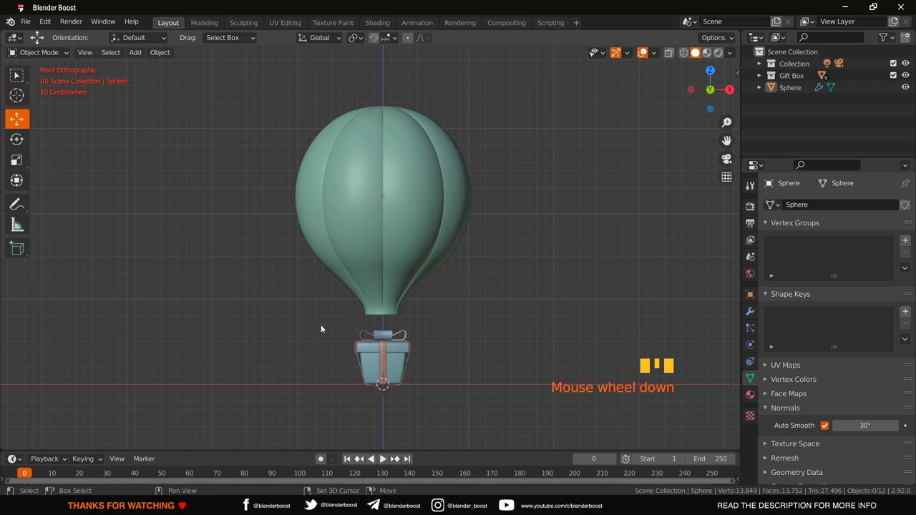
{"action": "key", "text": "shift+z"}
{"action": "left_click_drag", "start_coordinate": [344, 320], "coordinate": [375, 343]}
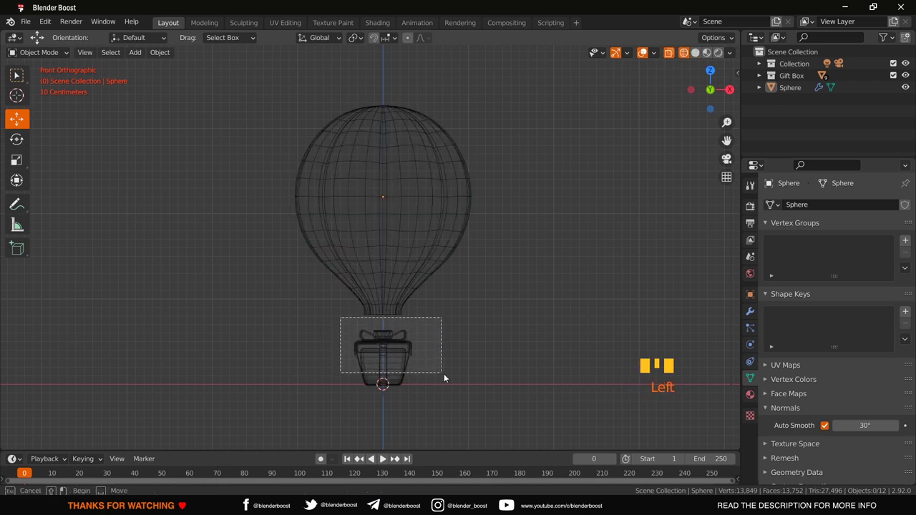
{"action": "key", "text": "shift+z"}
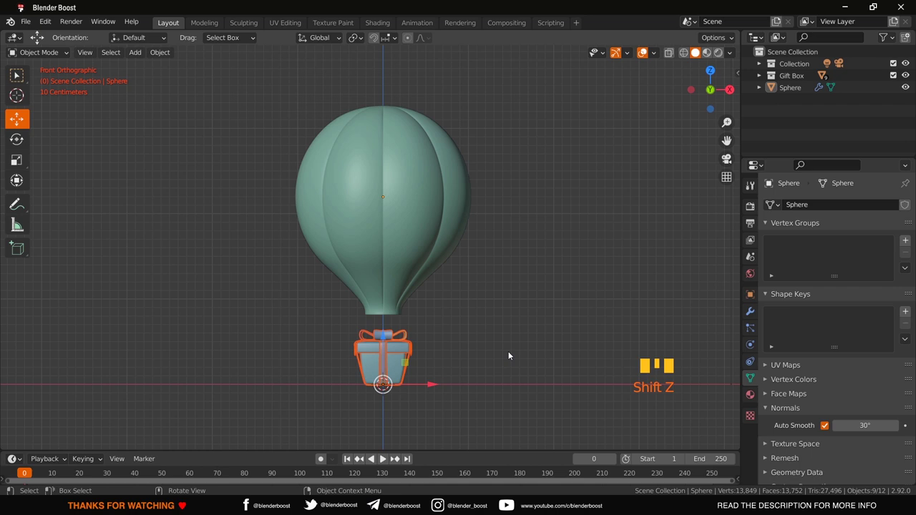
{"action": "key", "text": "s"}
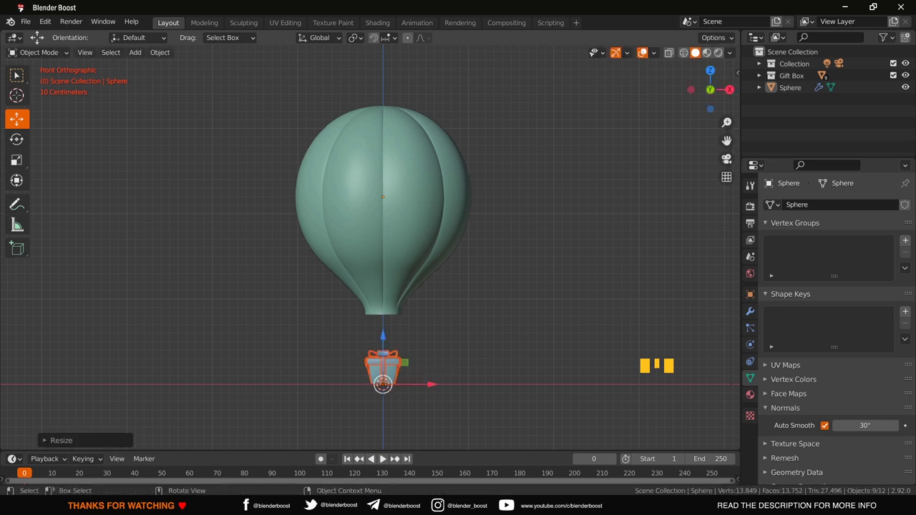
- Apply the balloon envelope's transforms and reset its origin to its geometry
{"action": "left_click", "coordinate": [342, 249]}
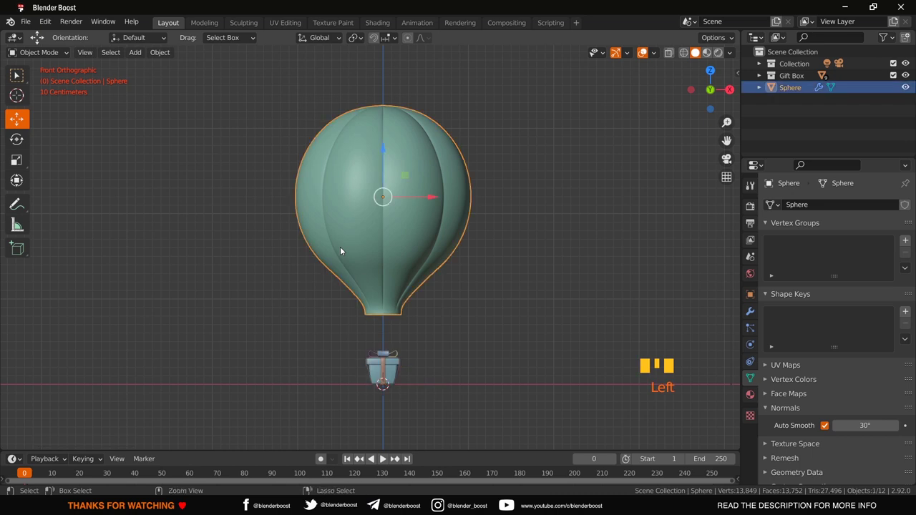
{"action": "key", "text": "ctrl+a"}
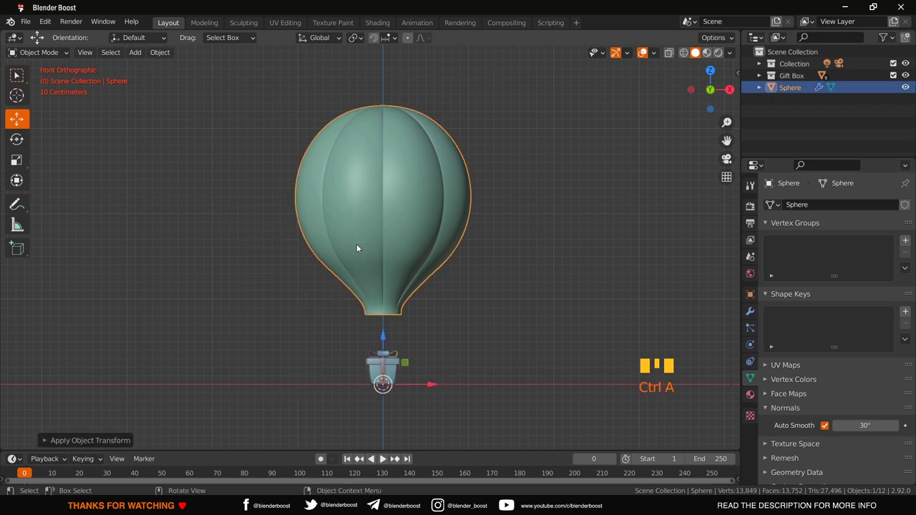
{"action": "left_click", "coordinate": [381, 247]}
{"action": "left_click", "coordinate": [384, 220]}
{"action": "left_click", "coordinate": [384, 219]}
{"action": "left_click", "coordinate": [509, 232]}
{"action": "left_click", "coordinate": [422, 217]}
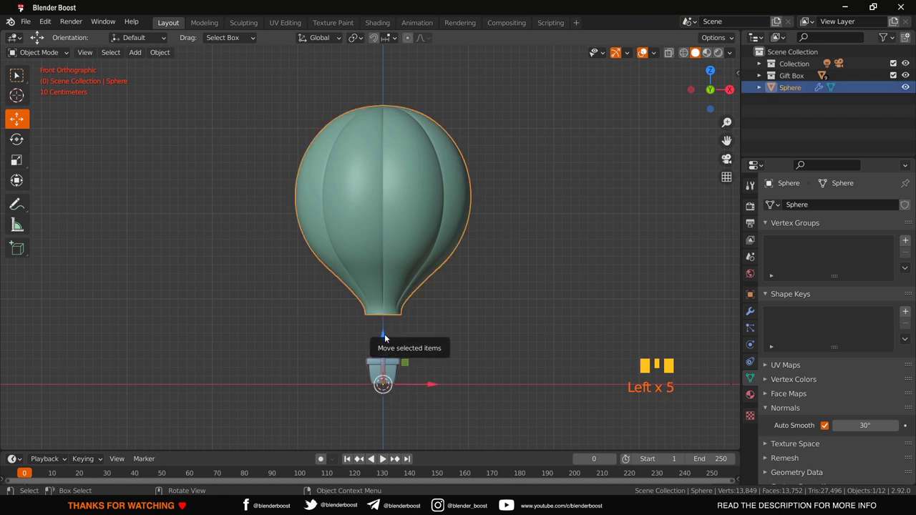
{"action": "left_click_drag", "start_coordinate": [390, 259], "coordinate": [387, 162]}
{"action": "left_click", "coordinate": [387, 161]}
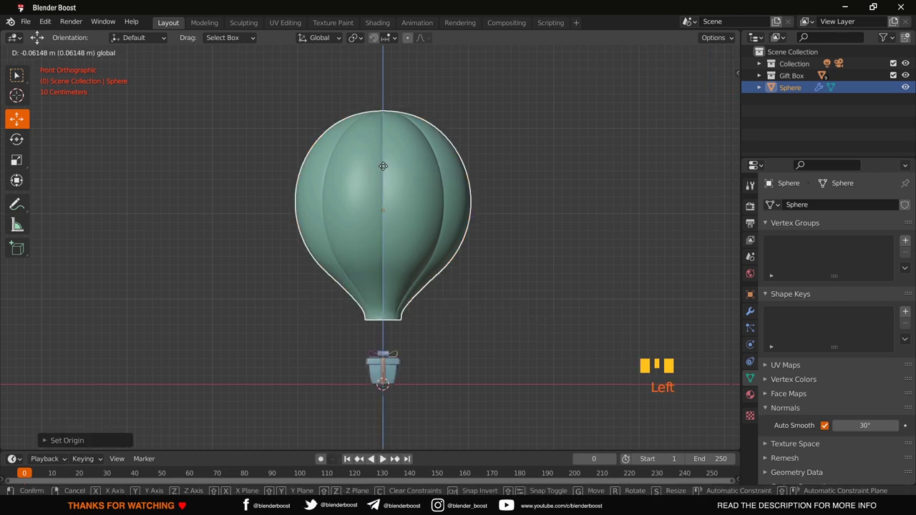
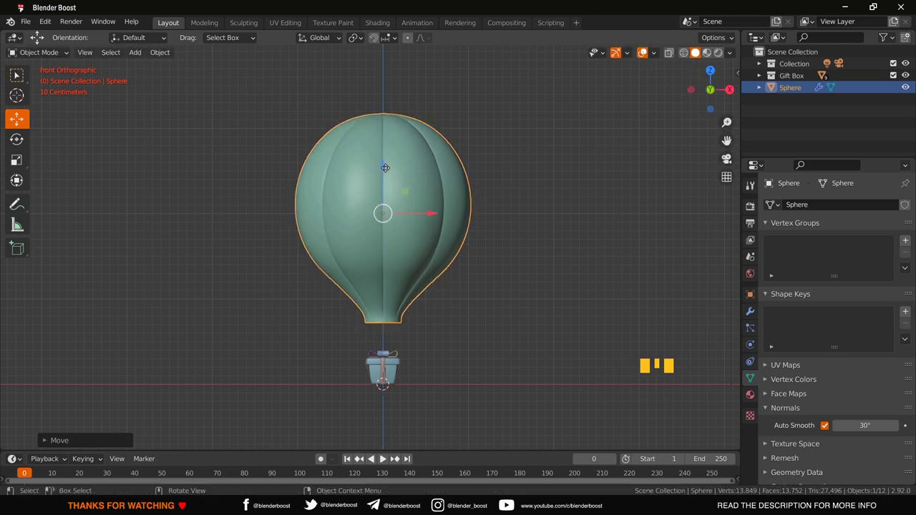
- Confirm the envelope's position, then box-select the gift-box basket in X-ray and enlarge it
{"action": "left_click", "coordinate": [483, 296]}
{"action": "key", "text": "shift+z"}
{"action": "left_click_drag", "start_coordinate": [358, 341], "coordinate": [419, 379]}
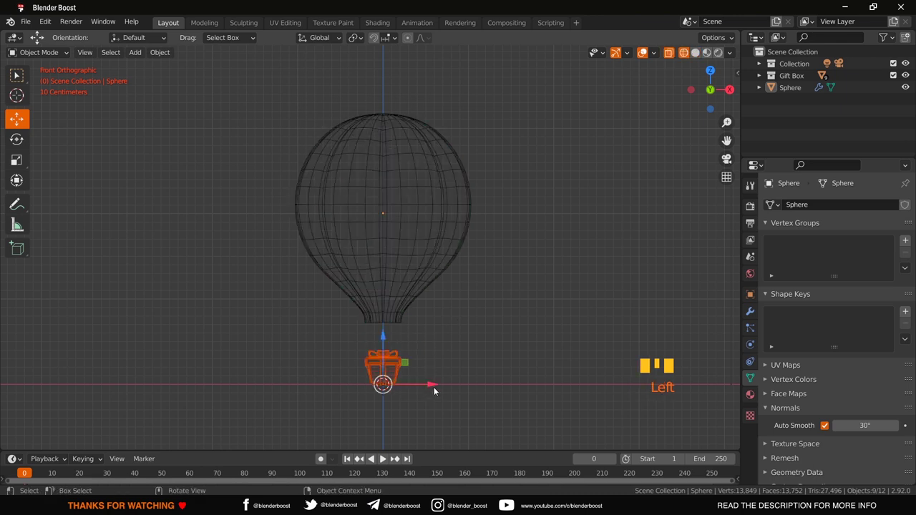
{"action": "key", "text": "shift+z"}
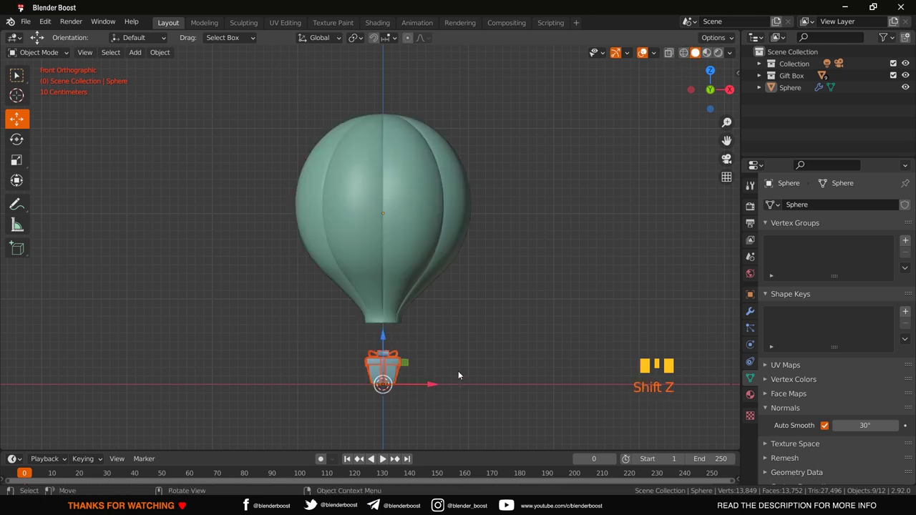
{"action": "key", "text": "s"}
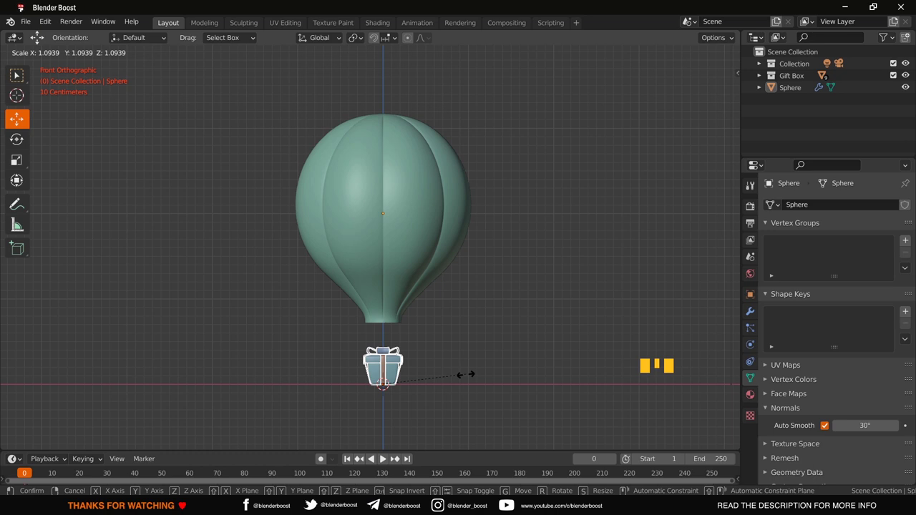
{"action": "left_click", "coordinate": [470, 377]}
- Reselect the basket and enlarge it a bit more
{"action": "scroll", "scroll_direction": "down", "scroll_amount": 3}
{"action": "scroll", "scroll_direction": "up", "scroll_amount": 3}
{"action": "key", "text": "shift+z"}
{"action": "left_click", "coordinate": [345, 371]}
{"action": "key", "text": "shift+z"}
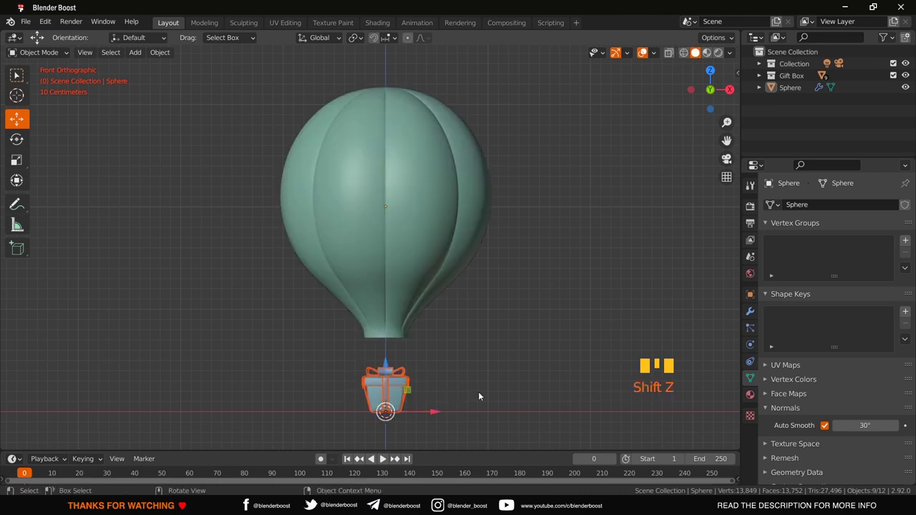
{"action": "key", "text": "s"}
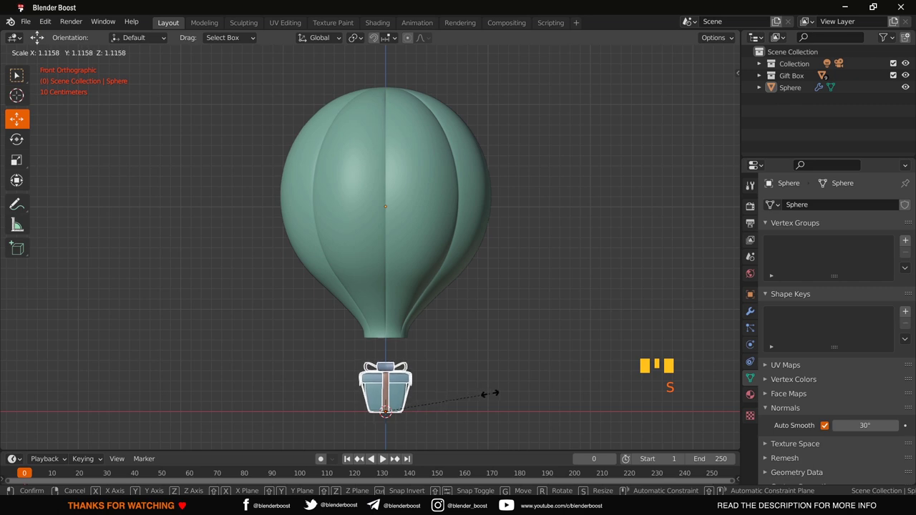
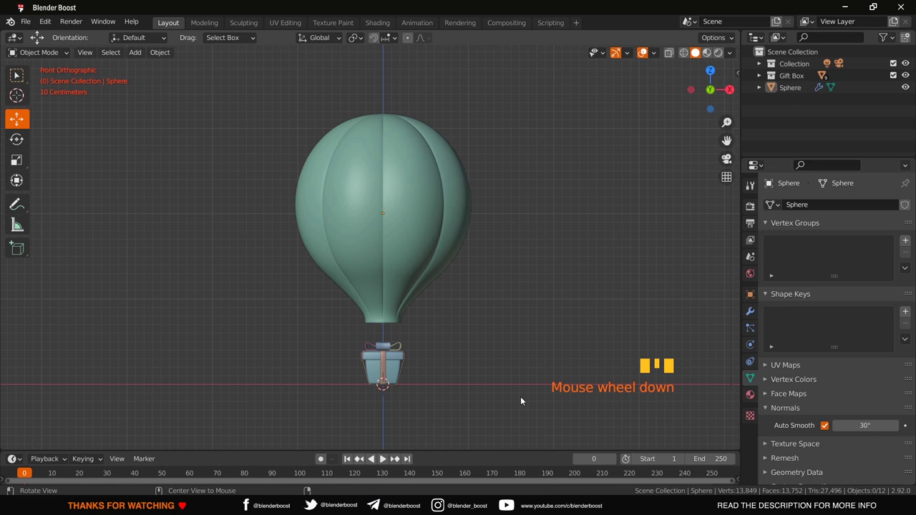
- Orbit and zoom to inspect the envelope throat above the basket, then deselect everything
{"action": "scroll", "scroll_direction": "down", "scroll_amount": 3}
{"action": "left_click_drag", "start_coordinate": [523, 399], "coordinate": [603, 391]}
{"action": "left_click", "coordinate": [452, 396]}
{"action": "scroll", "scroll_direction": "down", "scroll_amount": 3}
{"action": "scroll", "scroll_direction": "up", "scroll_amount": 3}
{"action": "left_click_drag", "start_coordinate": [490, 346], "coordinate": [455, 335]}
{"action": "left_click_drag", "start_coordinate": [455, 335], "coordinate": [479, 317]}
{"action": "key", "text": "KP_1"}
{"action": "scroll", "scroll_direction": "up", "scroll_amount": 3}
{"action": "left_click_drag", "start_coordinate": [479, 317], "coordinate": [566, 280]}
{"action": "scroll", "scroll_direction": "up", "scroll_amount": 3}
{"action": "left_click_drag", "start_coordinate": [567, 280], "coordinate": [499, 282]}
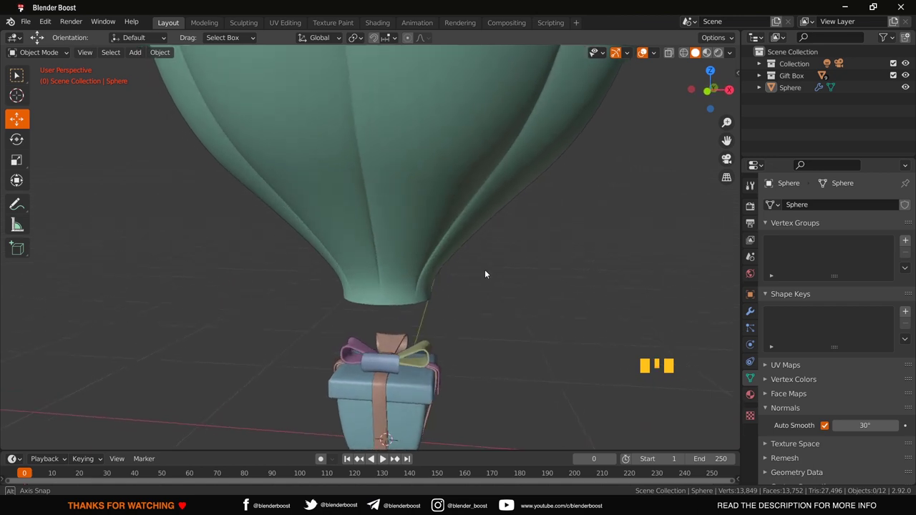
{"action": "left_click", "coordinate": [494, 272]}
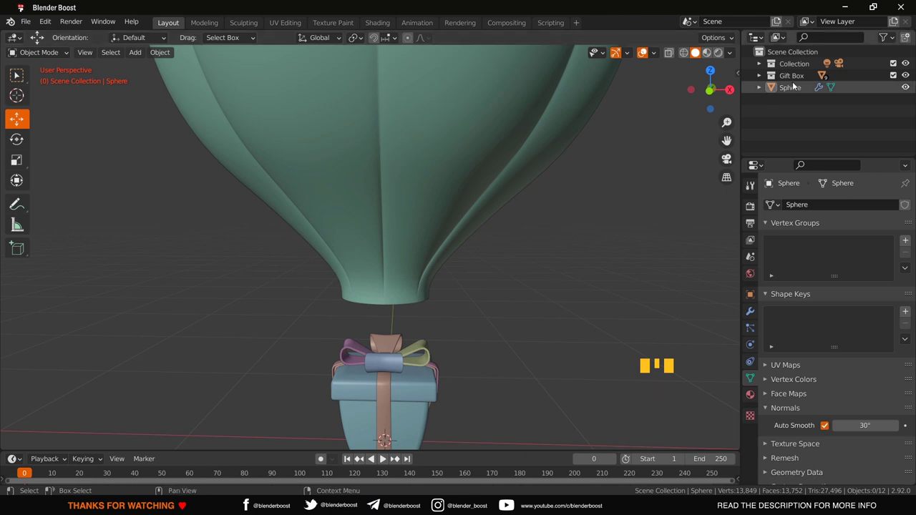
{"action": "left_click", "coordinate": [794, 90]}
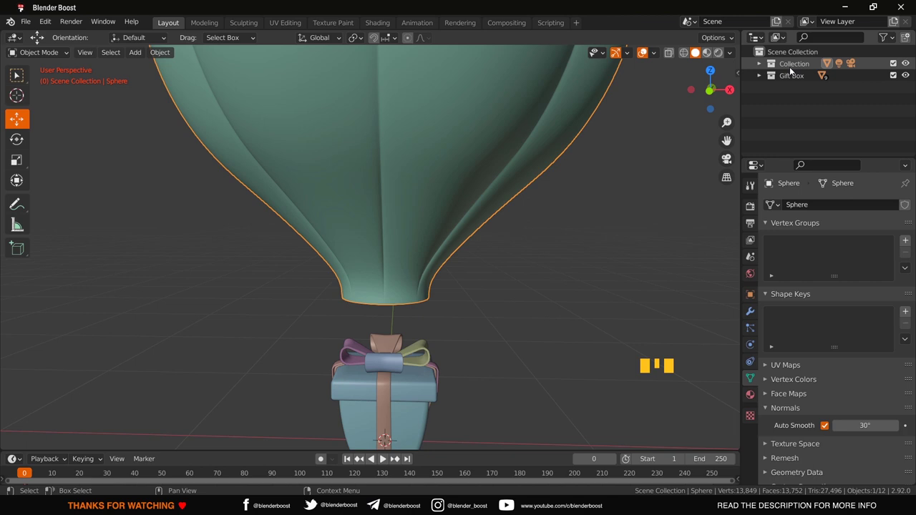
{"action": "left_click", "coordinate": [763, 65]}
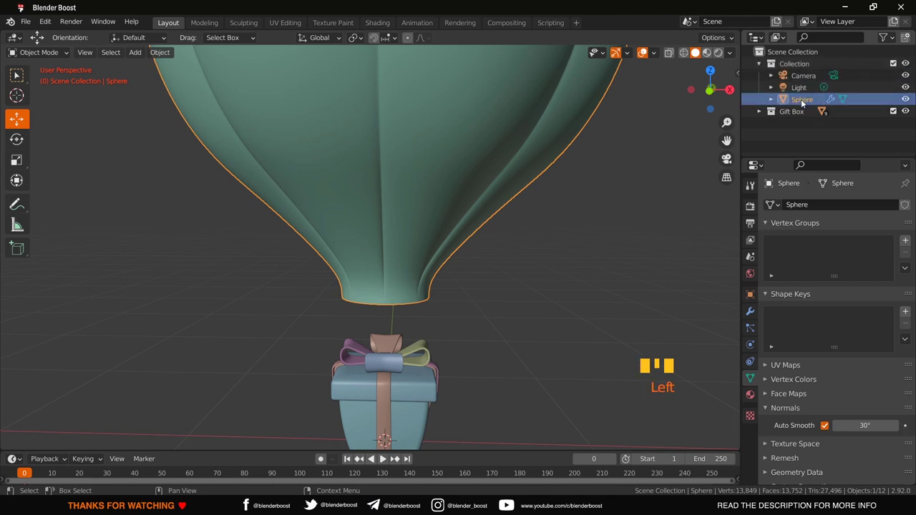
{"action": "left_click", "coordinate": [765, 67]}
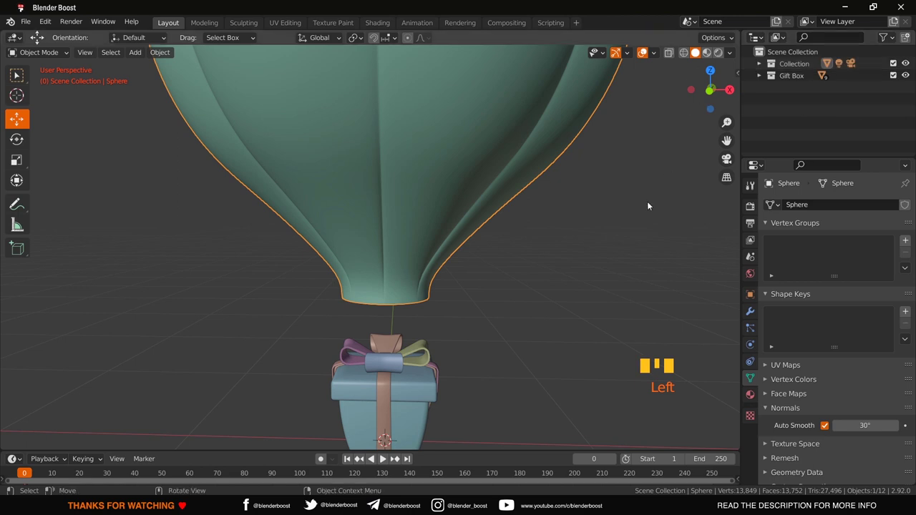
{"action": "left_click", "coordinate": [650, 204]}
{"action": "scroll", "scroll_direction": "down", "scroll_amount": 3}
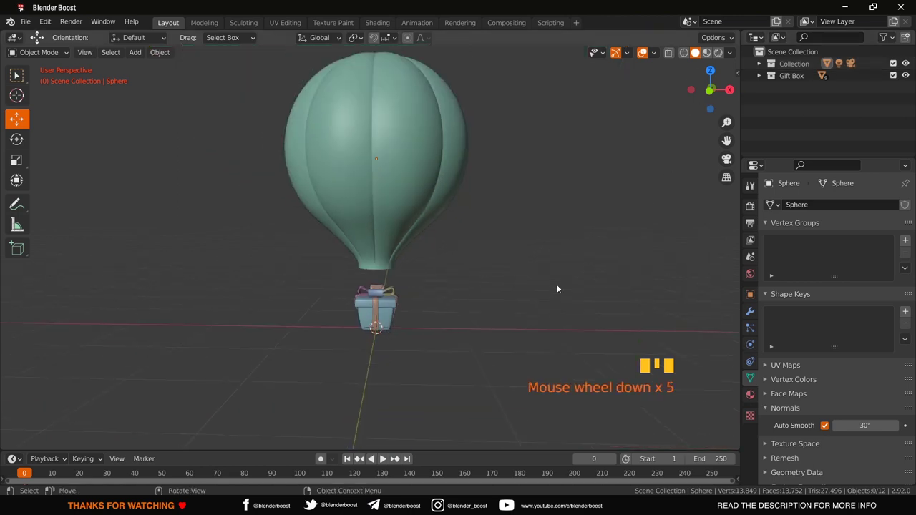
{"action": "left_click_drag", "start_coordinate": [558, 287], "coordinate": [543, 223]}
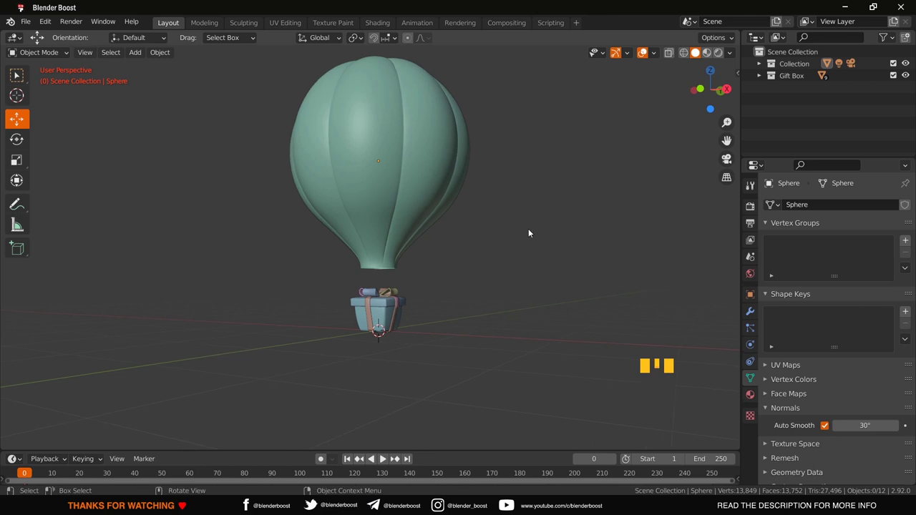
- Add a mesh plane and raise it to the gift box lid's height in front view
{"action": "key", "text": "shift+a"}
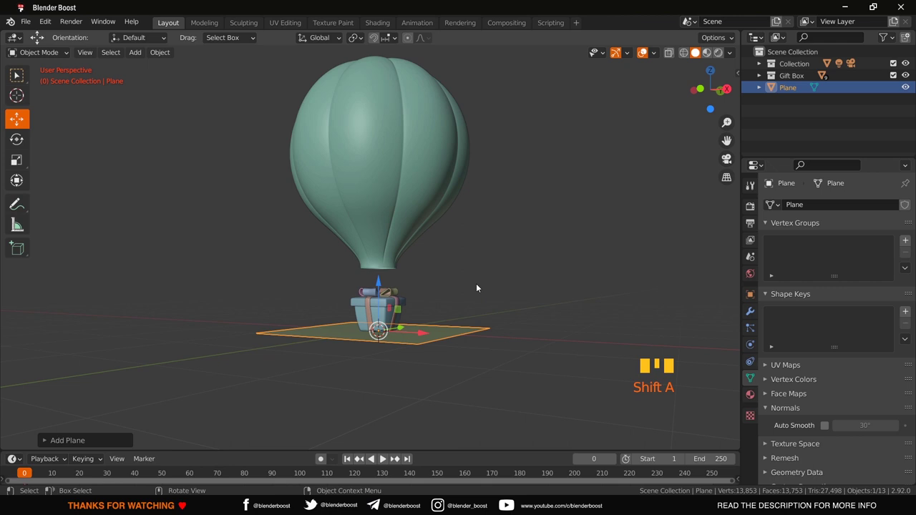
{"action": "left_click_drag", "start_coordinate": [437, 343], "coordinate": [505, 370]}
{"action": "scroll", "scroll_direction": "up", "scroll_amount": 3}
{"action": "key", "text": "KP_1"}
{"action": "left_click", "coordinate": [381, 325]}
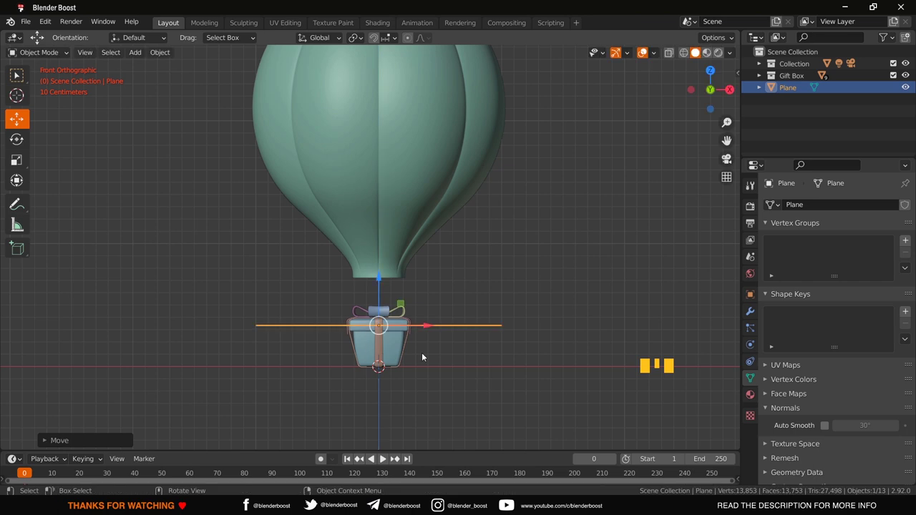
- Scale the plane down to the lid's width and check it from around the box
{"action": "scroll", "scroll_direction": "up", "scroll_amount": 3}
{"action": "left_click_drag", "start_coordinate": [426, 356], "coordinate": [646, 313]}
{"action": "key", "text": "s"}
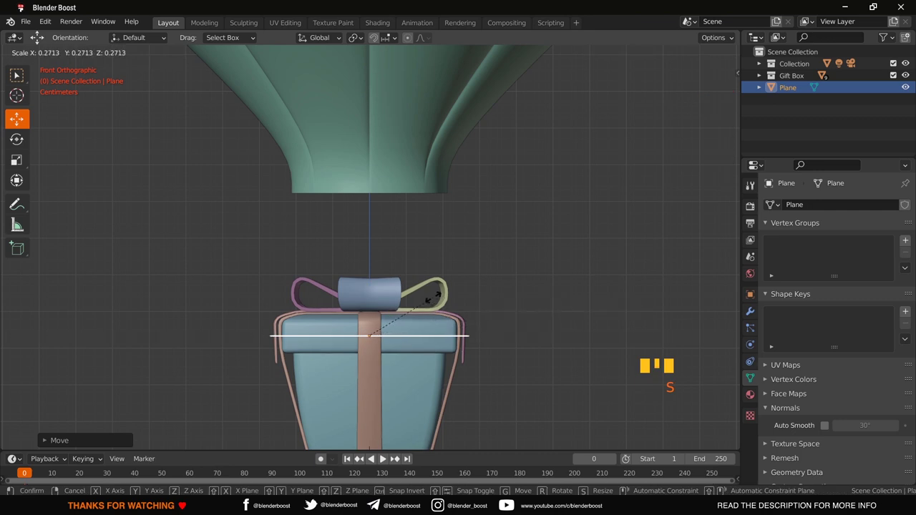
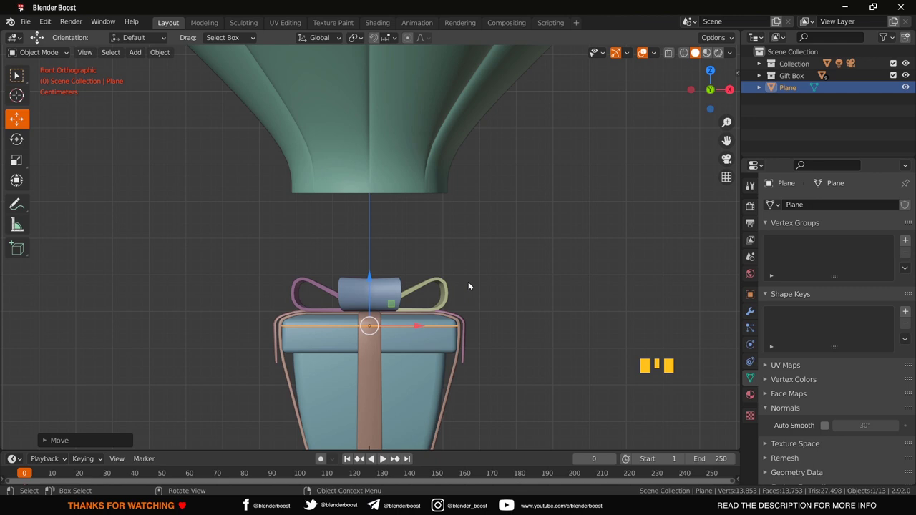
{"action": "left_click_drag", "start_coordinate": [470, 284], "coordinate": [451, 323]}
- Delete the plane's face, extrude its edges up to the envelope opening, and delete the new side faces
{"action": "key", "text": "Tab"}
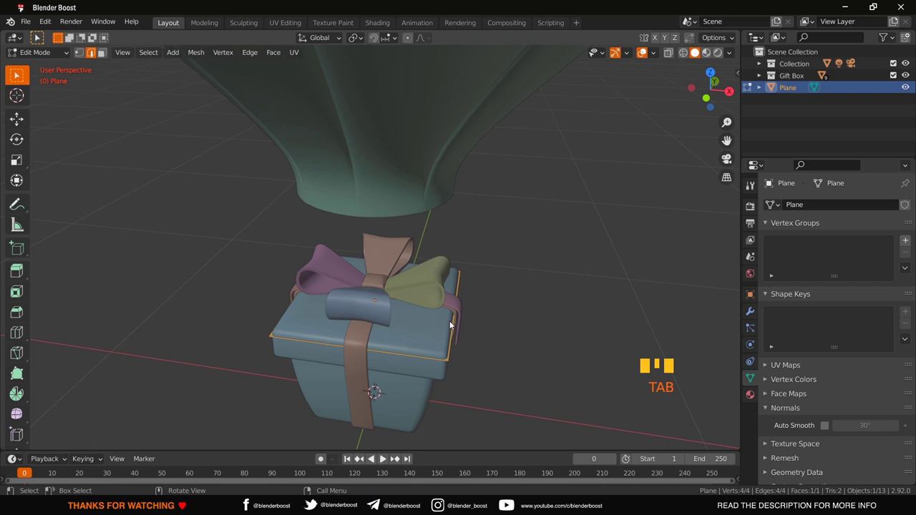
{"action": "key", "text": "x"}
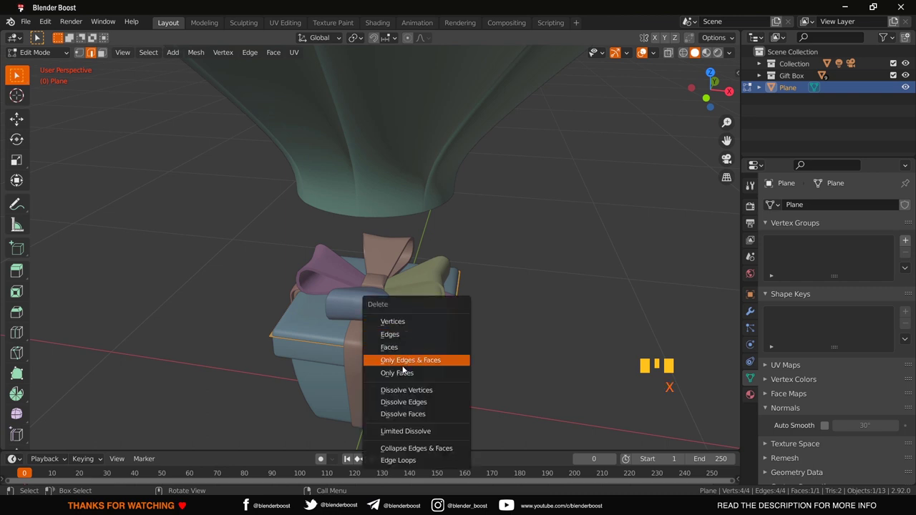
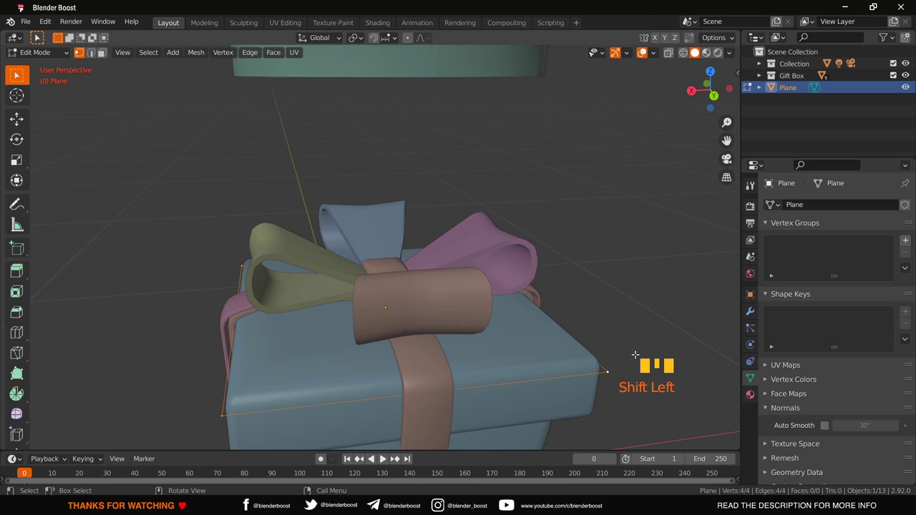
{"action": "key", "text": "KP_1"}
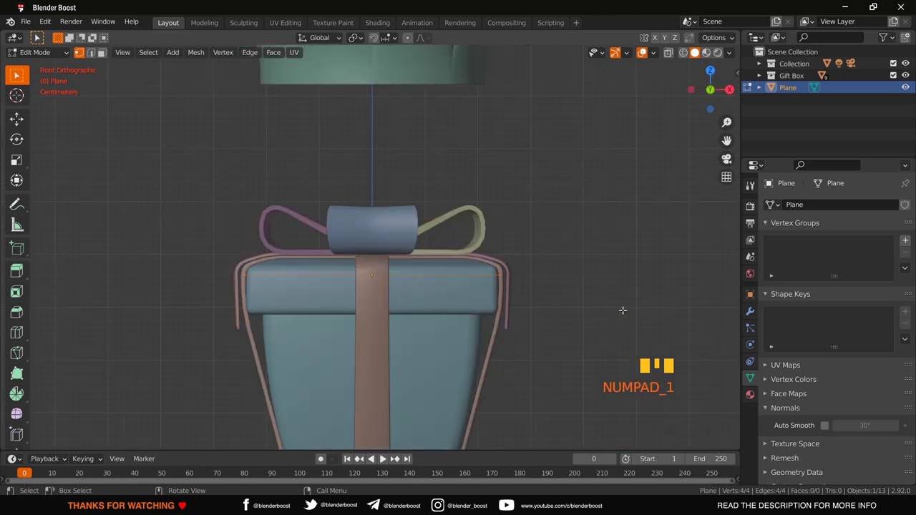
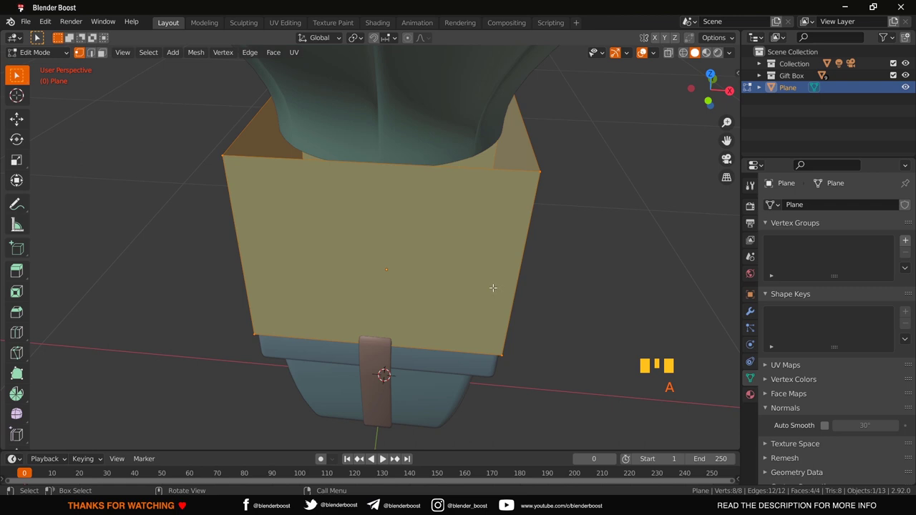
{"action": "key", "text": "x"}
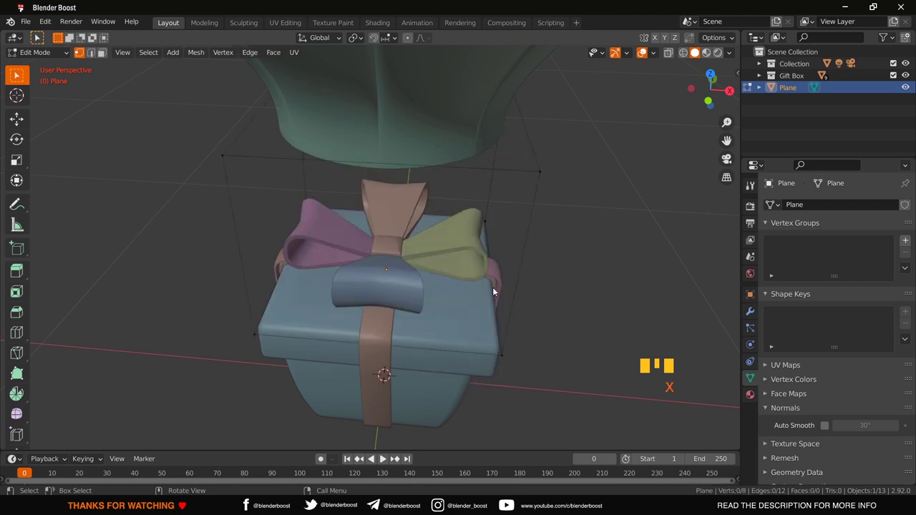
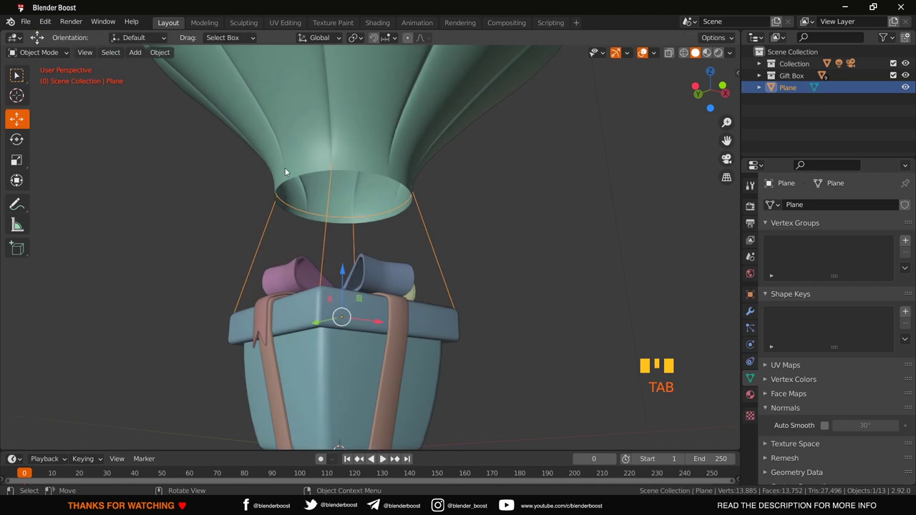
- Convert the wire cage to a curve and give it 0.02 m bevel-depth tubing, inspecting the ring under the envelope
{"action": "left_click_drag", "start_coordinate": [156, 59], "coordinate": [209, 366]}
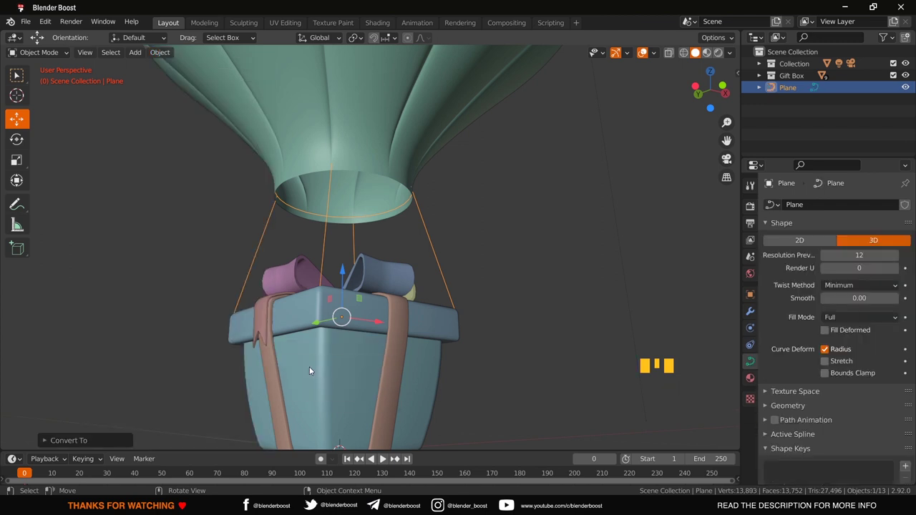
{"action": "left_click_drag", "start_coordinate": [452, 323], "coordinate": [756, 358]}
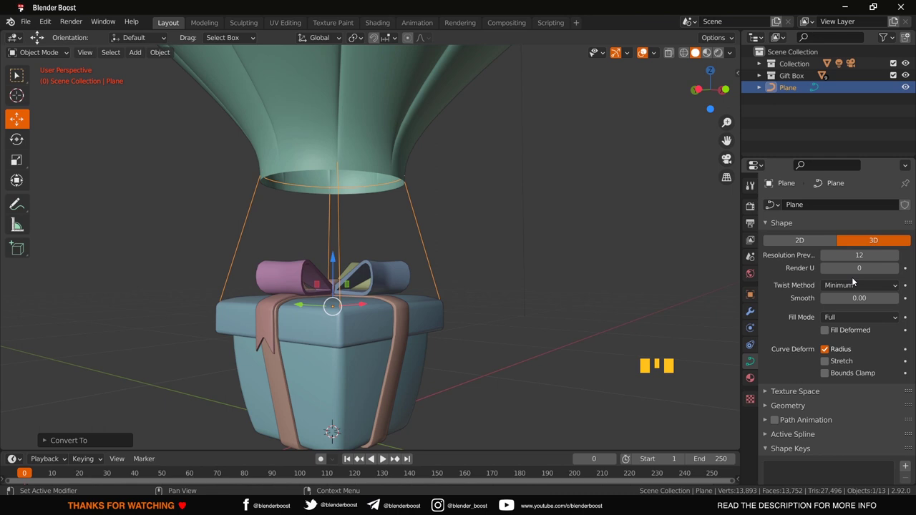
{"action": "left_click_drag", "start_coordinate": [774, 408], "coordinate": [791, 424]}
{"action": "scroll", "scroll_direction": "down", "scroll_amount": 3}
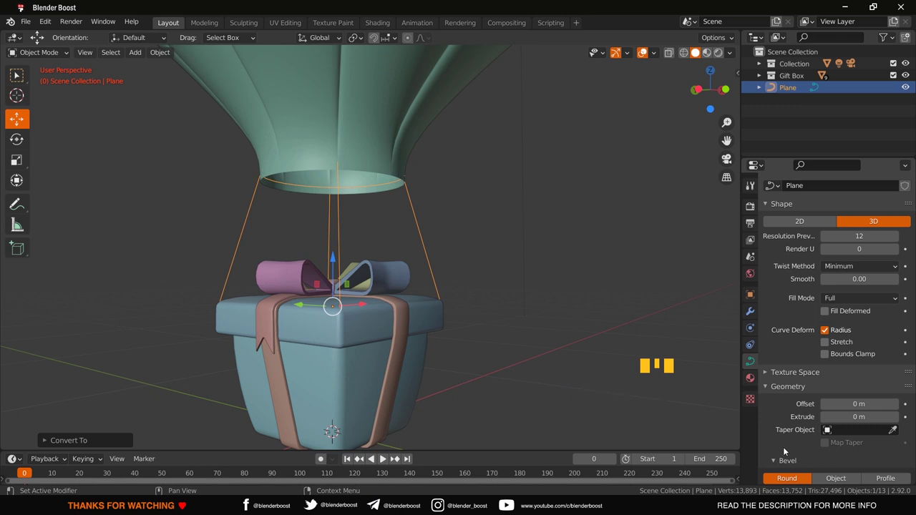
{"action": "scroll", "scroll_direction": "down", "scroll_amount": 3}
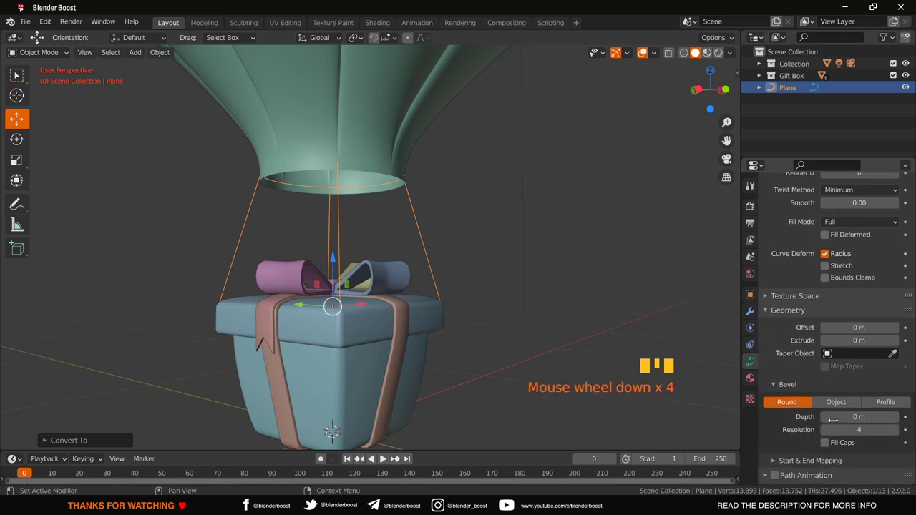
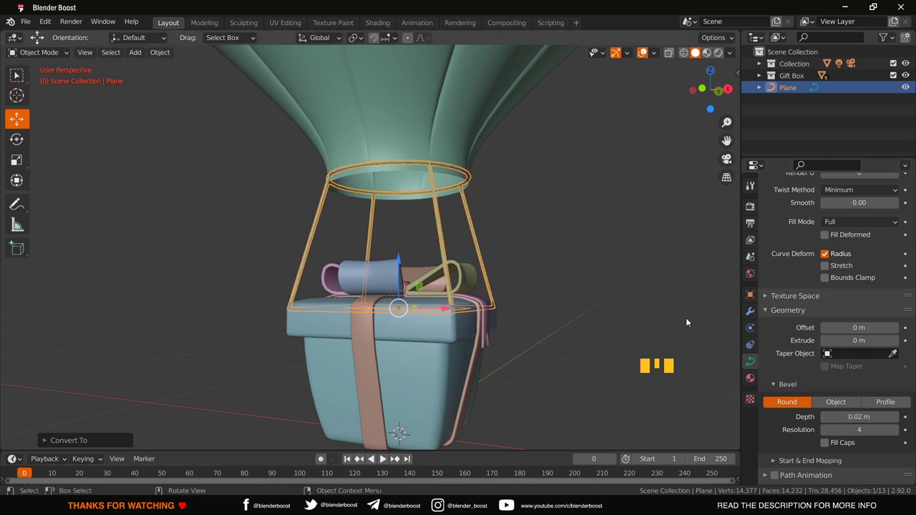
{"action": "scroll", "scroll_direction": "up", "scroll_amount": 3}
{"action": "left_click_drag", "start_coordinate": [559, 226], "coordinate": [505, 329]}
{"action": "scroll", "scroll_direction": "up", "scroll_amount": 3}
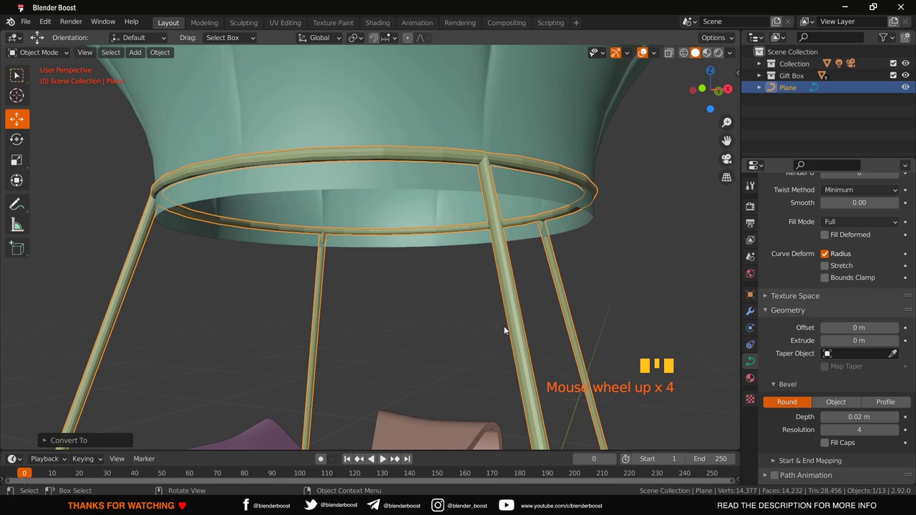
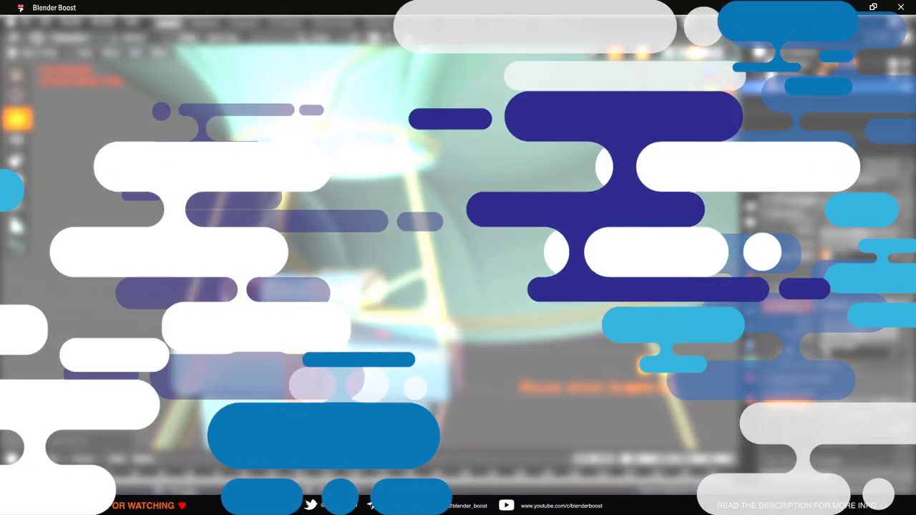
- Set the tubes' bevel resolution to 7 and reselect the ring-and-rod frame in front view
{"action": "scroll", "scroll_direction": "down", "scroll_amount": 3}
{"action": "left_click", "coordinate": [485, 274]}
{"action": "left_click_drag", "start_coordinate": [485, 273], "coordinate": [501, 281]}
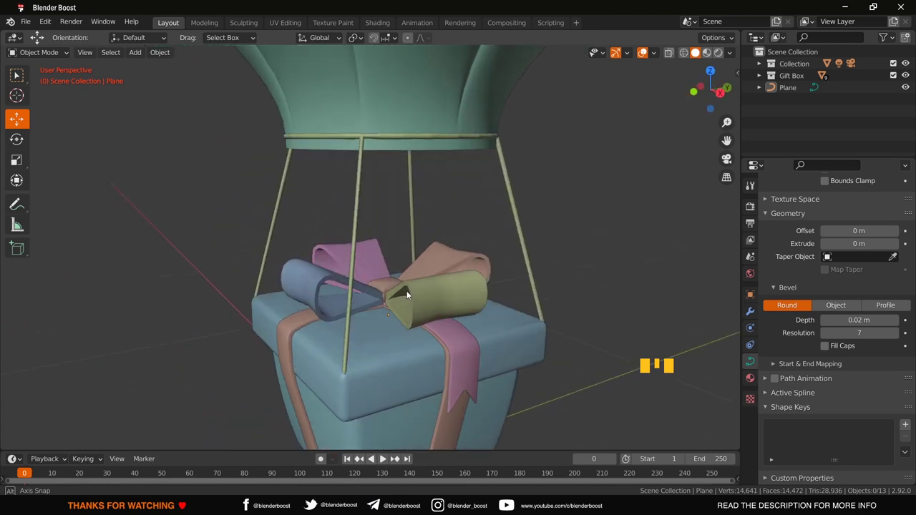
{"action": "key", "text": "KP_1"}
{"action": "scroll", "scroll_direction": "down", "scroll_amount": 3}
{"action": "scroll", "scroll_direction": "up", "scroll_amount": 3}
{"action": "left_click", "coordinate": [439, 304]}
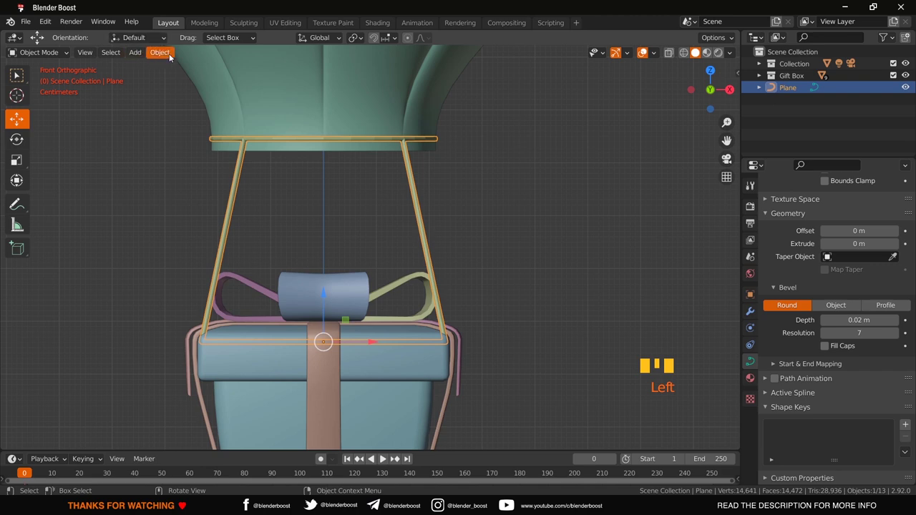
- Convert the tubular ring-and-rod frame curve into a mesh object
{"action": "left_click_drag", "start_coordinate": [170, 56], "coordinate": [305, 380]}
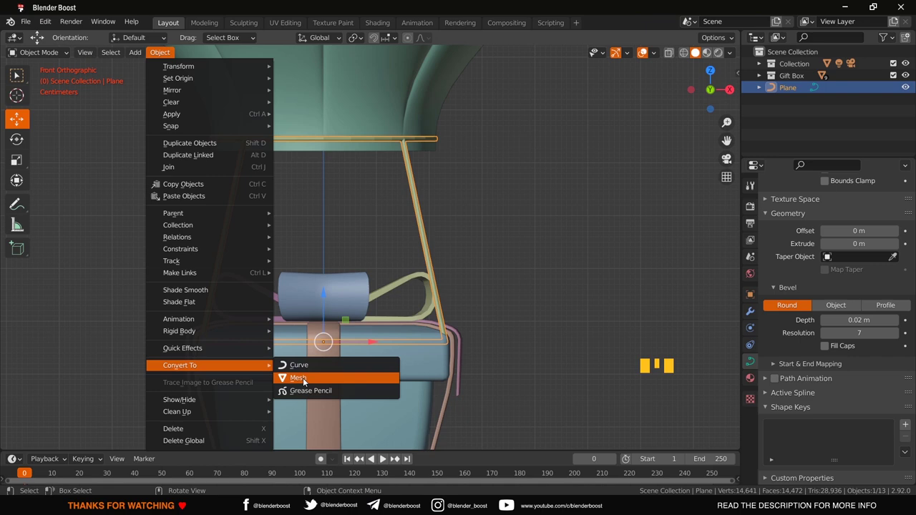
{"action": "left_click_drag", "start_coordinate": [444, 316], "coordinate": [450, 259]}
{"action": "scroll", "scroll_direction": "up", "scroll_amount": 3}
{"action": "left_click_drag", "start_coordinate": [450, 259], "coordinate": [400, 236]}
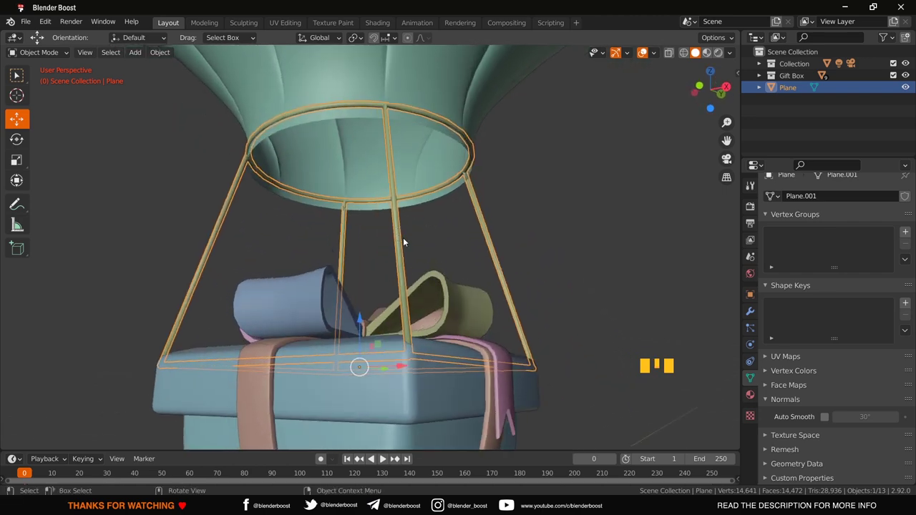
- Inspect the frame mesh isolated in Edit Mode from the front, then return to Object Mode and deselect it
{"action": "key", "text": "Tab"}
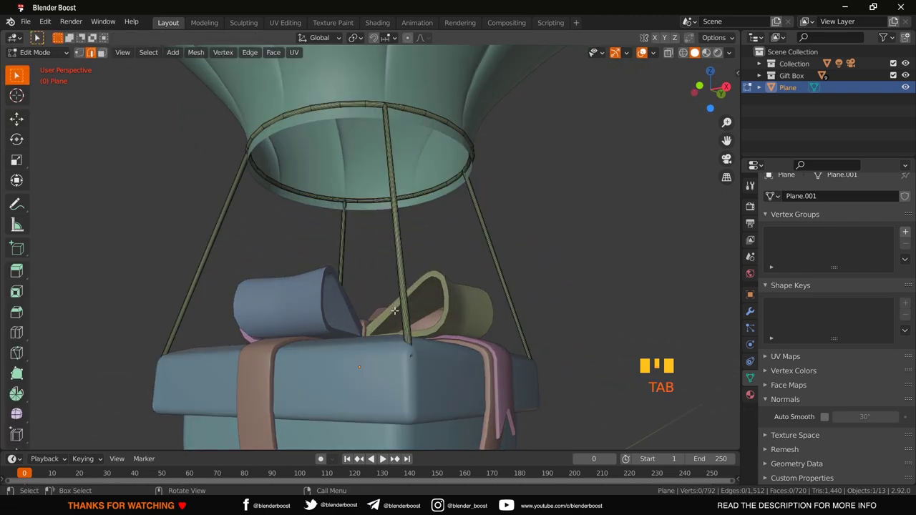
{"action": "key", "text": "/"}
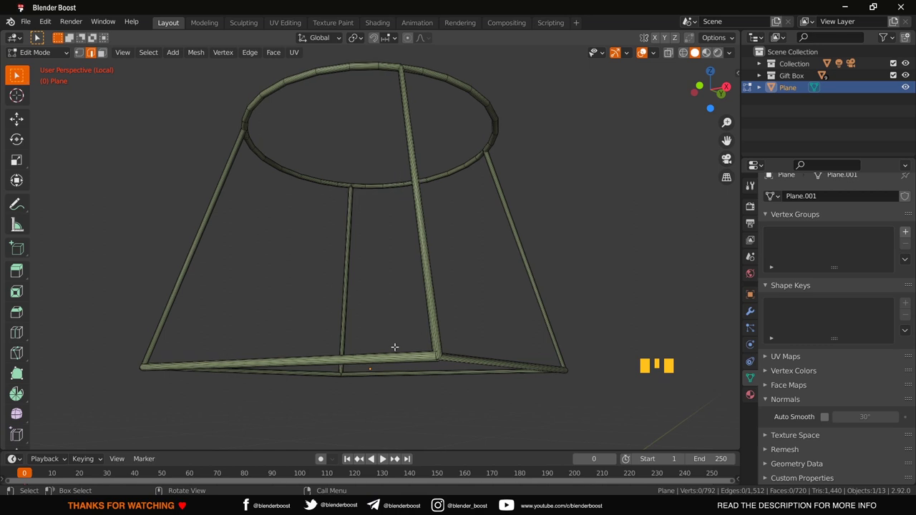
{"action": "key", "text": "KP_1"}
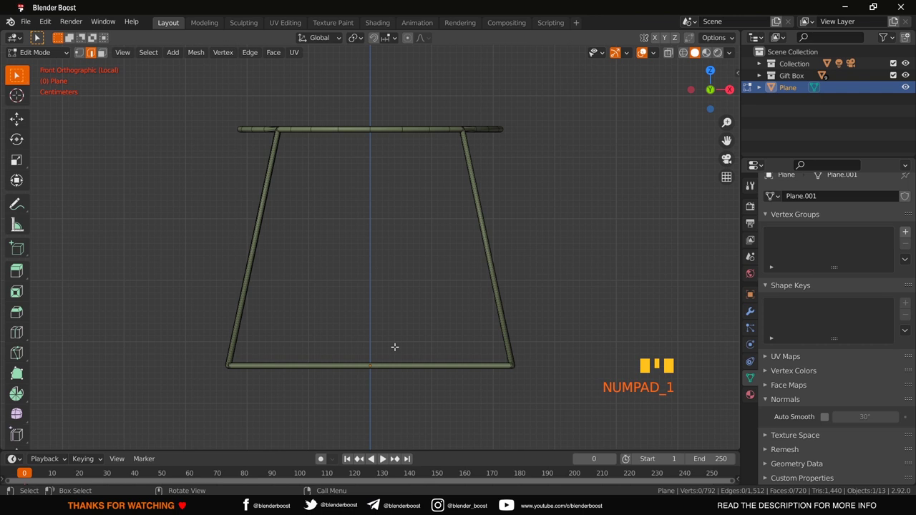
{"action": "key", "text": "shift+z"}
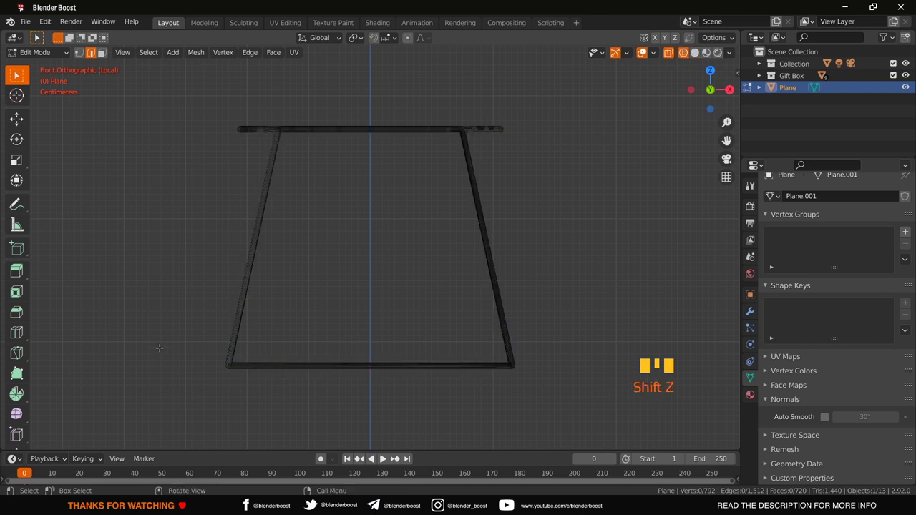
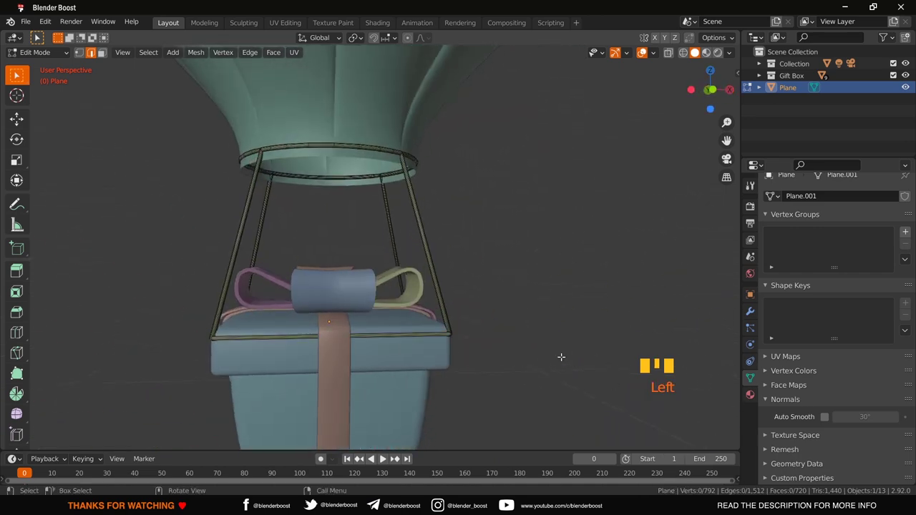
{"action": "key", "text": "Tab"}
{"action": "scroll", "scroll_direction": "down", "scroll_amount": 3}
{"action": "left_click", "coordinate": [559, 357]}
{"action": "scroll", "scroll_direction": "up", "scroll_amount": 3}
{"action": "left_click_drag", "start_coordinate": [423, 305], "coordinate": [388, 318]}
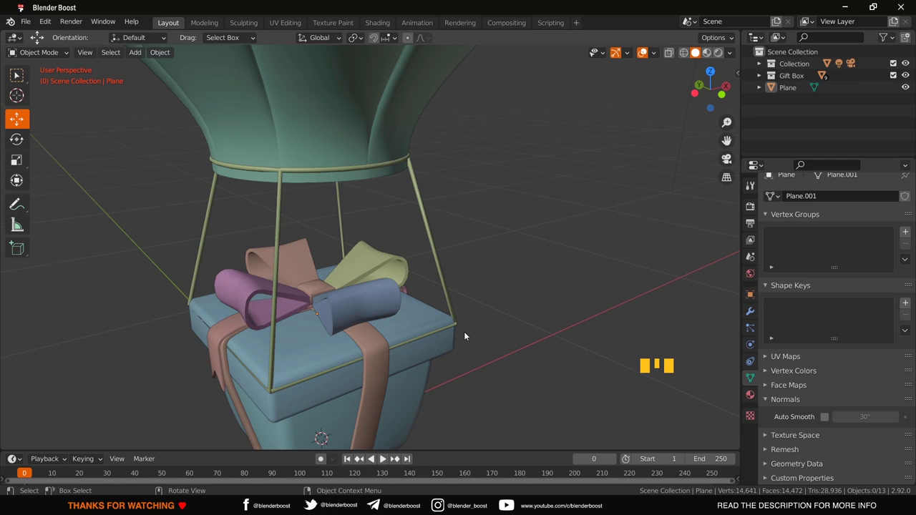
{"action": "left_click", "coordinate": [468, 335]}
{"action": "left_click_drag", "start_coordinate": [468, 335], "coordinate": [541, 298]}
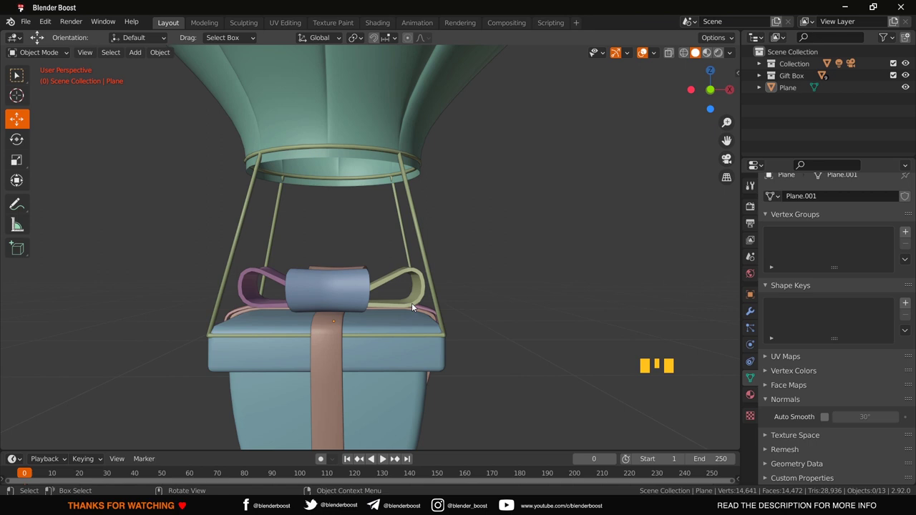
{"action": "left_click", "coordinate": [390, 154]}
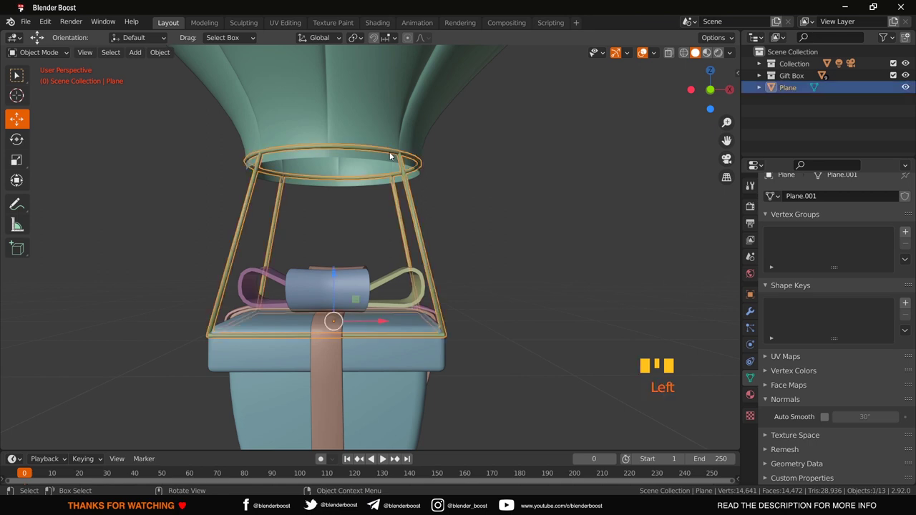
{"action": "left_click", "coordinate": [443, 173]}
{"action": "left_click_drag", "start_coordinate": [442, 172], "coordinate": [418, 158]}
{"action": "scroll", "scroll_direction": "down", "scroll_amount": 3}
{"action": "left_click", "coordinate": [418, 158]}
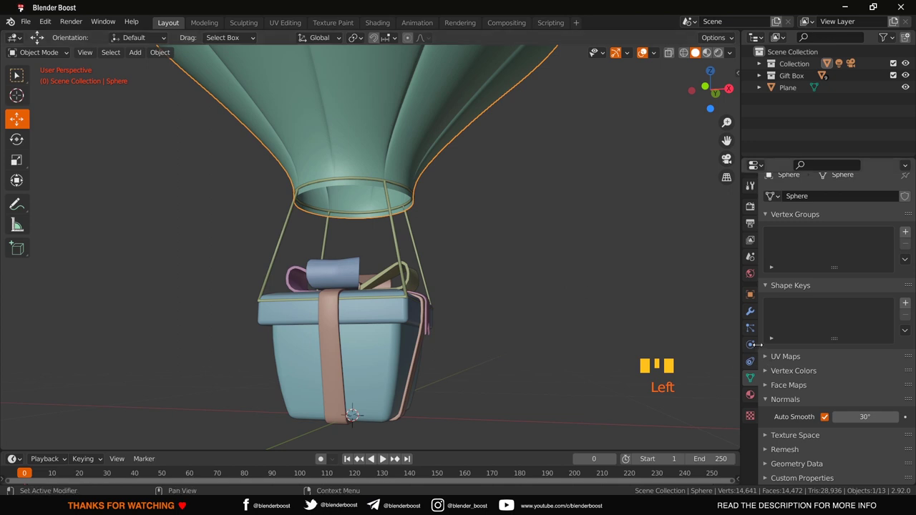
- Add a Solidify modifier to the envelope with 0.02 m inward thickness
{"action": "left_click", "coordinate": [754, 315]}
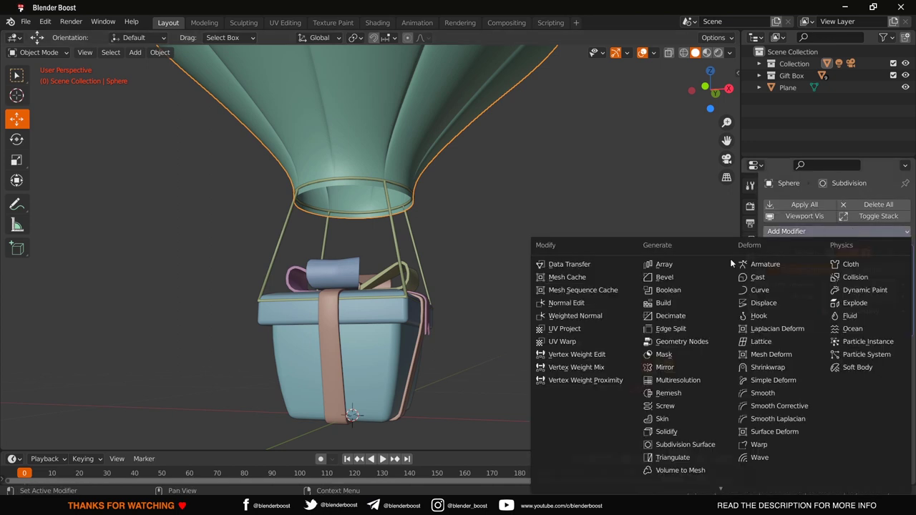
{"action": "left_click", "coordinate": [675, 429]}
{"action": "scroll", "scroll_direction": "up", "scroll_amount": 3}
{"action": "left_click_drag", "start_coordinate": [446, 206], "coordinate": [457, 164]}
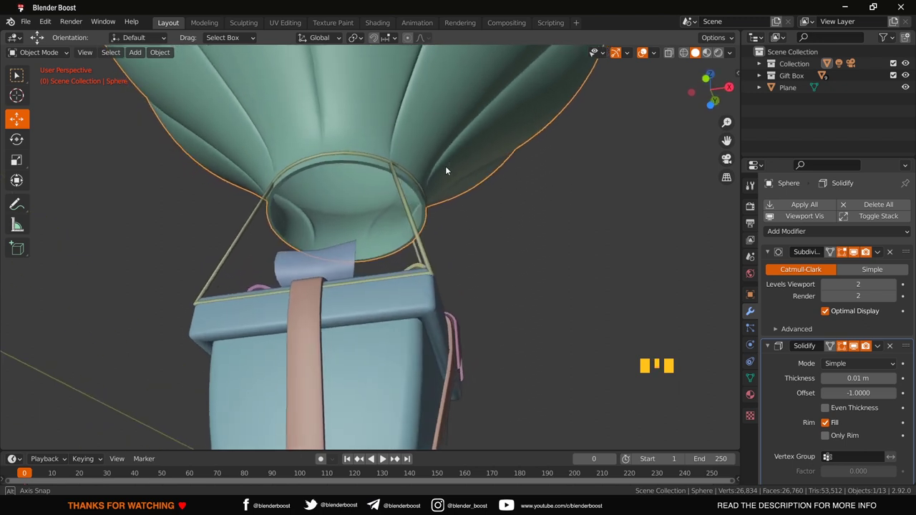
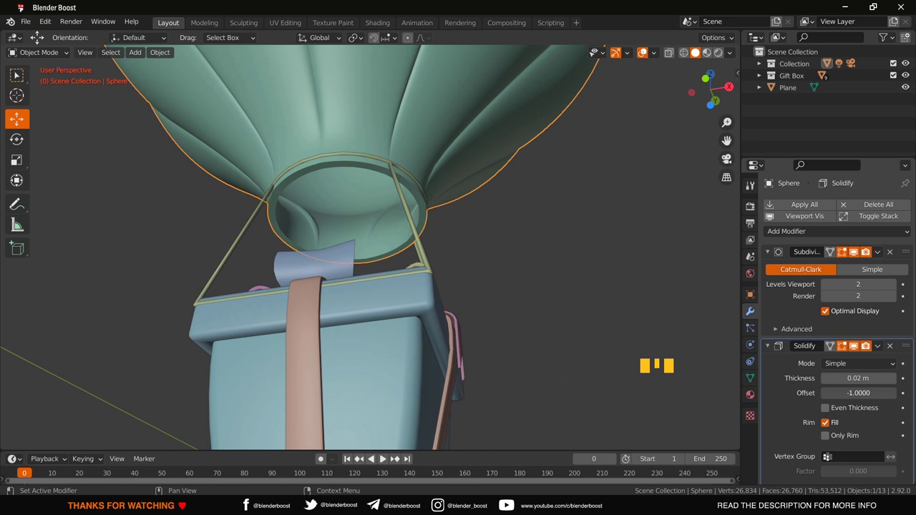
{"action": "key", "text": "ctrl+z"}
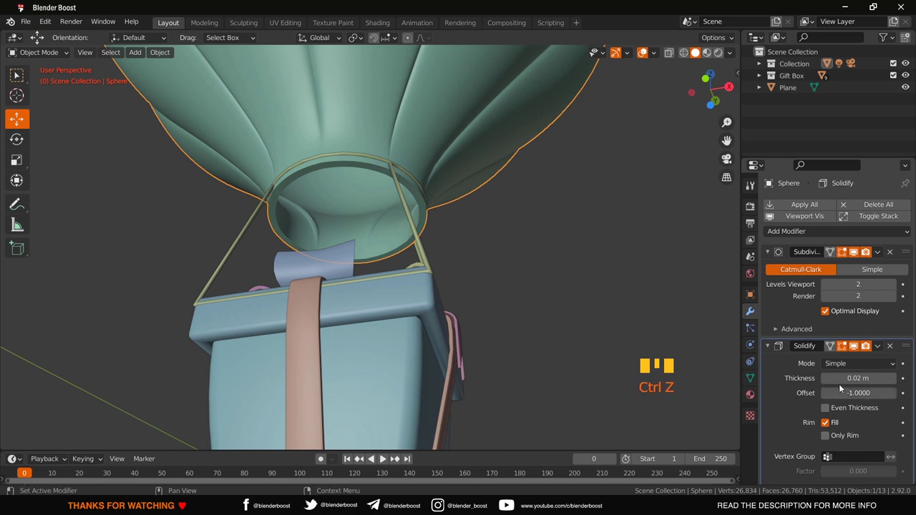
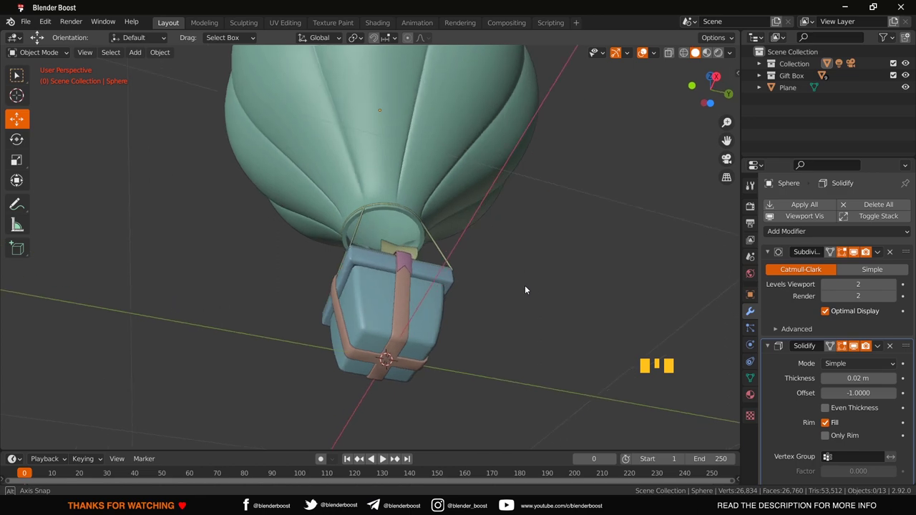
- Orbit around the thickened envelope and return to the front view
{"action": "scroll", "scroll_direction": "up", "scroll_amount": 3}
{"action": "left_click_drag", "start_coordinate": [522, 316], "coordinate": [517, 328]}
{"action": "scroll", "scroll_direction": "down", "scroll_amount": 3}
{"action": "left_click_drag", "start_coordinate": [516, 327], "coordinate": [645, 352]}
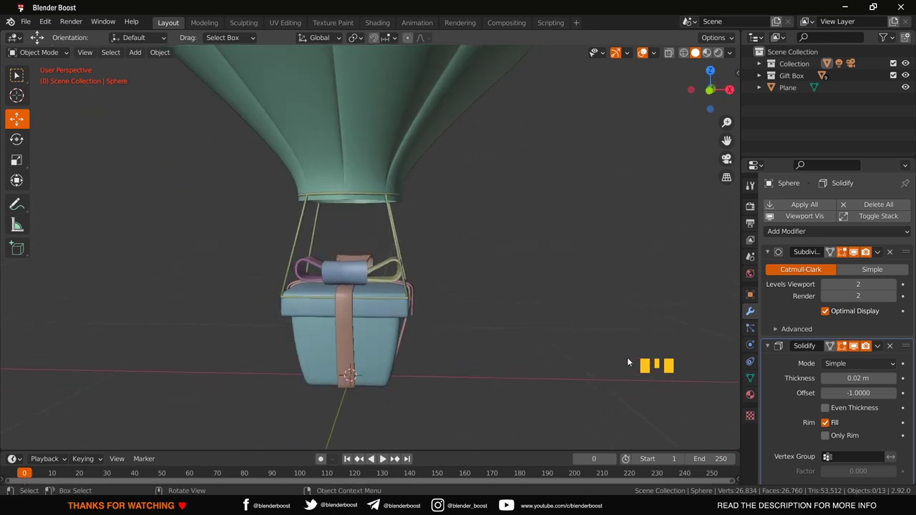
{"action": "key", "text": "KP_1"}
{"action": "scroll", "scroll_direction": "down", "scroll_amount": 3}
{"action": "scroll", "scroll_direction": "up", "scroll_amount": 3}
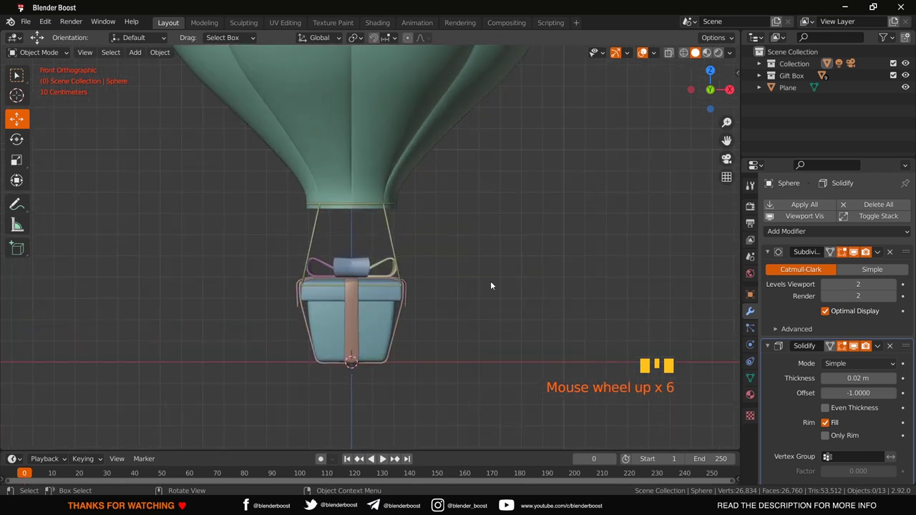
- Add a Solidify modifier to the ring-and-rod frame with offset 1.0 and 0.02 m thickness
{"action": "left_click", "coordinate": [393, 237]}
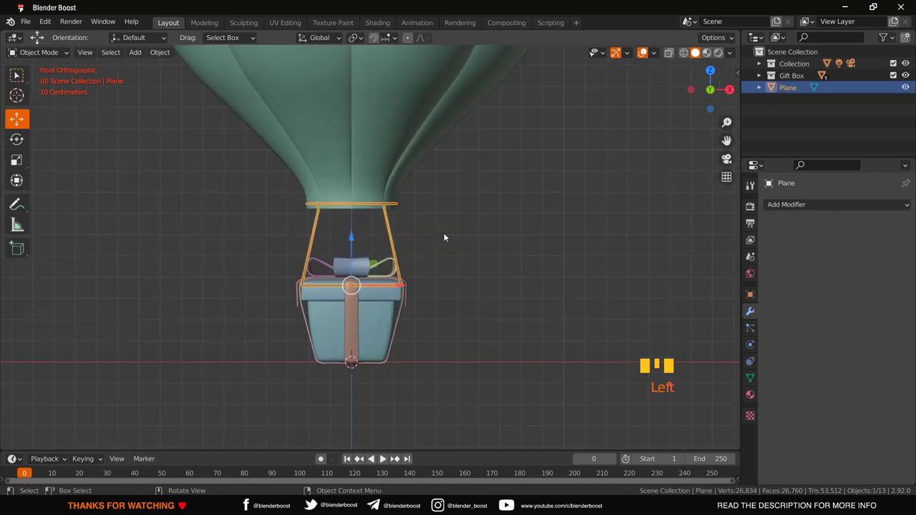
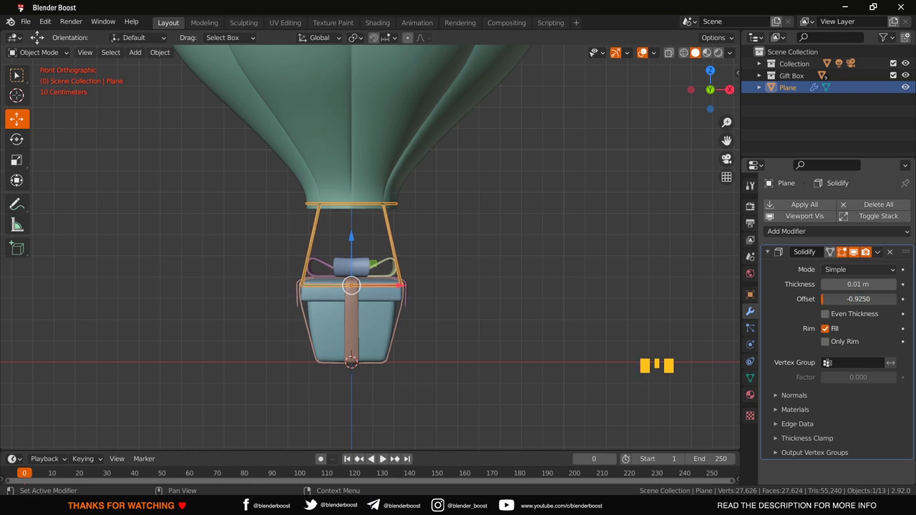
{"action": "left_click", "coordinate": [549, 262]}
{"action": "scroll", "scroll_direction": "up", "scroll_amount": 3}
{"action": "left_click_drag", "start_coordinate": [438, 257], "coordinate": [351, 233]}
{"action": "scroll", "scroll_direction": "up", "scroll_amount": 3}
{"action": "scroll", "scroll_direction": "down", "scroll_amount": 3}
{"action": "left_click_drag", "start_coordinate": [844, 300], "coordinate": [526, 255]}
{"action": "scroll", "scroll_direction": "down", "scroll_amount": 3}
{"action": "left_click_drag", "start_coordinate": [526, 256], "coordinate": [625, 273]}
{"action": "left_click", "coordinate": [625, 273]}
{"action": "key", "text": "KP_1"}
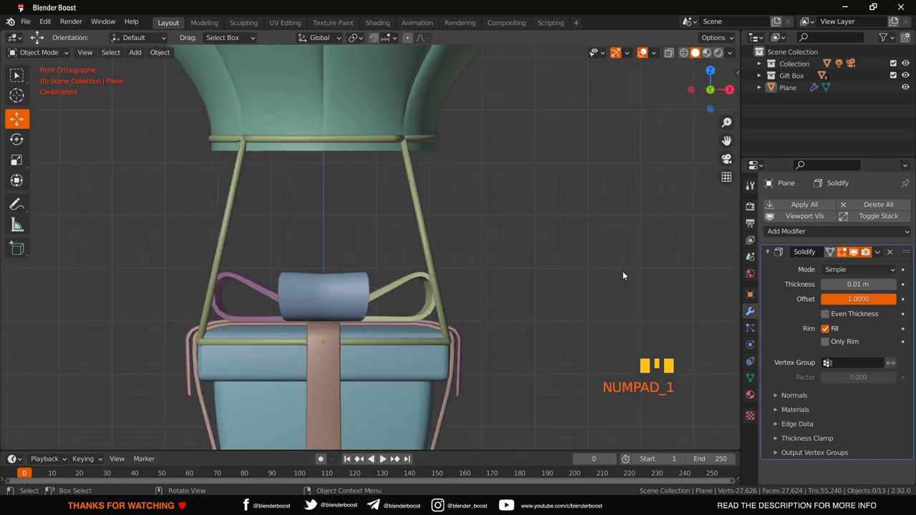
- Review the frame's Solidify settings and fold the modifier panel away
{"action": "scroll", "scroll_direction": "down", "scroll_amount": 3}
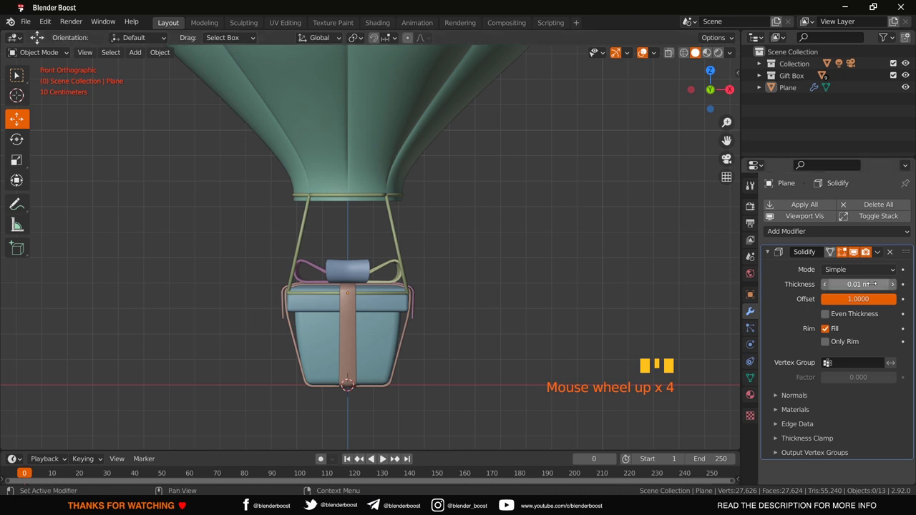
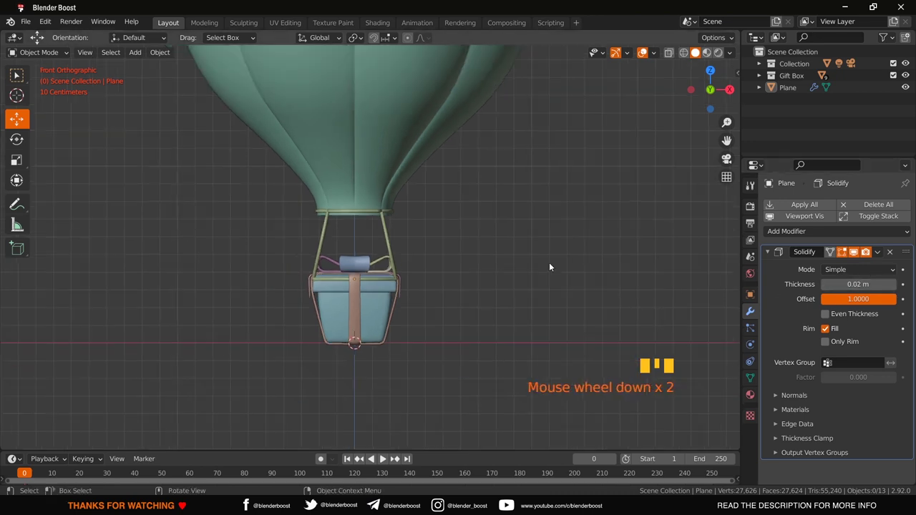
{"action": "left_click", "coordinate": [553, 266]}
{"action": "scroll", "scroll_direction": "down", "scroll_amount": 3}
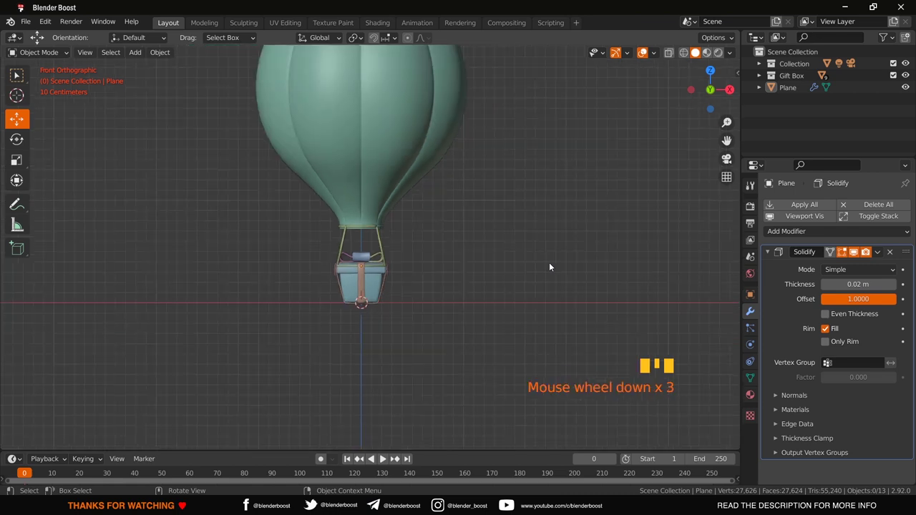
{"action": "scroll", "scroll_direction": "up", "scroll_amount": 3}
{"action": "scroll", "scroll_direction": "up", "scroll_amount": 3}
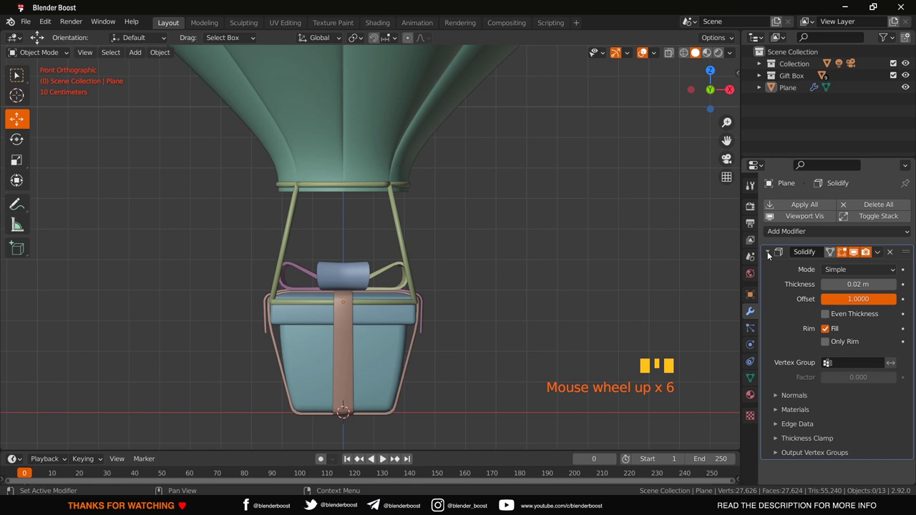
{"action": "left_click_drag", "start_coordinate": [769, 254], "coordinate": [523, 296]}
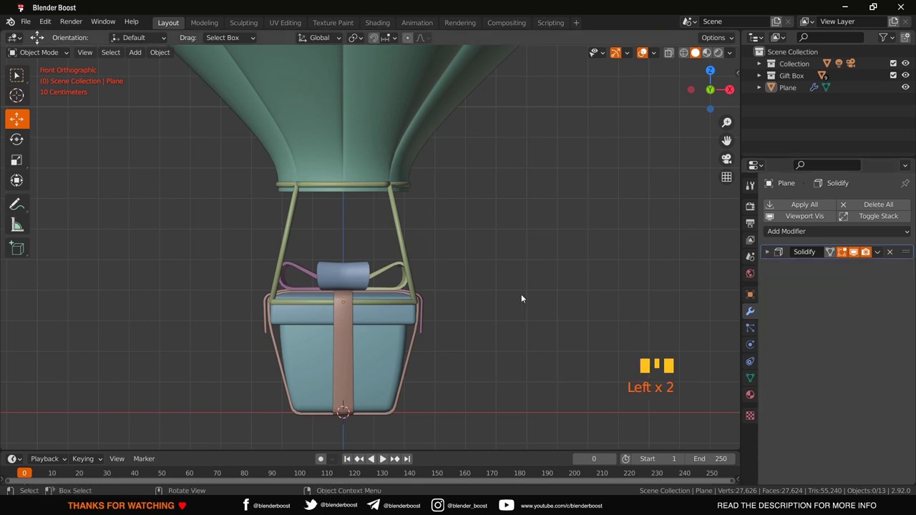
- Orbit to inspect the basket and whole balloon, then switch to front orthographic view
{"action": "left_click_drag", "start_coordinate": [474, 317], "coordinate": [643, 313]}
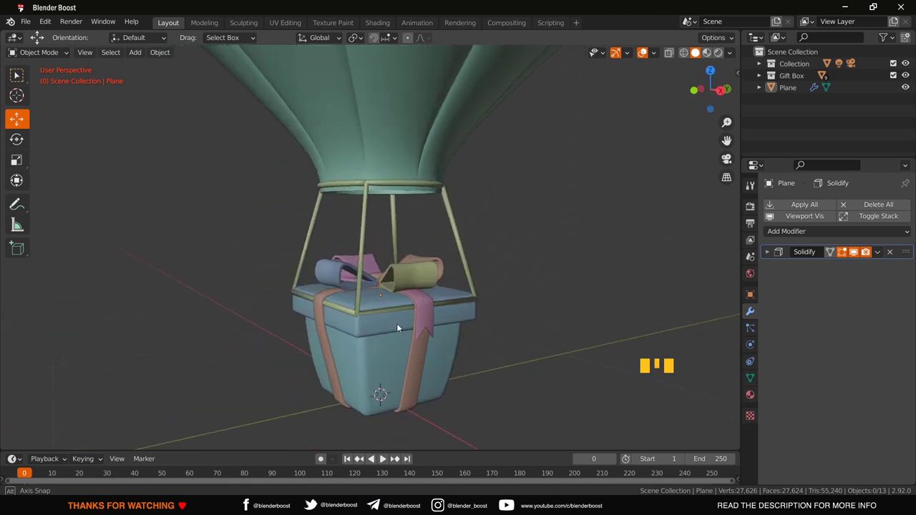
{"action": "scroll", "scroll_direction": "down", "scroll_amount": 3}
{"action": "left_click_drag", "start_coordinate": [475, 344], "coordinate": [480, 307]}
{"action": "scroll", "scroll_direction": "down", "scroll_amount": 3}
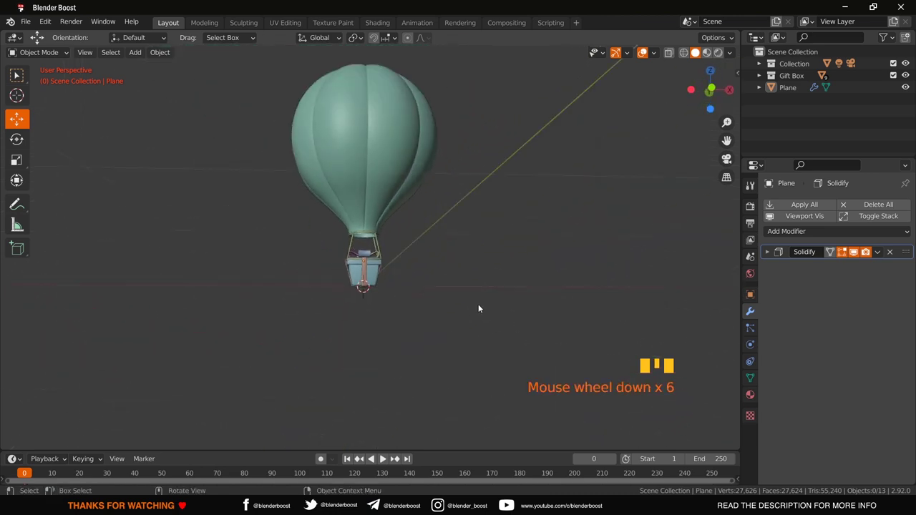
{"action": "key", "text": "KP_1"}
- Save the file and frame the view on the gift-box basket for the new plane
{"action": "scroll", "scroll_direction": "up", "scroll_amount": 3}
{"action": "left_click_drag", "start_coordinate": [471, 297], "coordinate": [510, 422]}
{"action": "scroll", "scroll_direction": "down", "scroll_amount": 3}
{"action": "key", "text": "ctrl+s"}
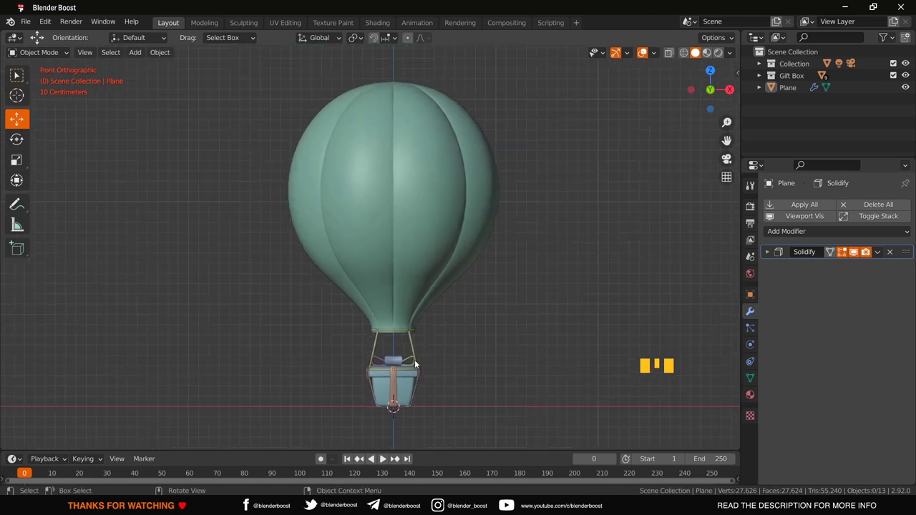
{"action": "scroll", "scroll_direction": "up", "scroll_amount": 3}
{"action": "left_click_drag", "start_coordinate": [511, 368], "coordinate": [509, 293]}
- Add a new plane, move it up to the gift-box lid and scale it down to fit
{"action": "key", "text": "shift+a"}
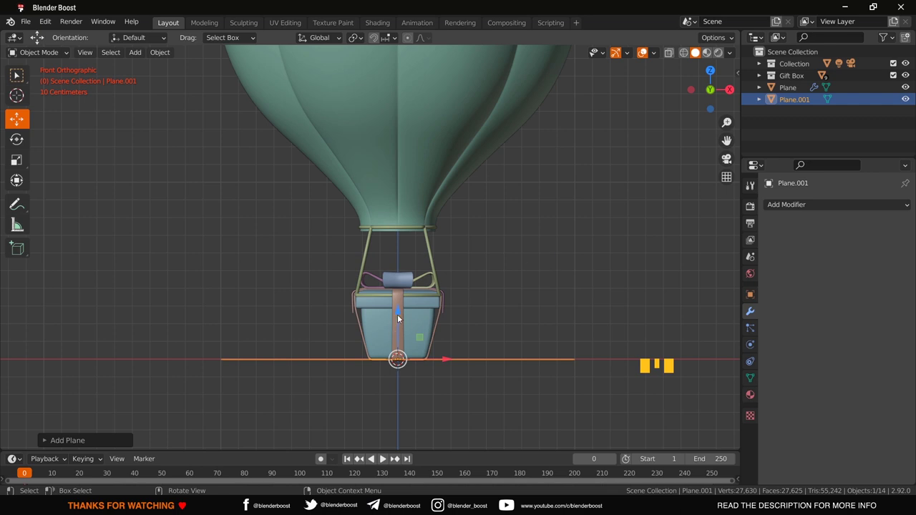
{"action": "left_click", "coordinate": [402, 318]}
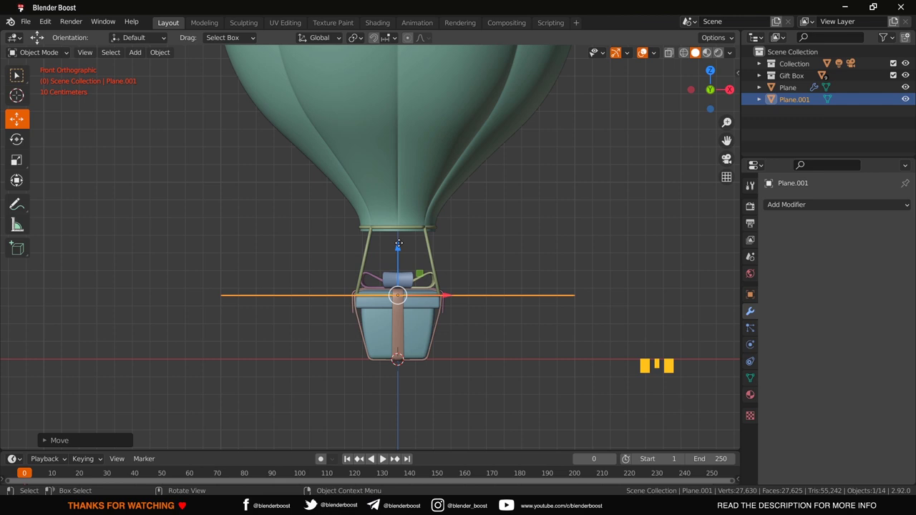
{"action": "scroll", "scroll_direction": "up", "scroll_amount": 3}
{"action": "scroll", "scroll_direction": "up", "scroll_amount": 3}
{"action": "key", "text": "s"}
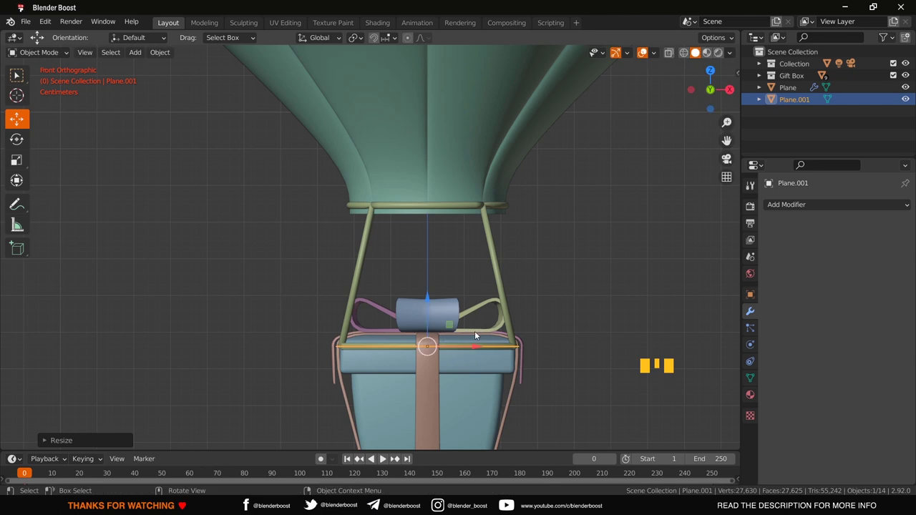
- In Edit Mode bevel the plane's corners round, then scale the whole loop to hug the box top
{"action": "key", "text": "Tab"}
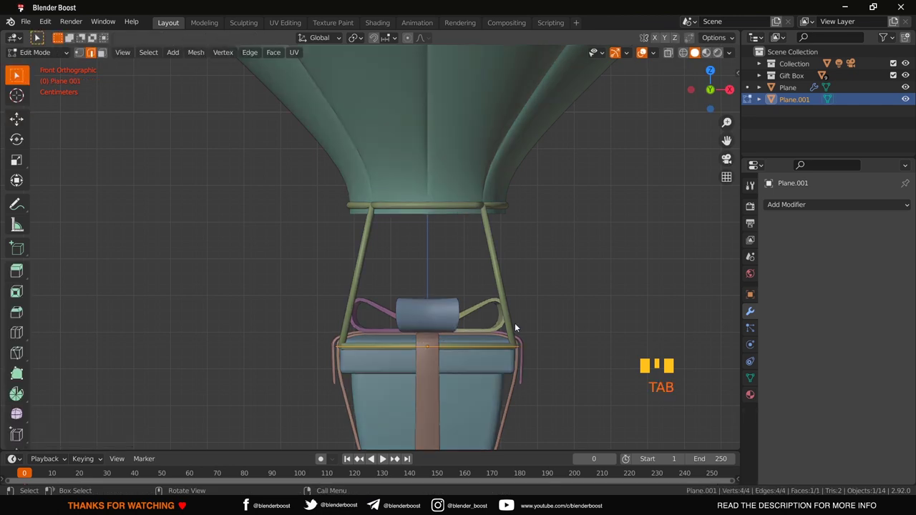
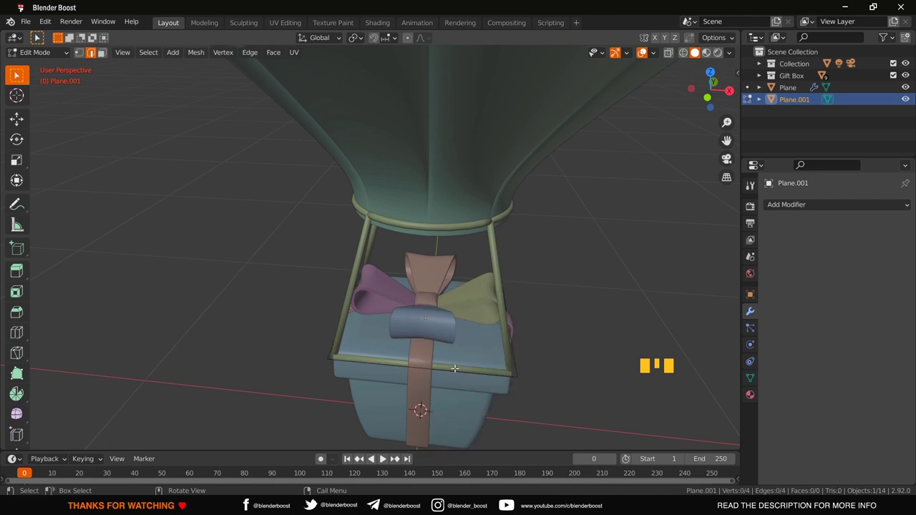
{"action": "key", "text": "Tab"}
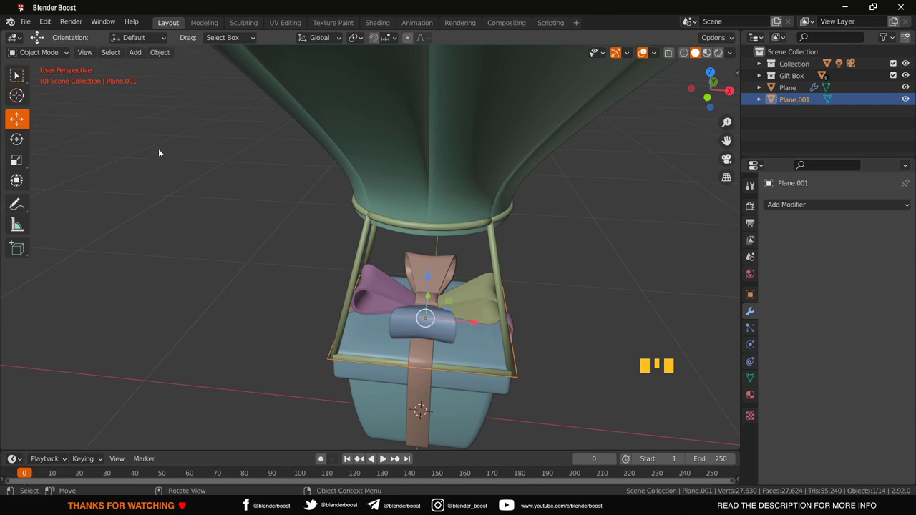
{"action": "key", "text": "Tab"}
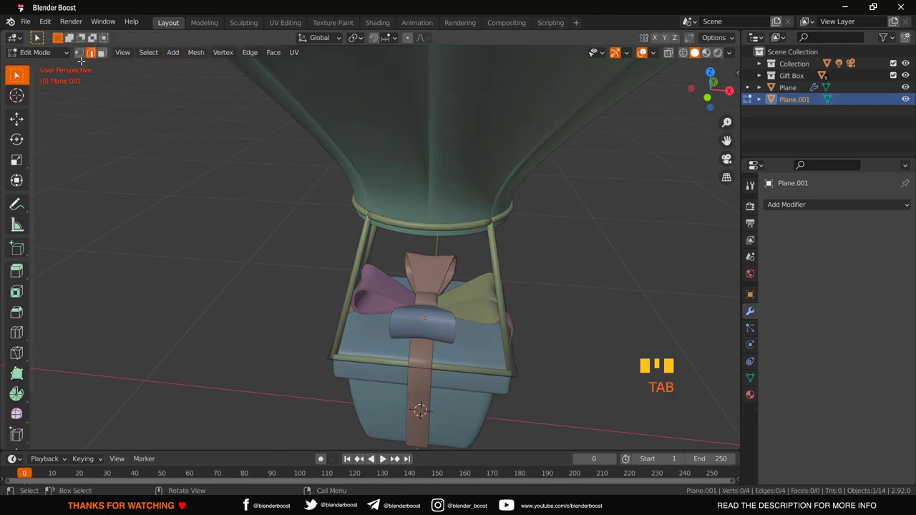
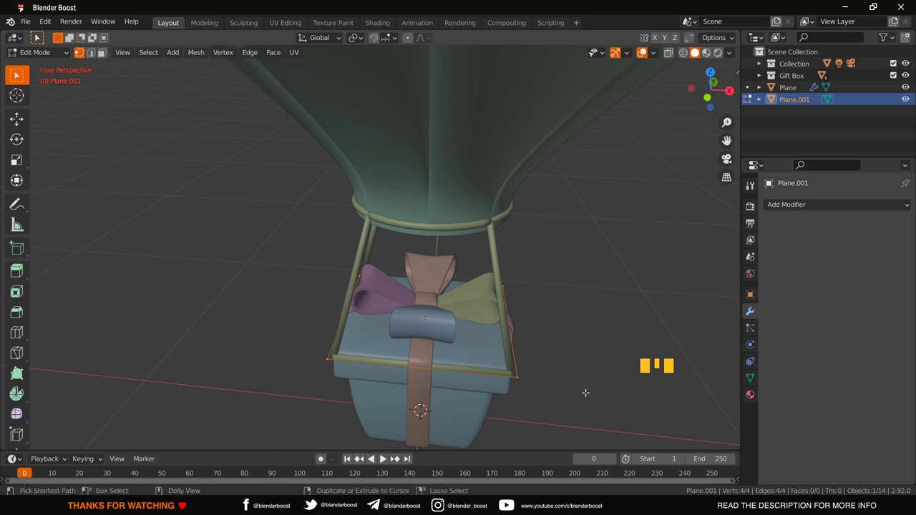
{"action": "key", "text": "ctrl+shift+b"}
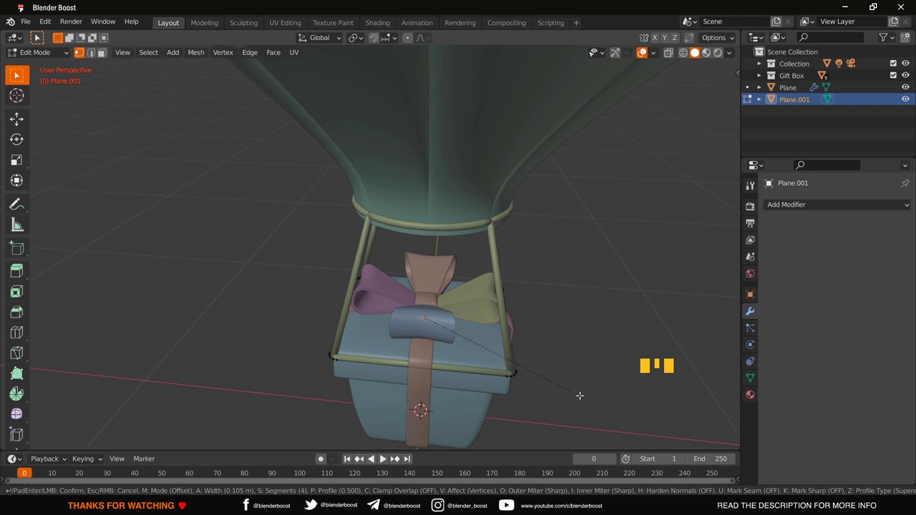
{"action": "key", "text": "a"}
{"action": "key", "text": "s"}
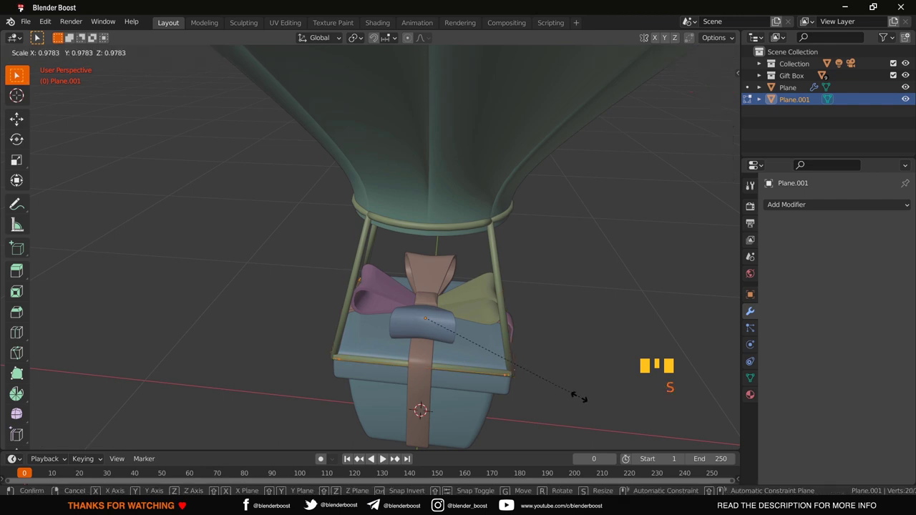
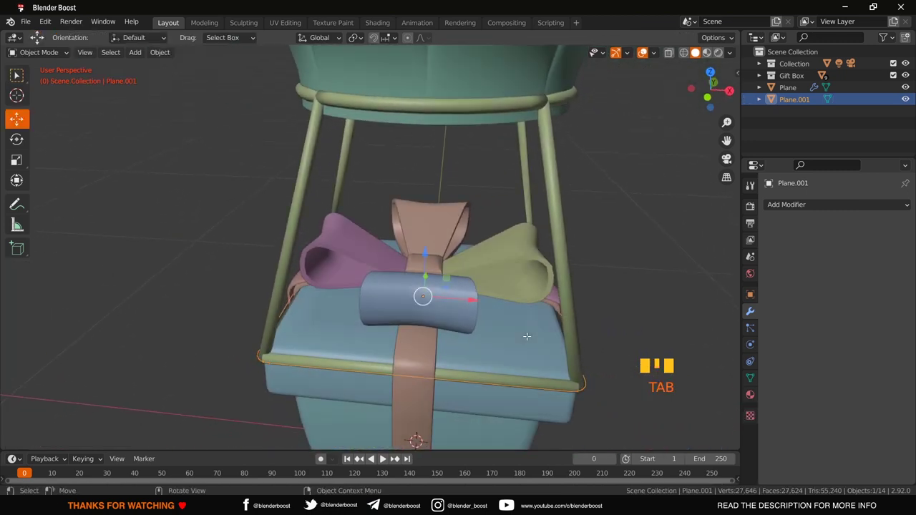
- Convert Plane.001 to a curve with Extrude 0.18 m and Bevel Depth 0.02 m, lowered onto the lid
{"action": "left_click_drag", "start_coordinate": [161, 55], "coordinate": [210, 367]}
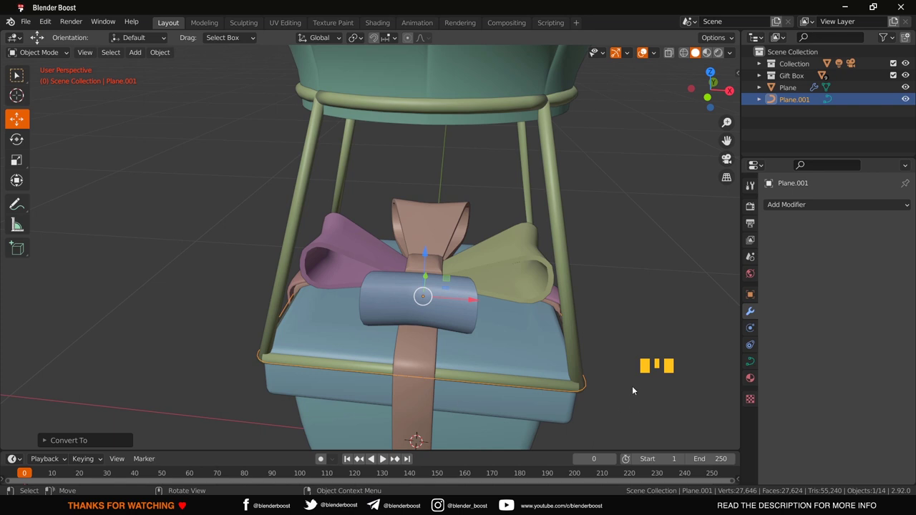
{"action": "left_click", "coordinate": [747, 365]}
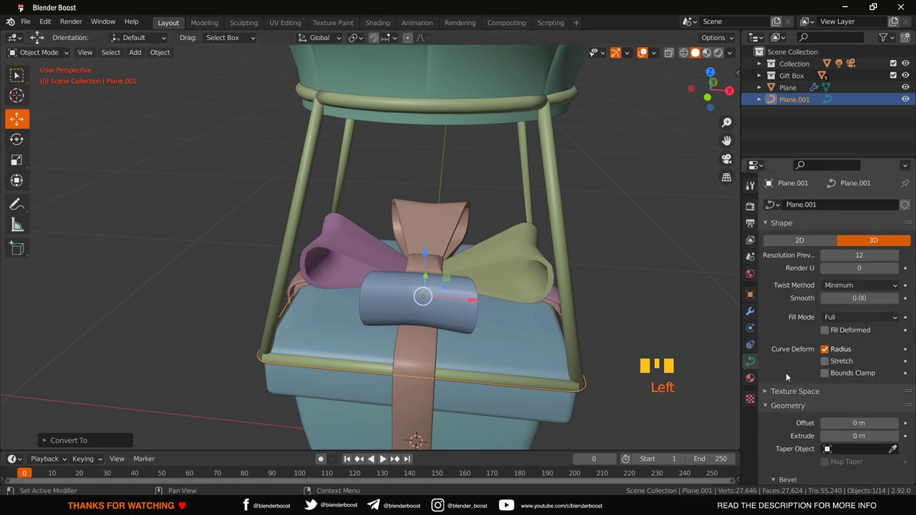
{"action": "scroll", "scroll_direction": "down", "scroll_amount": 3}
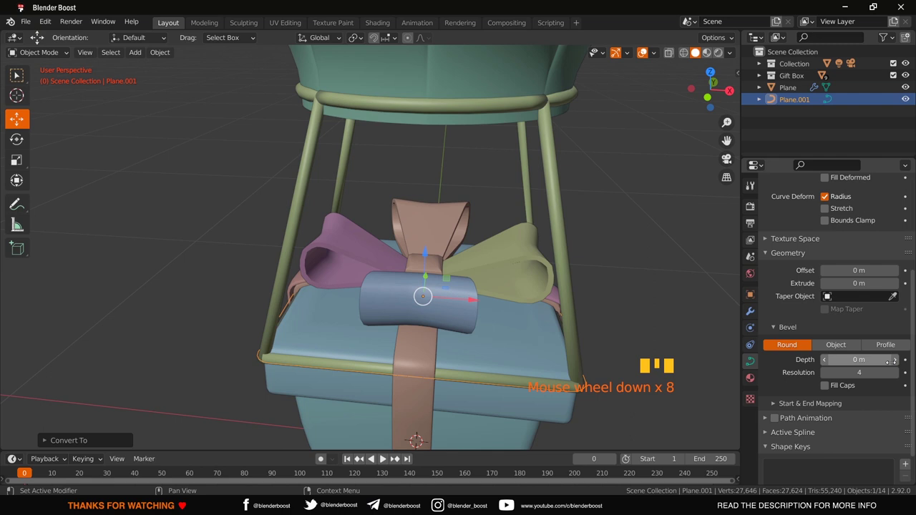
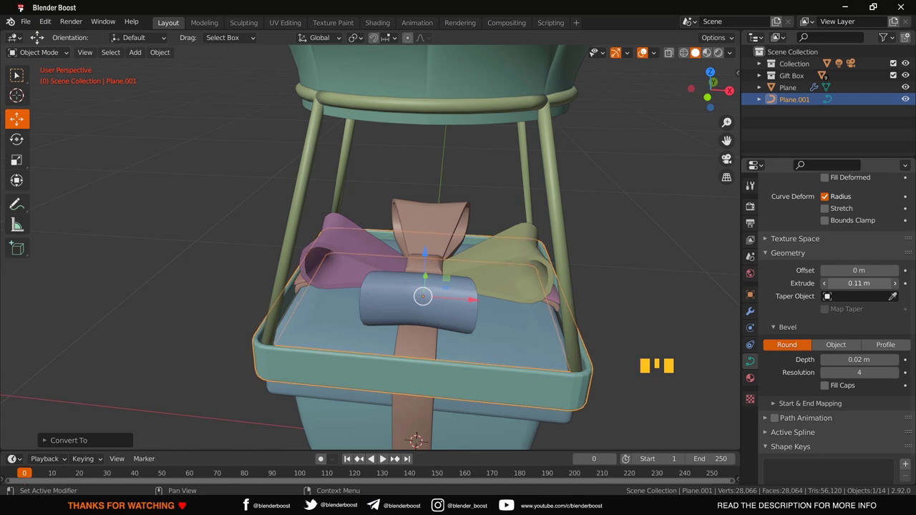
{"action": "left_click_drag", "start_coordinate": [615, 240], "coordinate": [400, 273]}
{"action": "left_click", "coordinate": [401, 273]}
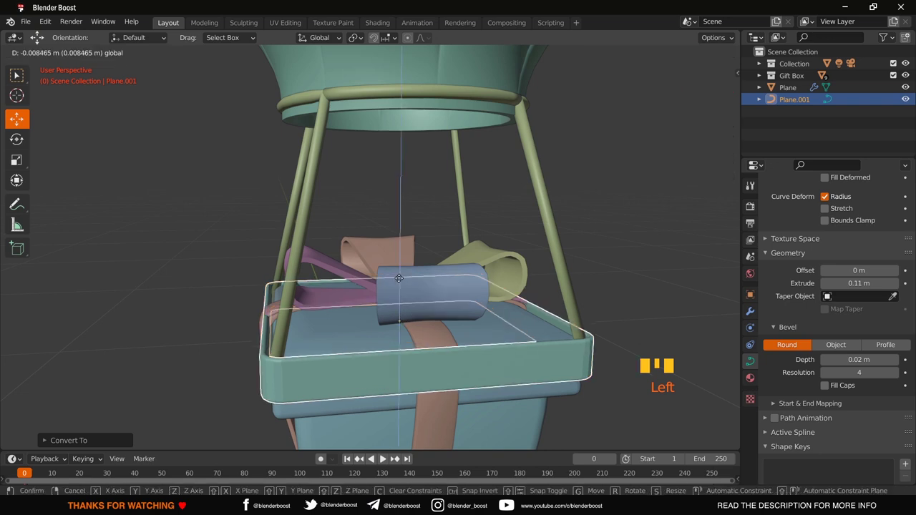
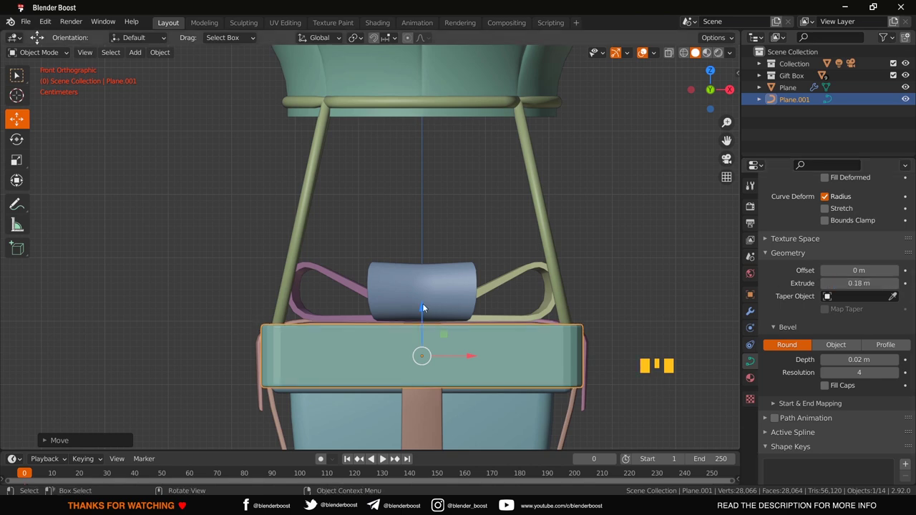
{"action": "left_click", "coordinate": [426, 311]}
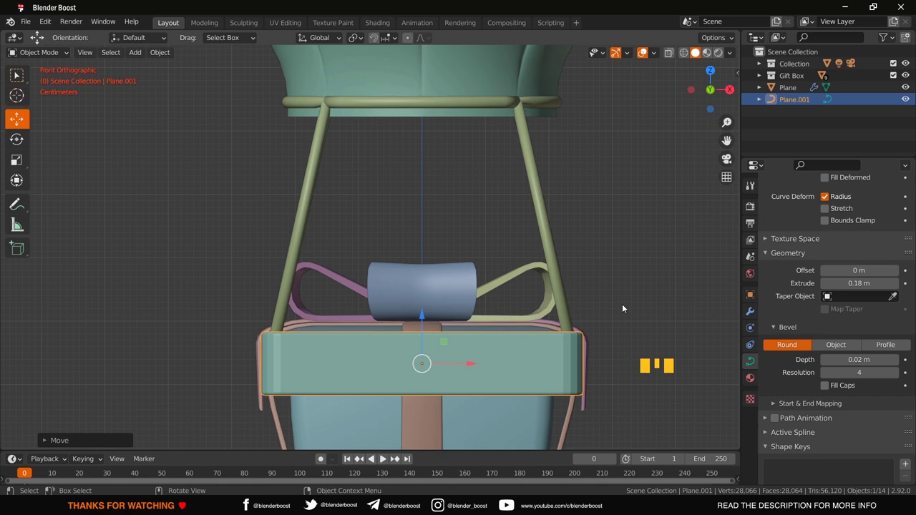
- Set the lid band to Shade Smooth
{"action": "left_click", "coordinate": [626, 307]}
{"action": "left_click", "coordinate": [550, 366]}
{"action": "left_click", "coordinate": [567, 357]}
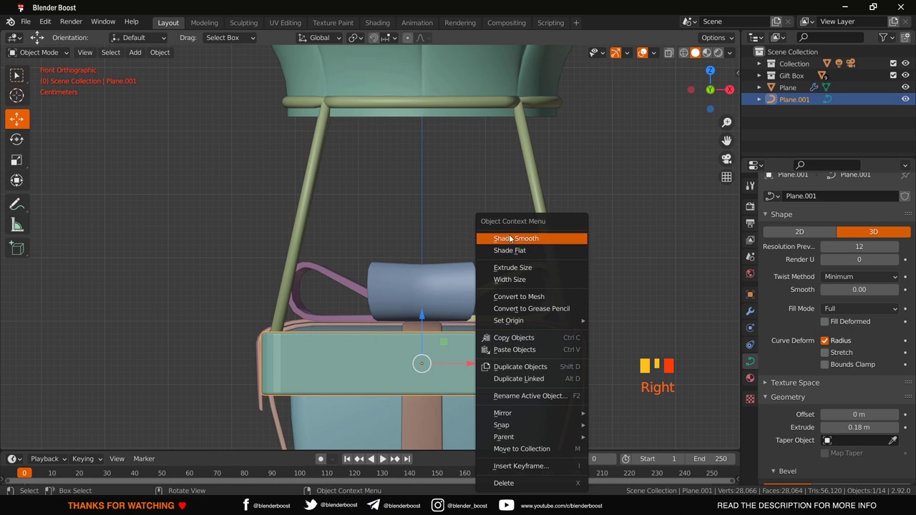
{"action": "left_click_drag", "start_coordinate": [513, 320], "coordinate": [504, 334]}
{"action": "scroll", "scroll_direction": "down", "scroll_amount": 3}
- Select the band and scale it down slightly so it hugs the lid
{"action": "left_click_drag", "start_coordinate": [506, 334], "coordinate": [551, 302]}
{"action": "left_click", "coordinate": [551, 302]}
{"action": "left_click_drag", "start_coordinate": [551, 302], "coordinate": [527, 329]}
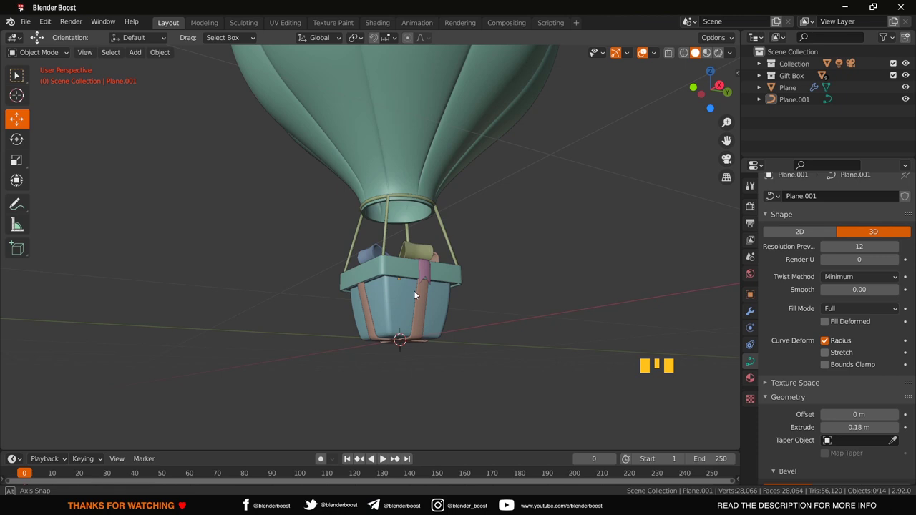
{"action": "scroll", "scroll_direction": "up", "scroll_amount": 3}
{"action": "scroll", "scroll_direction": "up", "scroll_amount": 3}
{"action": "left_click_drag", "start_coordinate": [454, 323], "coordinate": [370, 272]}
{"action": "scroll", "scroll_direction": "up", "scroll_amount": 3}
{"action": "left_click", "coordinate": [397, 286]}
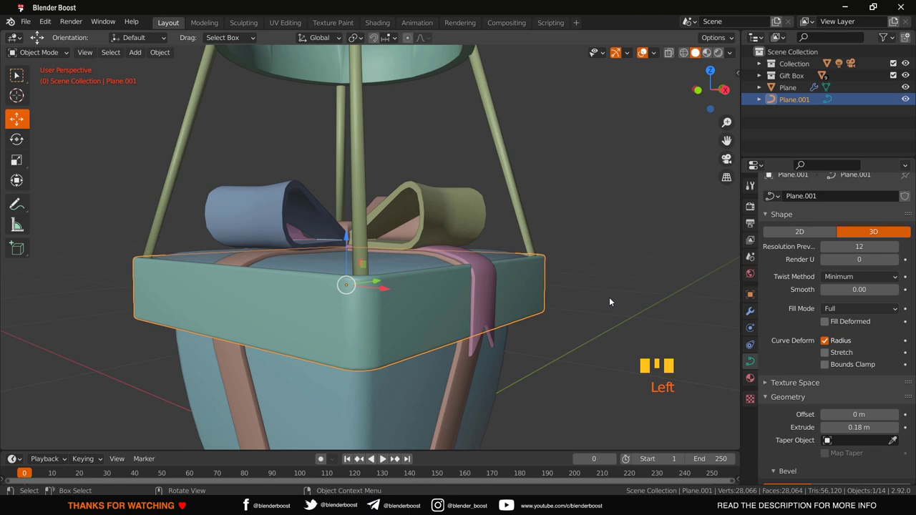
{"action": "key", "text": "s"}
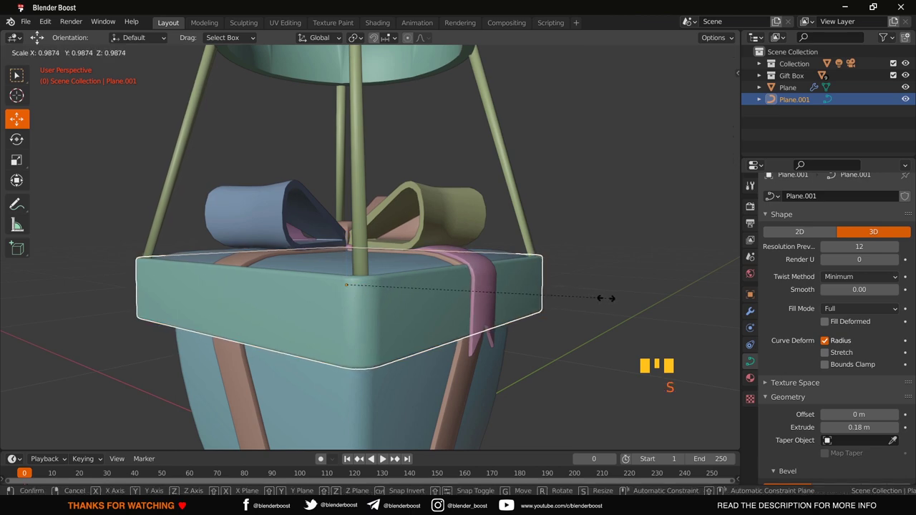
{"action": "left_click_drag", "start_coordinate": [608, 301], "coordinate": [369, 276]}
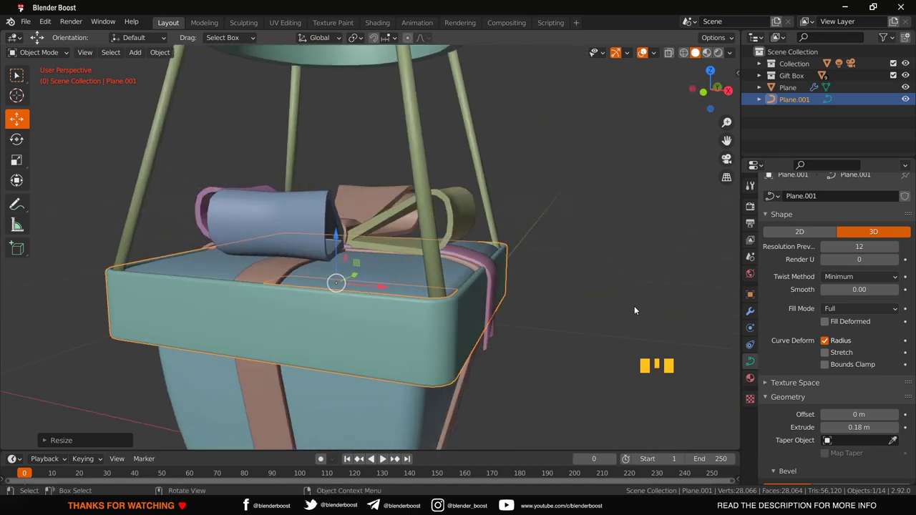
- Convert the lid band from a curve into a mesh
{"action": "left_click", "coordinate": [636, 308]}
{"action": "scroll", "scroll_direction": "down", "scroll_amount": 3}
{"action": "left_click", "coordinate": [439, 297]}
{"action": "left_click_drag", "start_coordinate": [167, 53], "coordinate": [308, 376]}
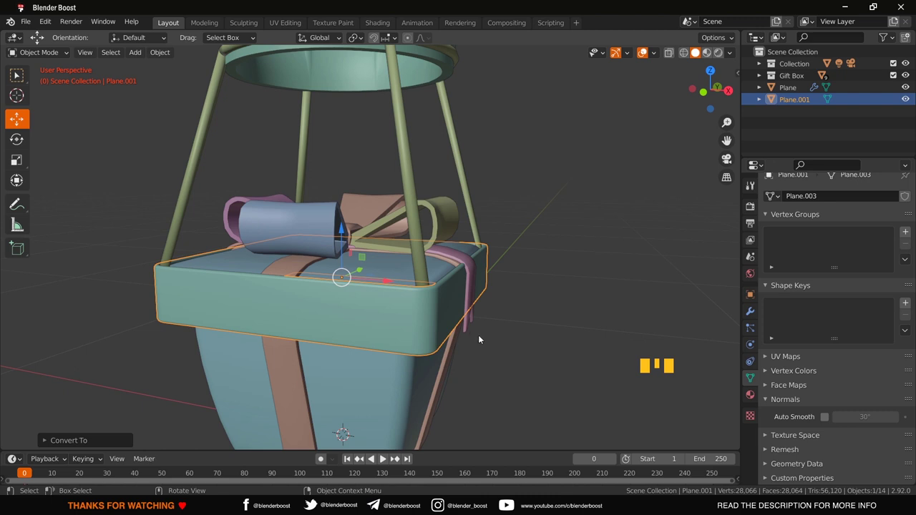
{"action": "scroll", "scroll_direction": "down", "scroll_amount": 3}
- Orbit to inspect the meshed lid band, then switch to front orthographic view
{"action": "left_click", "coordinate": [480, 337]}
{"action": "left_click_drag", "start_coordinate": [481, 337], "coordinate": [459, 337]}
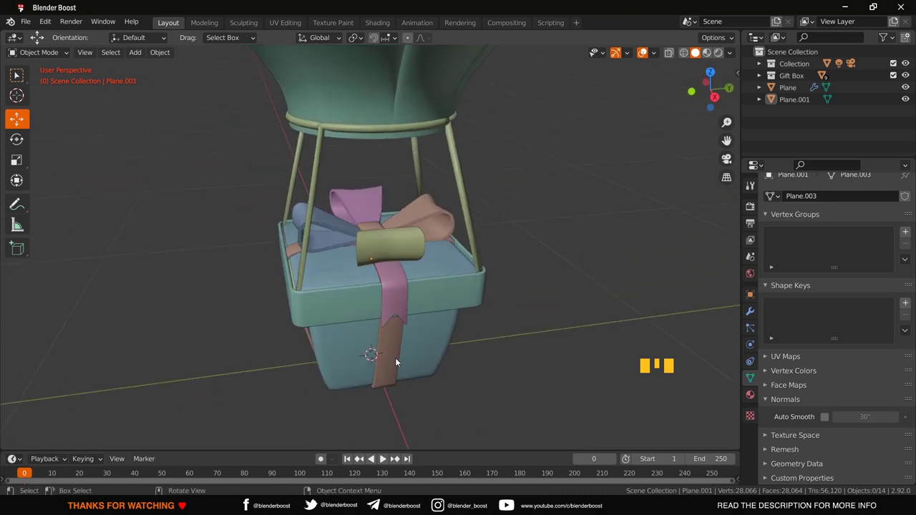
{"action": "left_click_drag", "start_coordinate": [399, 361], "coordinate": [376, 295]}
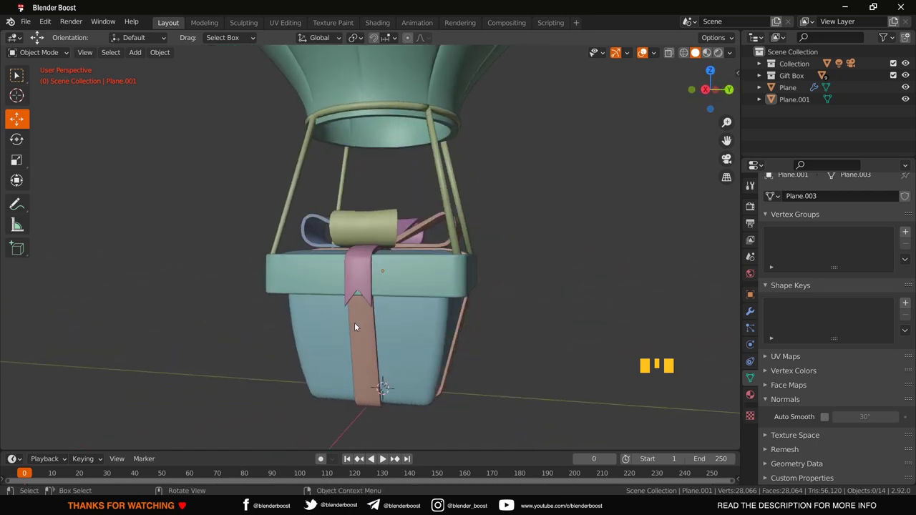
{"action": "key", "text": "KP_1"}
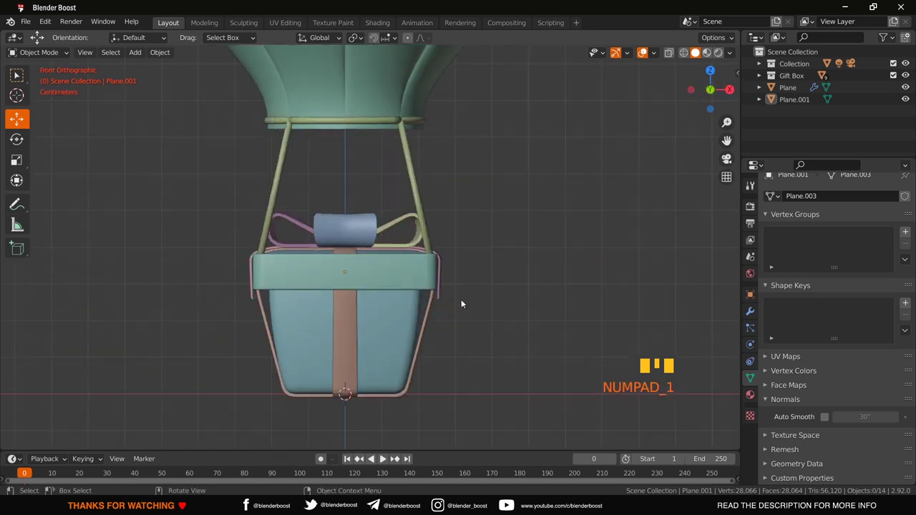
- Add a mesh circle, move it up to the balloon's throat, scale it and make it a 0.12 m extruded, 0.05 m bevelled curve ring
{"action": "key", "text": "shift+a"}
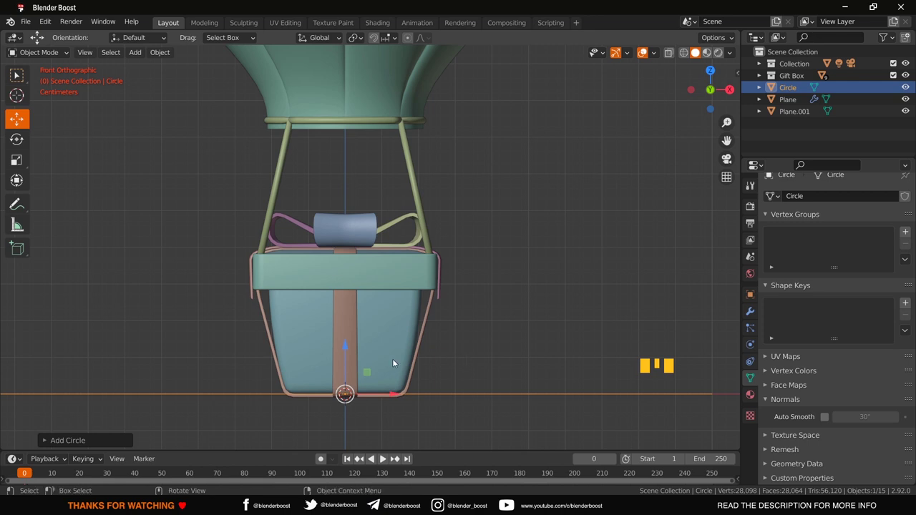
{"action": "left_click", "coordinate": [348, 348]}
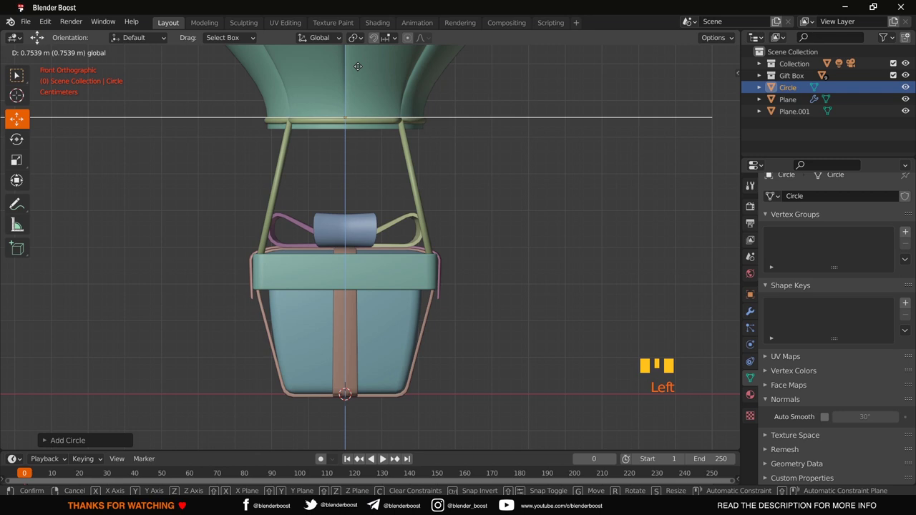
{"action": "key", "text": "s"}
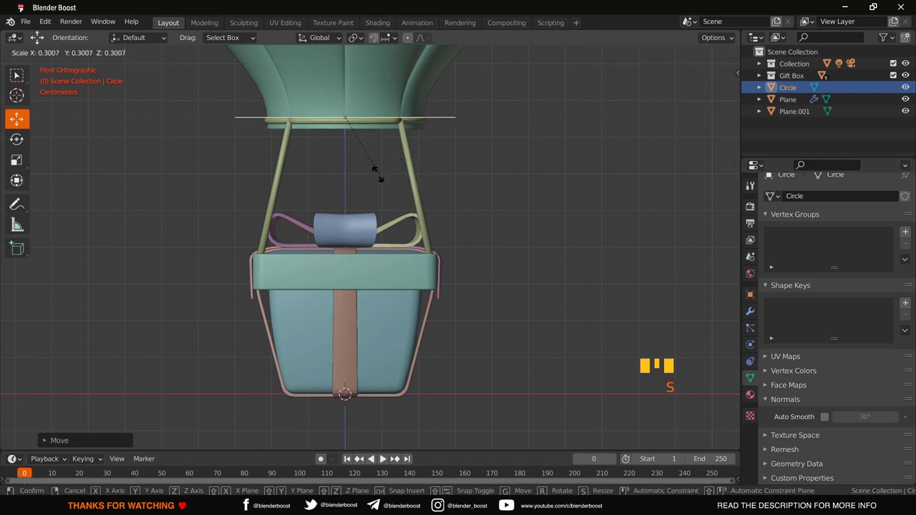
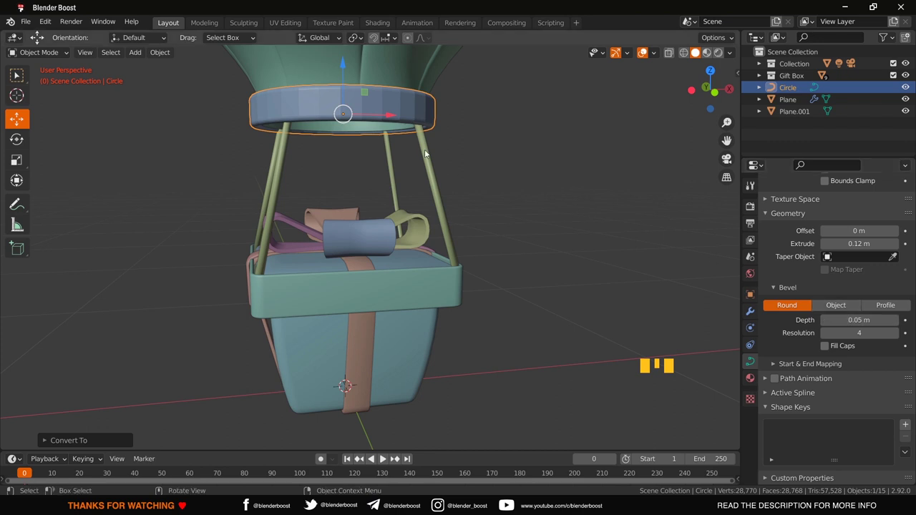
- Inspect the throat ring from the front view and deselect it
{"action": "right_click", "coordinate": [393, 111]}
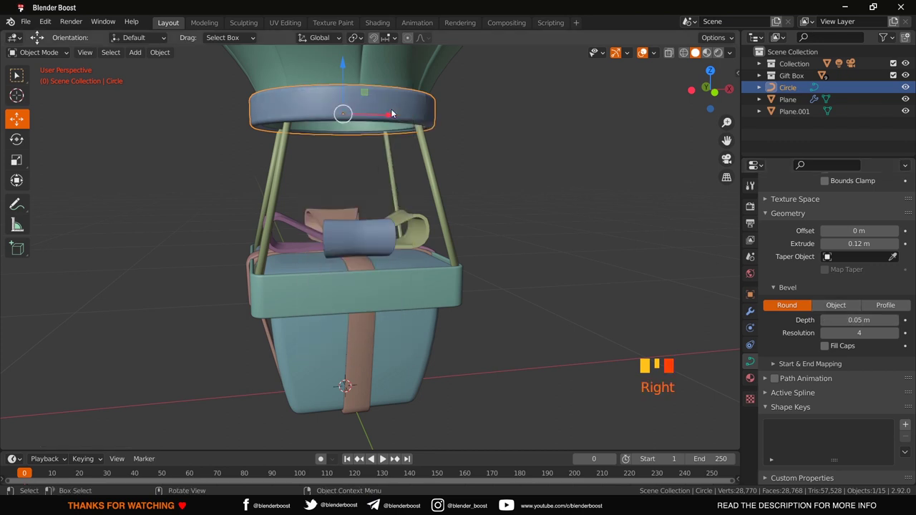
{"action": "left_click_drag", "start_coordinate": [393, 111], "coordinate": [417, 103]}
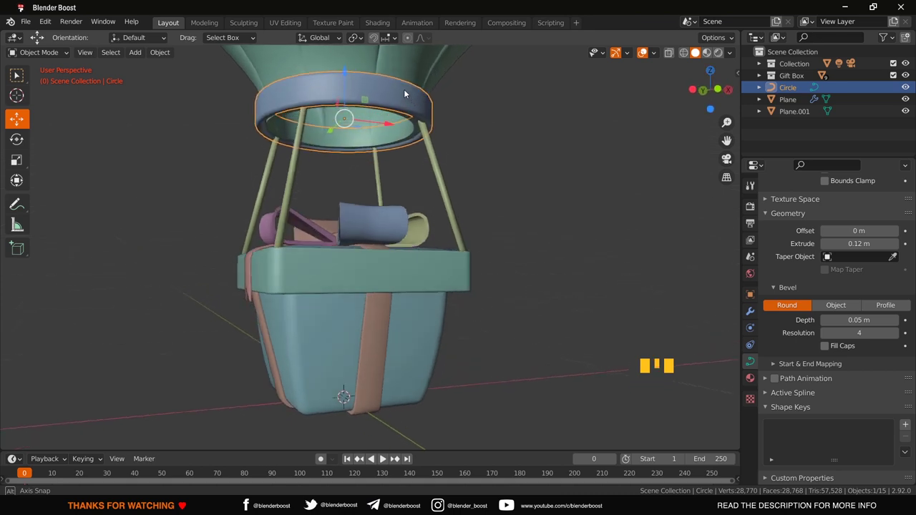
{"action": "key", "text": "KP_1"}
{"action": "left_click", "coordinate": [489, 121]}
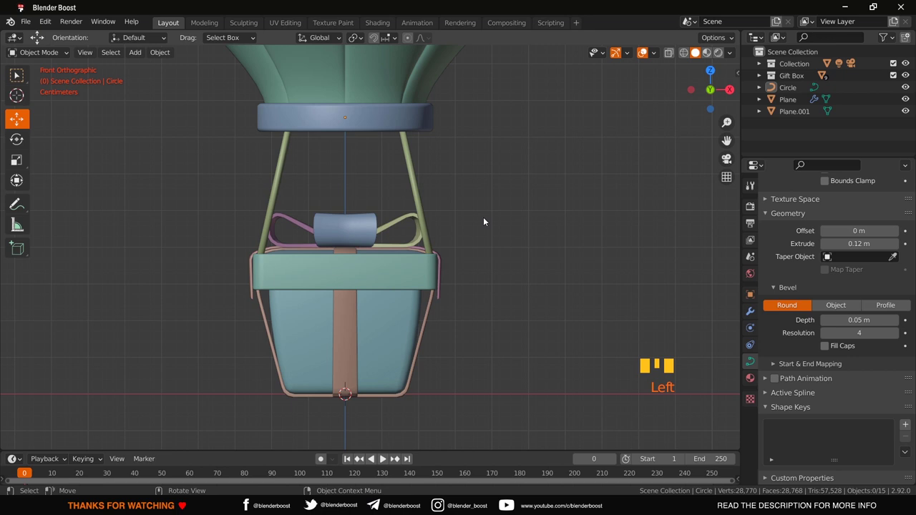
- Select the throat ring and convert it to a mesh
{"action": "scroll", "scroll_direction": "down", "scroll_amount": 3}
{"action": "scroll", "scroll_direction": "down", "scroll_amount": 3}
{"action": "scroll", "scroll_direction": "up", "scroll_amount": 3}
{"action": "scroll", "scroll_direction": "down", "scroll_amount": 3}
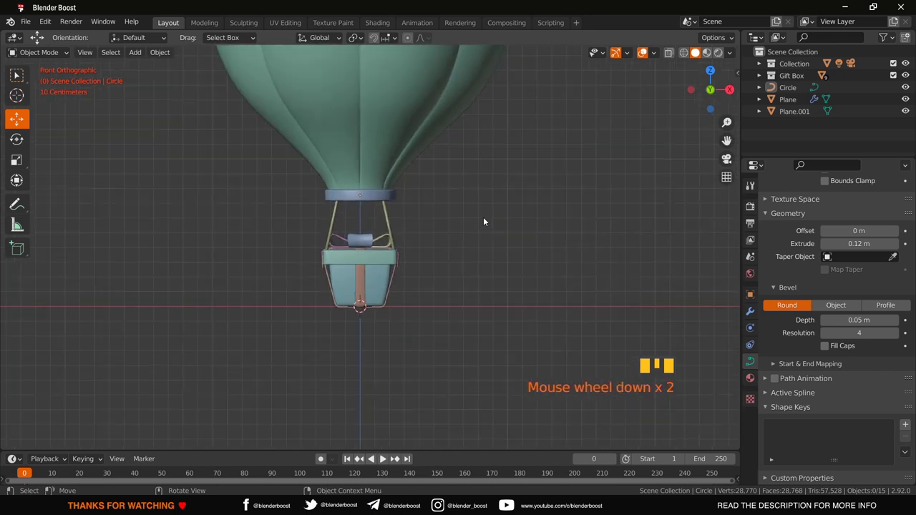
{"action": "left_click", "coordinate": [357, 200]}
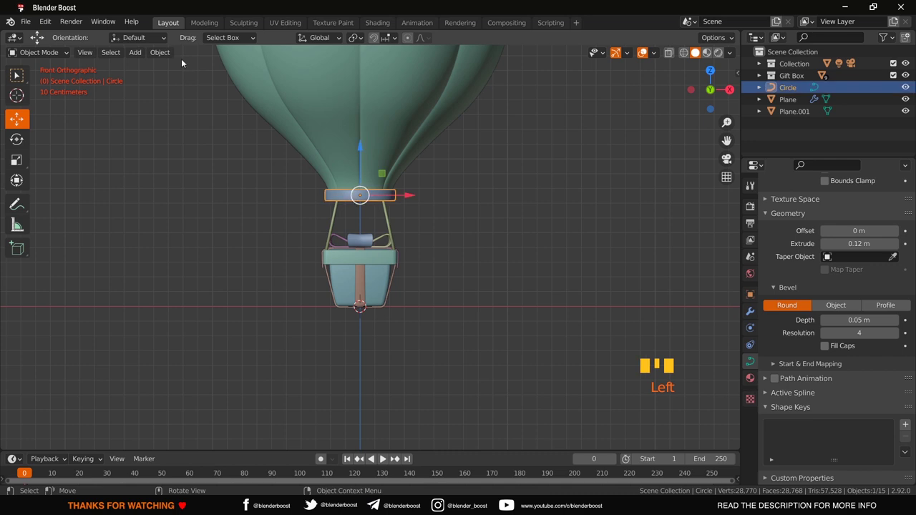
{"action": "left_click_drag", "start_coordinate": [166, 52], "coordinate": [231, 363]}
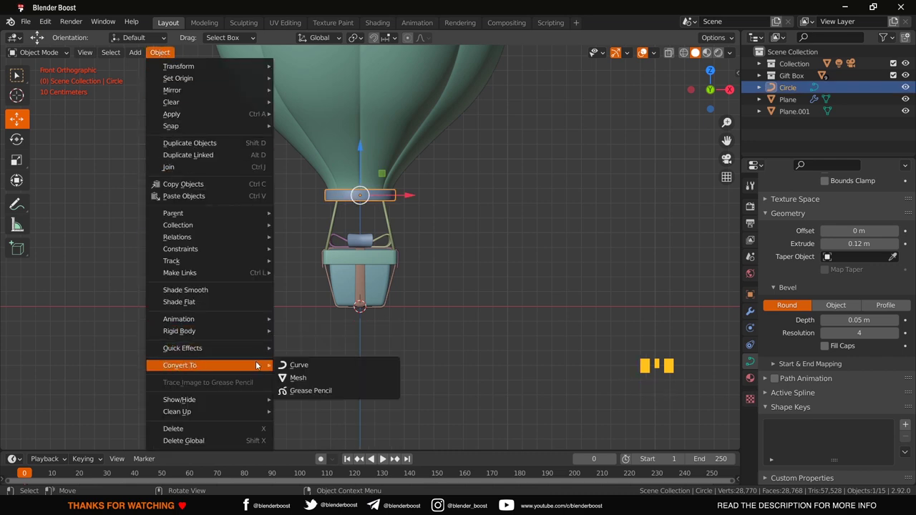
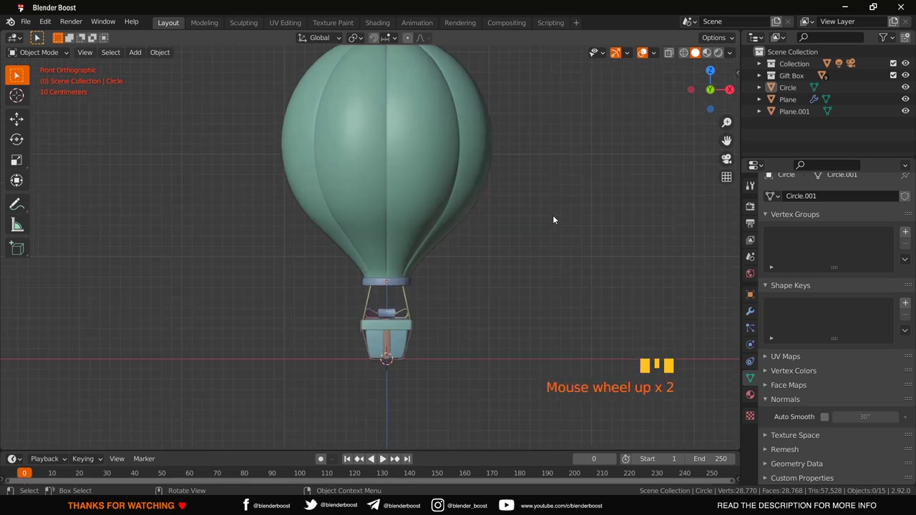
- Switch to wireframe and select all thirteen balloon parts together
{"action": "left_click_drag", "start_coordinate": [557, 218], "coordinate": [561, 273]}
{"action": "left_click", "coordinate": [561, 273]}
{"action": "left_click", "coordinate": [561, 274]}
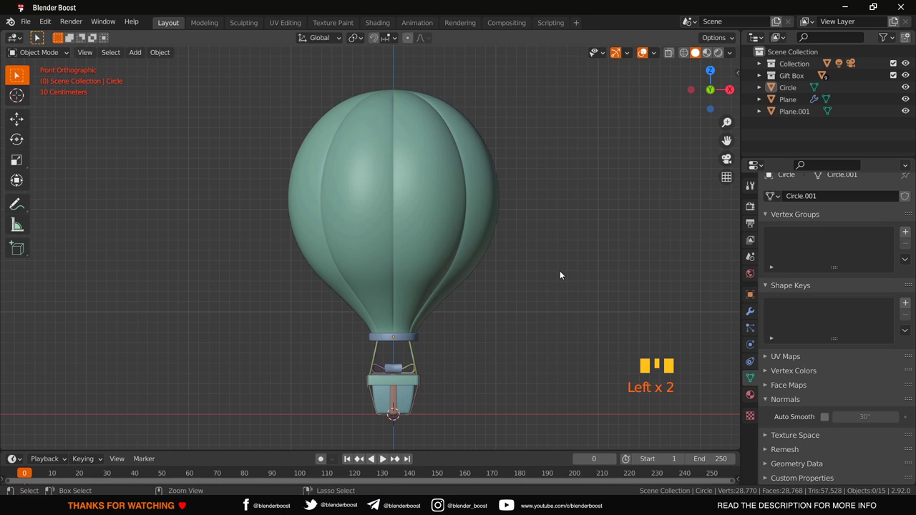
{"action": "key", "text": "shift+z"}
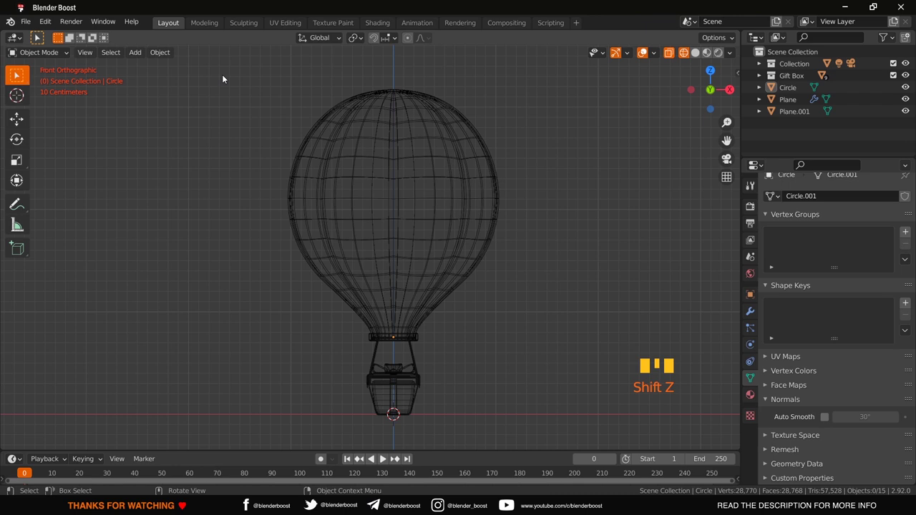
{"action": "left_click", "coordinate": [224, 77]}
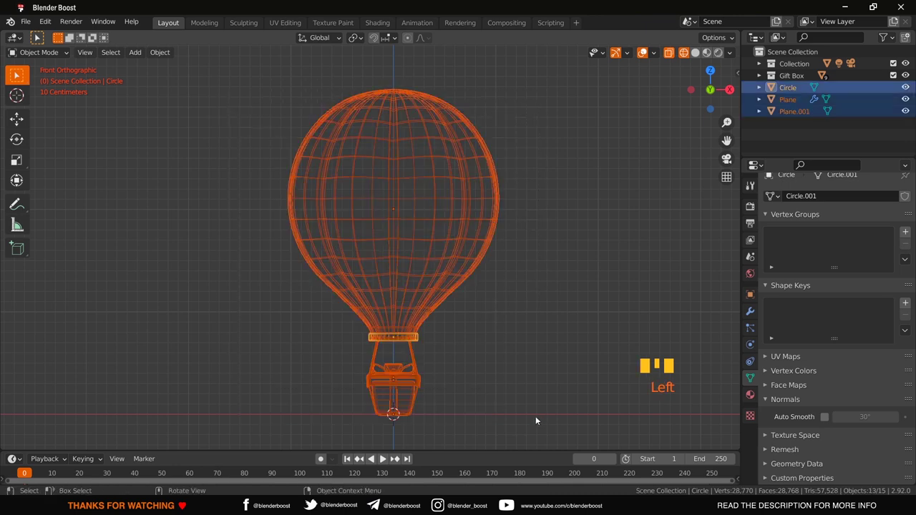
- Back in solid shading, select the Plane and set its Solidify thickness to 0.02 m
{"action": "key", "text": "shift+z"}
{"action": "key", "text": "ctrl+a"}
{"action": "left_click", "coordinate": [519, 285]}
{"action": "left_click", "coordinate": [519, 286]}
{"action": "scroll", "scroll_direction": "up", "scroll_amount": 3}
{"action": "left_click_drag", "start_coordinate": [417, 402], "coordinate": [446, 288]}
{"action": "left_click", "coordinate": [446, 288]}
{"action": "scroll", "scroll_direction": "up", "scroll_amount": 3}
{"action": "left_click_drag", "start_coordinate": [444, 287], "coordinate": [723, 315]}
{"action": "left_click", "coordinate": [751, 312]}
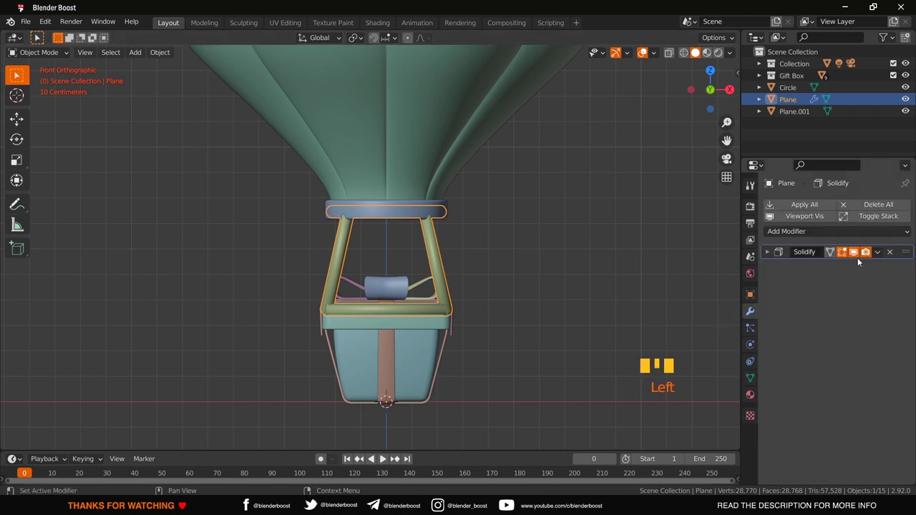
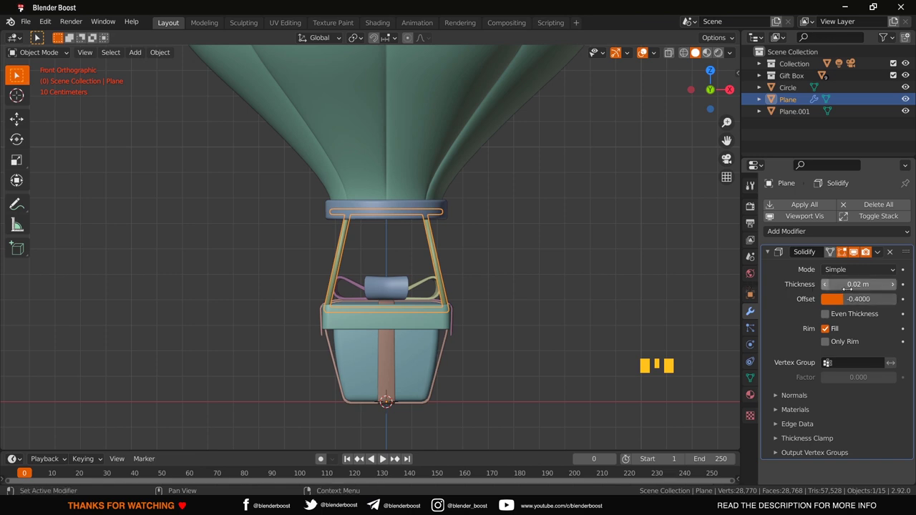
- Orbit beneath the basket to check the slimmer ring and rods, and save the file
{"action": "left_click_drag", "start_coordinate": [826, 286], "coordinate": [630, 275]}
{"action": "scroll", "scroll_direction": "down", "scroll_amount": 3}
{"action": "left_click_drag", "start_coordinate": [530, 303], "coordinate": [406, 377]}
{"action": "key", "text": "ctrl+s"}
{"action": "scroll", "scroll_direction": "down", "scroll_amount": 3}
{"action": "scroll", "scroll_direction": "up", "scroll_amount": 3}
{"action": "scroll", "scroll_direction": "up", "scroll_amount": 3}
{"action": "left_click_drag", "start_coordinate": [406, 377], "coordinate": [476, 357]}
{"action": "scroll", "scroll_direction": "up", "scroll_amount": 3}
{"action": "left_click_drag", "start_coordinate": [476, 356], "coordinate": [268, 271]}
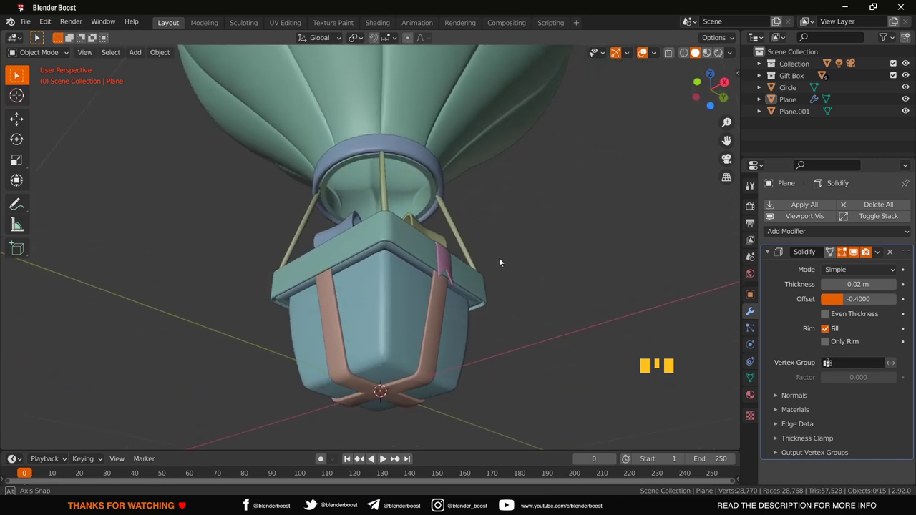
- Orbit around the rods and whole balloon, deselect everything and save again
{"action": "scroll", "scroll_direction": "down", "scroll_amount": 3}
{"action": "left_click_drag", "start_coordinate": [561, 314], "coordinate": [590, 323]}
{"action": "scroll", "scroll_direction": "down", "scroll_amount": 3}
{"action": "left_click_drag", "start_coordinate": [589, 324], "coordinate": [425, 307]}
{"action": "left_click", "coordinate": [425, 307]}
{"action": "scroll", "scroll_direction": "up", "scroll_amount": 3}
{"action": "left_click_drag", "start_coordinate": [424, 307], "coordinate": [490, 317]}
{"action": "scroll", "scroll_direction": "down", "scroll_amount": 3}
{"action": "left_click_drag", "start_coordinate": [490, 317], "coordinate": [526, 362]}
{"action": "scroll", "scroll_direction": "up", "scroll_amount": 3}
{"action": "key", "text": "ctrl+s"}
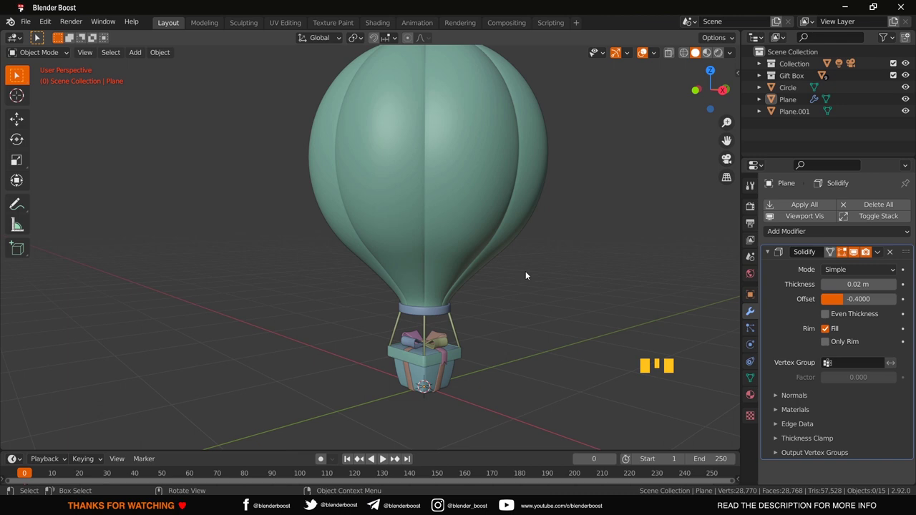
{"action": "scroll", "scroll_direction": "down", "scroll_amount": 3}
{"action": "left_click_drag", "start_coordinate": [465, 291], "coordinate": [399, 245]}
{"action": "left_click", "coordinate": [400, 237]}
{"action": "left_click_drag", "start_coordinate": [404, 297], "coordinate": [17, 121]}
{"action": "left_click_drag", "start_coordinate": [17, 122], "coordinate": [406, 332]}
{"action": "left_click_drag", "start_coordinate": [406, 332], "coordinate": [400, 305]}
{"action": "left_click", "coordinate": [399, 305]}
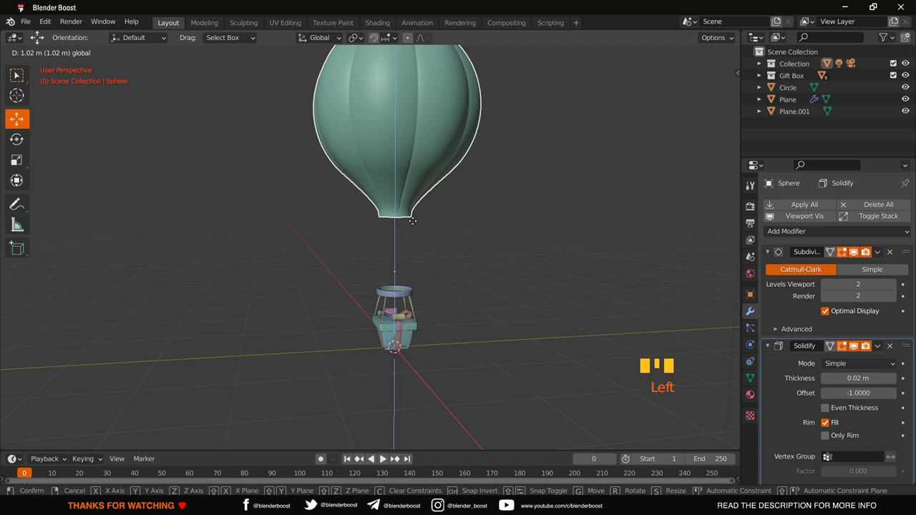
{"action": "key", "text": "ctrl+z"}
{"action": "left_click", "coordinate": [466, 355]}
{"action": "left_click_drag", "start_coordinate": [466, 355], "coordinate": [495, 341]}
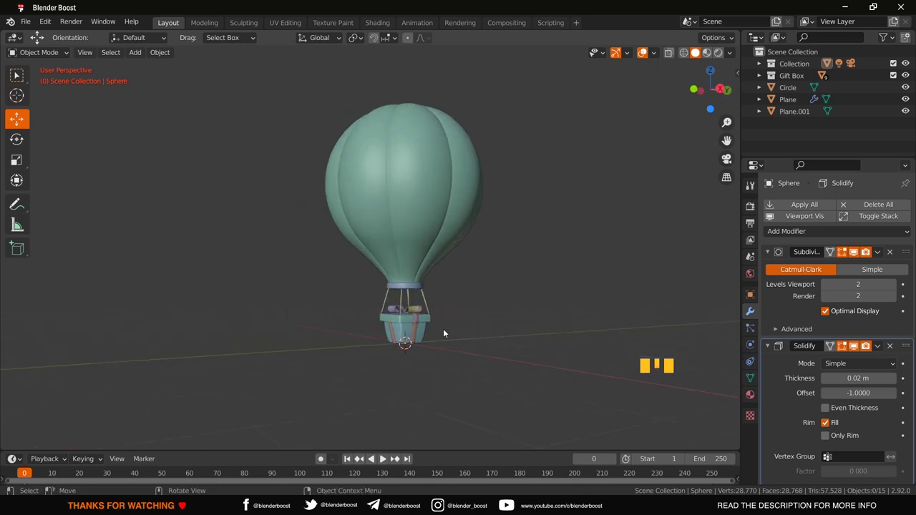
{"action": "scroll", "scroll_direction": "up", "scroll_amount": 3}
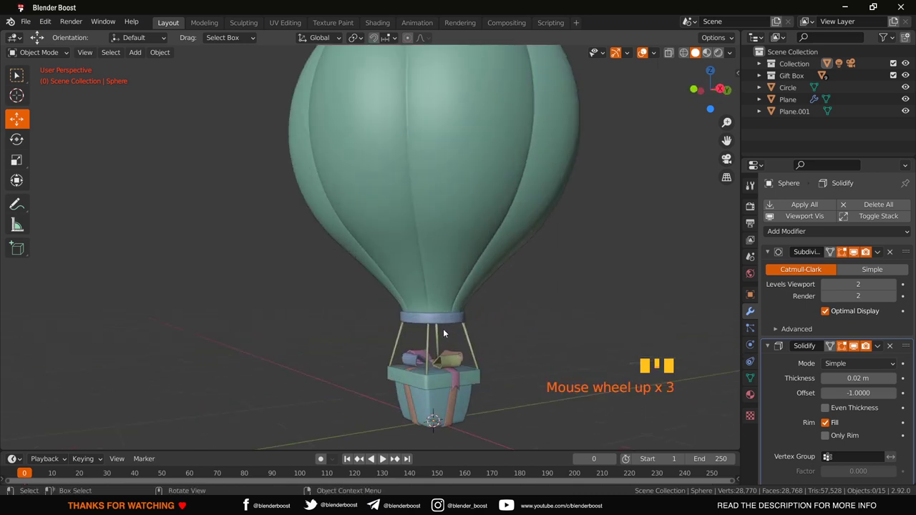
{"action": "scroll", "scroll_direction": "down", "scroll_amount": 3}
{"action": "left_click_drag", "start_coordinate": [448, 332], "coordinate": [427, 160]}
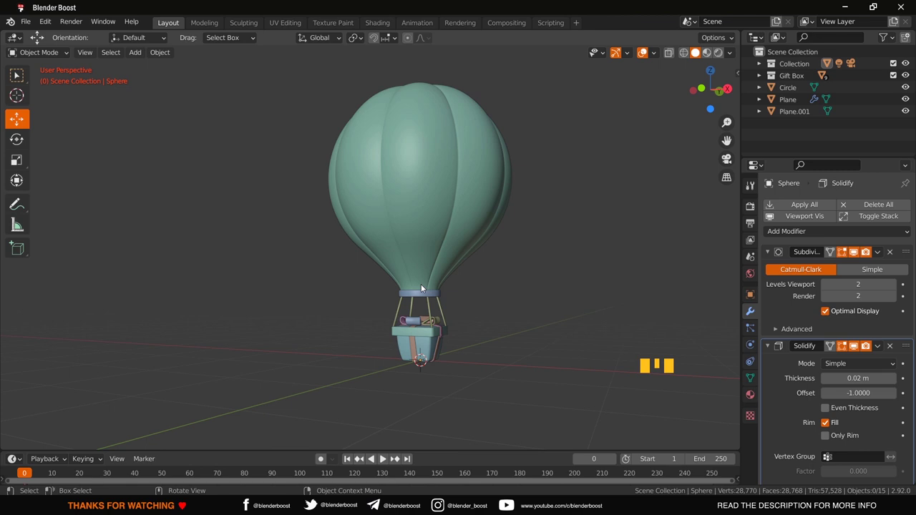
{"action": "left_click", "coordinate": [439, 207]}
{"action": "left_click", "coordinate": [526, 261]}
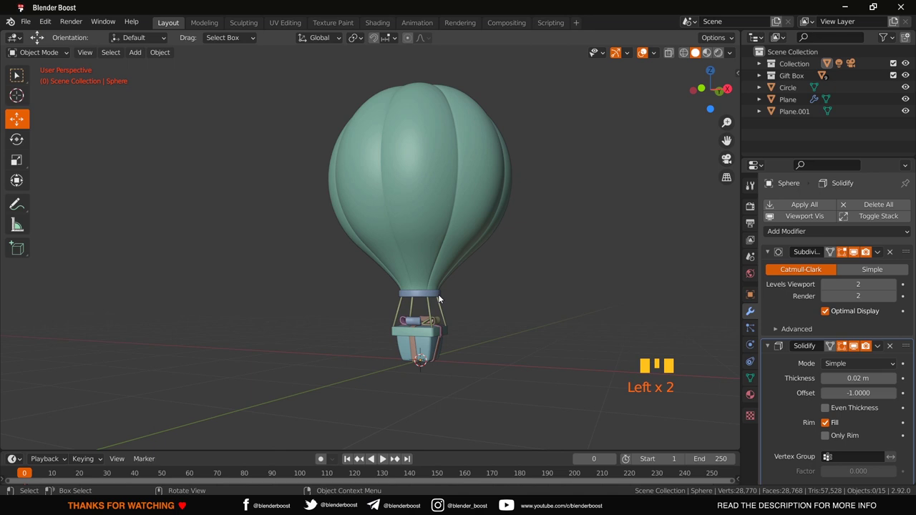
{"action": "key", "text": "KP_1"}
{"action": "scroll", "scroll_direction": "up", "scroll_amount": 3}
- Box-select the ring, rods and basket, then Shift-click the envelope to make it active
{"action": "key", "text": "shift+z"}
{"action": "left_click_drag", "start_coordinate": [387, 297], "coordinate": [416, 316]}
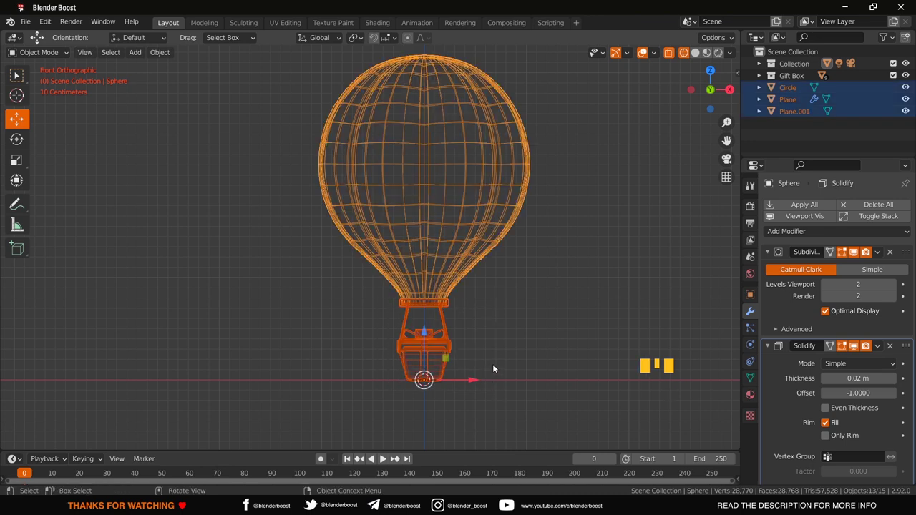
{"action": "left_click", "coordinate": [480, 249]}
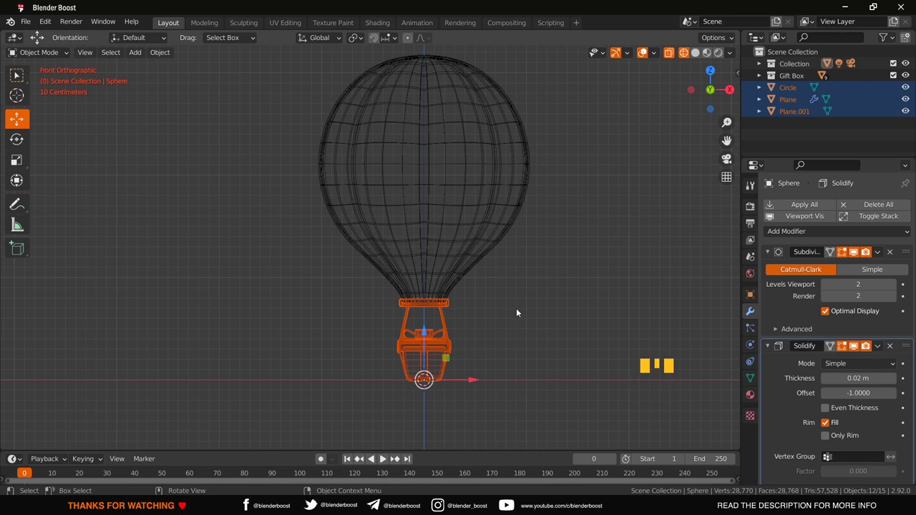
{"action": "key", "text": "shift+z"}
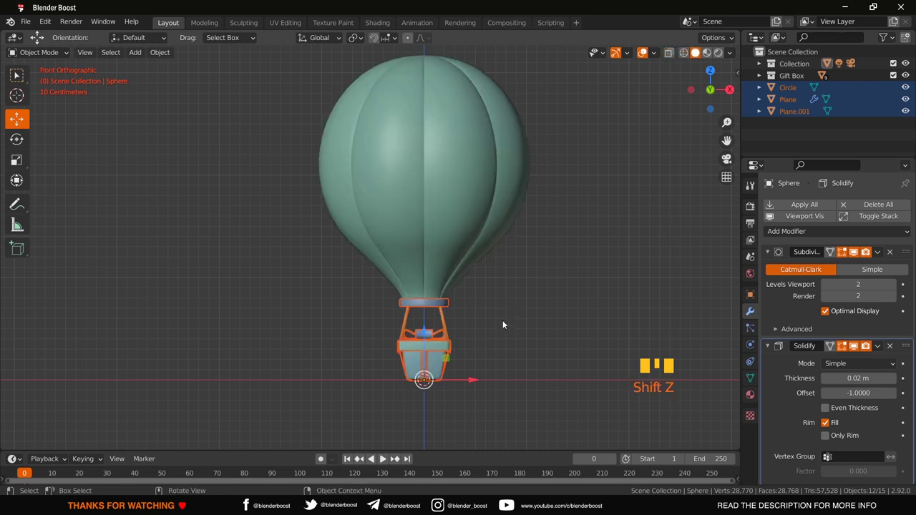
{"action": "left_click_drag", "start_coordinate": [490, 346], "coordinate": [478, 353]}
{"action": "left_click_drag", "start_coordinate": [477, 353], "coordinate": [510, 353]}
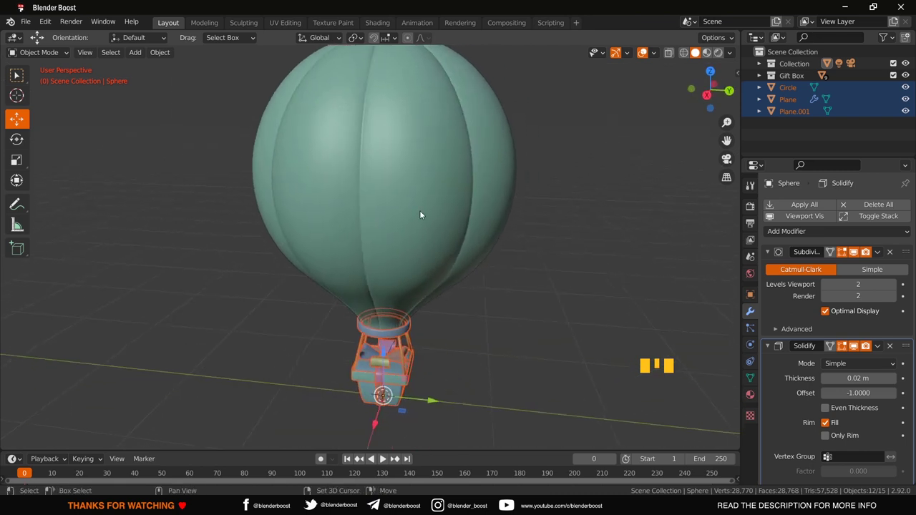
{"action": "left_click", "coordinate": [422, 213]}
- Parent the selected basket parts to the envelope with Ctrl+P > Object
{"action": "scroll", "scroll_direction": "down", "scroll_amount": 3}
{"action": "left_click_drag", "start_coordinate": [473, 336], "coordinate": [390, 254]}
{"action": "scroll", "scroll_direction": "up", "scroll_amount": 3}
{"action": "left_click_drag", "start_coordinate": [389, 254], "coordinate": [388, 205]}
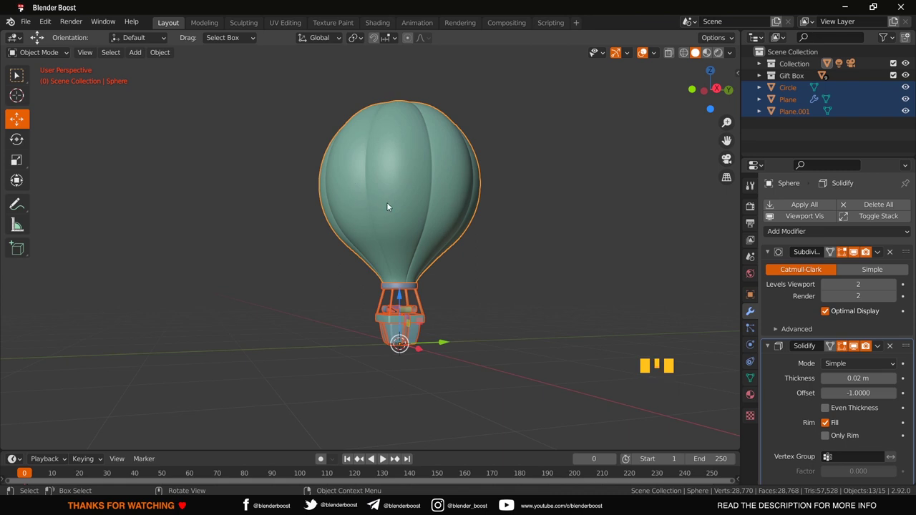
{"action": "left_click_drag", "start_coordinate": [412, 228], "coordinate": [343, 261]}
{"action": "key", "text": "ctrl+p"}
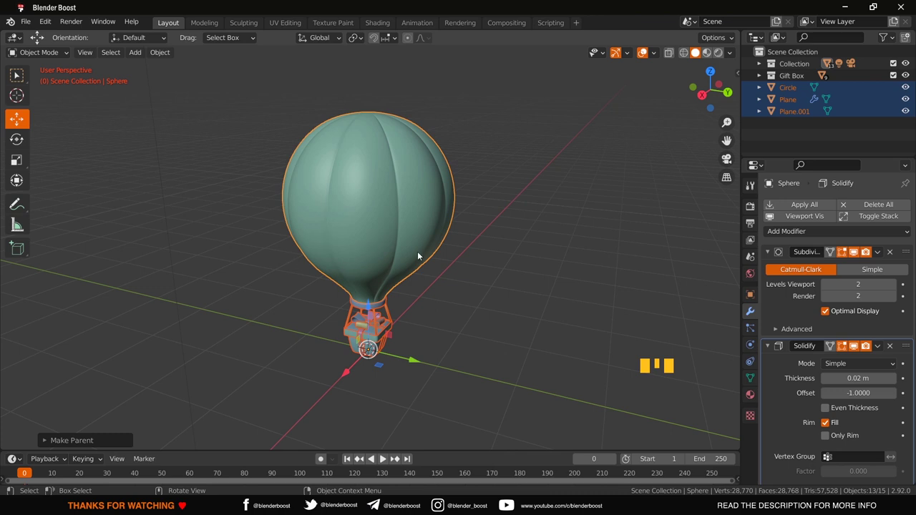
- Leave only the envelope selected after parenting
{"action": "left_click_drag", "start_coordinate": [527, 308], "coordinate": [506, 259]}
{"action": "left_click", "coordinate": [506, 259]}
{"action": "left_click", "coordinate": [401, 208]}
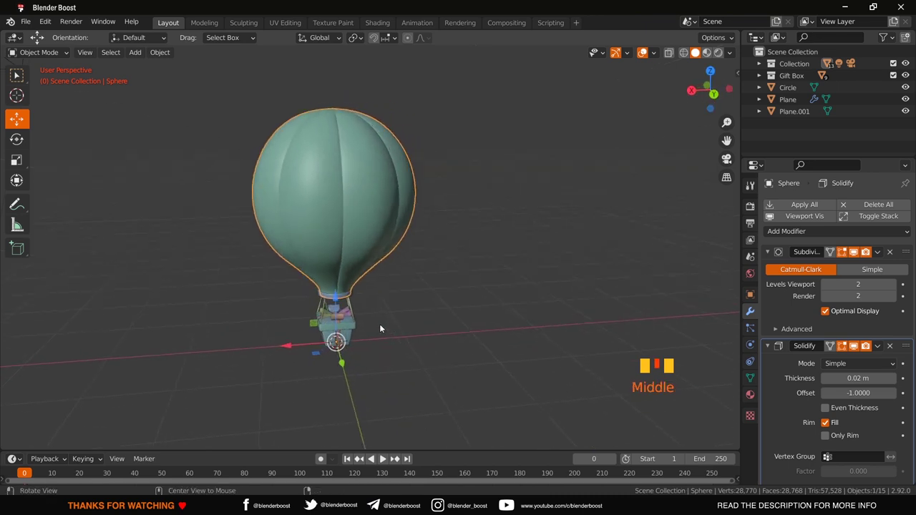
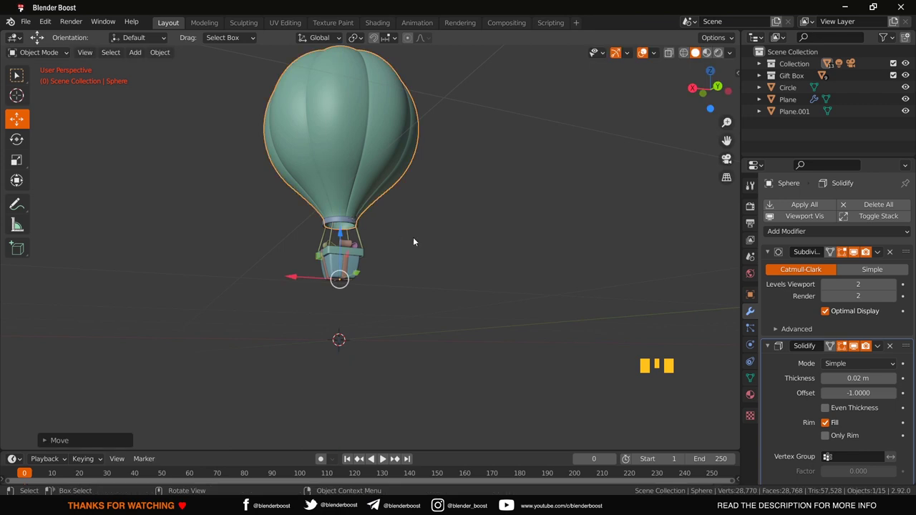
{"action": "left_click_drag", "start_coordinate": [418, 240], "coordinate": [508, 272]}
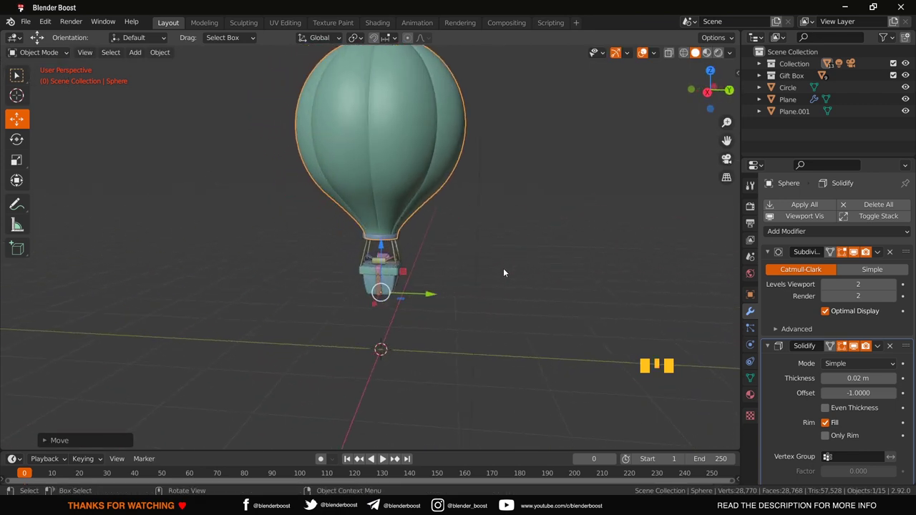
{"action": "key", "text": "ctrl+z"}
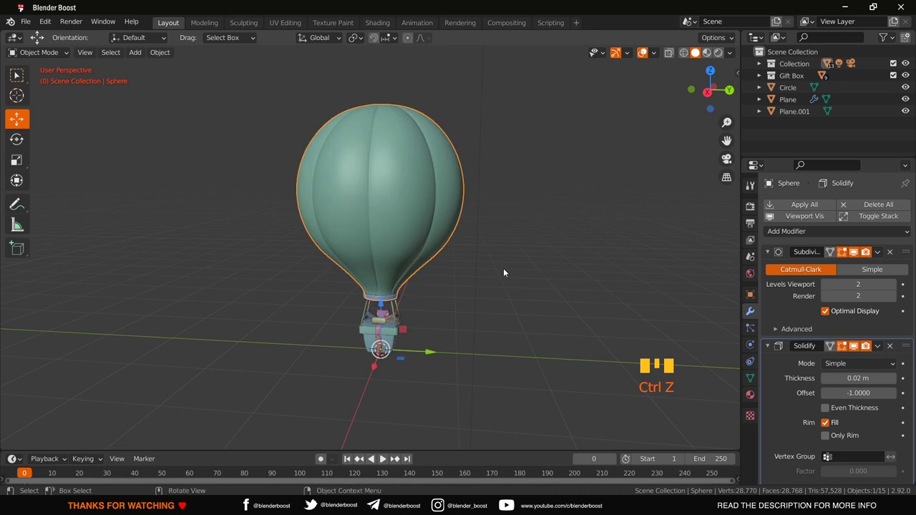
{"action": "left_click", "coordinate": [507, 271]}
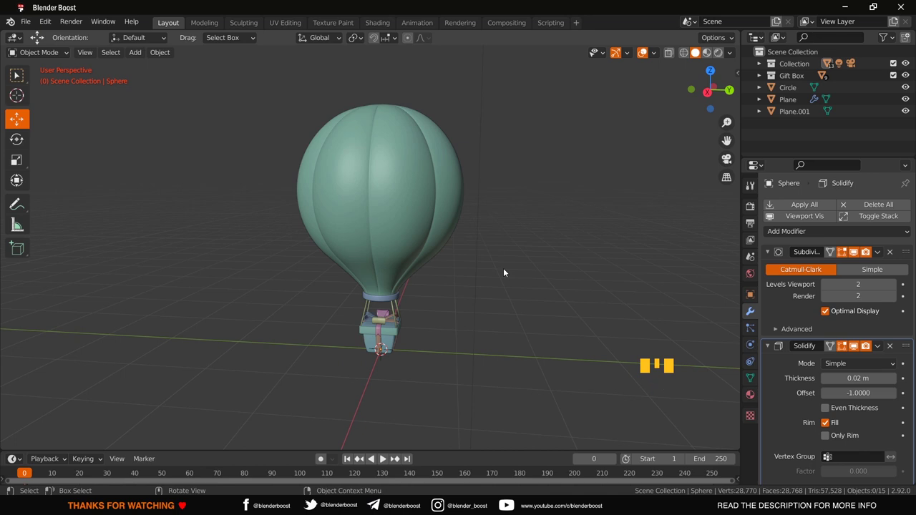
{"action": "left_click_drag", "start_coordinate": [507, 271], "coordinate": [500, 250]}
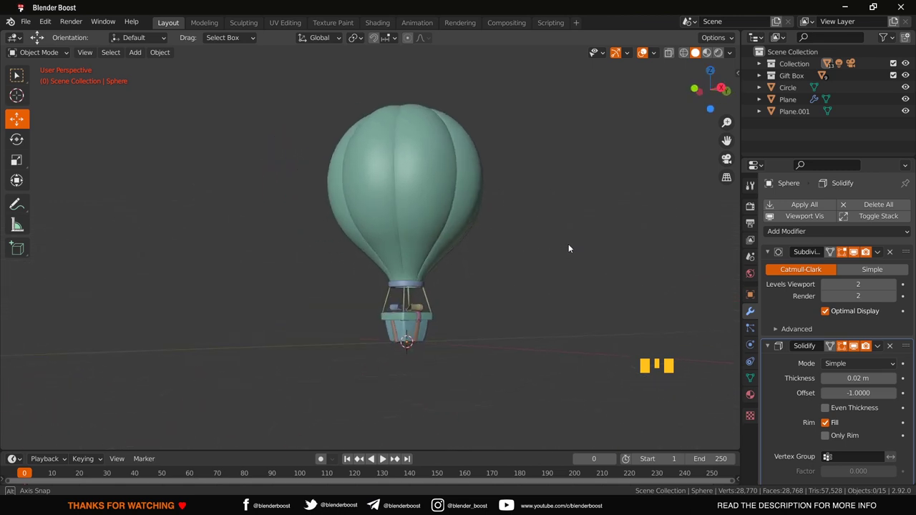
{"action": "key", "text": "KP_1"}
{"action": "scroll", "scroll_direction": "up", "scroll_amount": 3}
{"action": "scroll", "scroll_direction": "down", "scroll_amount": 3}
{"action": "scroll", "scroll_direction": "down", "scroll_amount": 3}
{"action": "left_click_drag", "start_coordinate": [543, 275], "coordinate": [519, 293]}
{"action": "scroll", "scroll_direction": "up", "scroll_amount": 3}
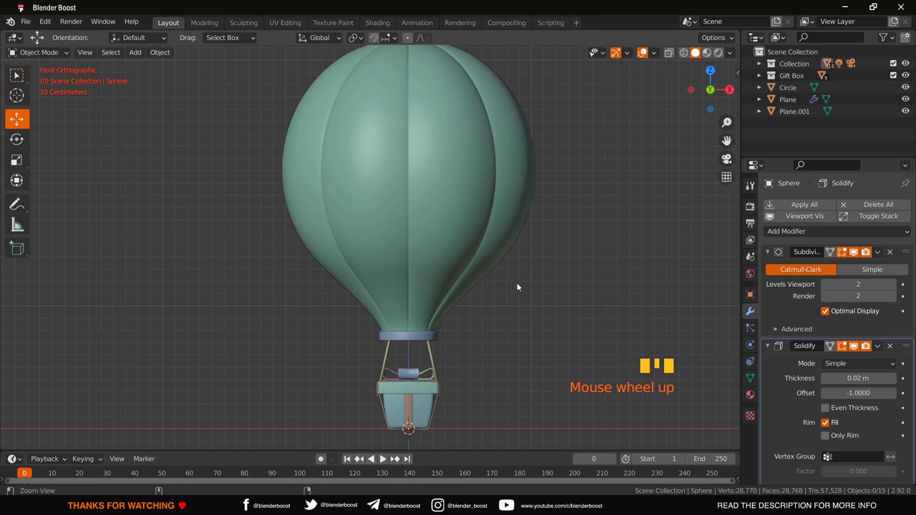